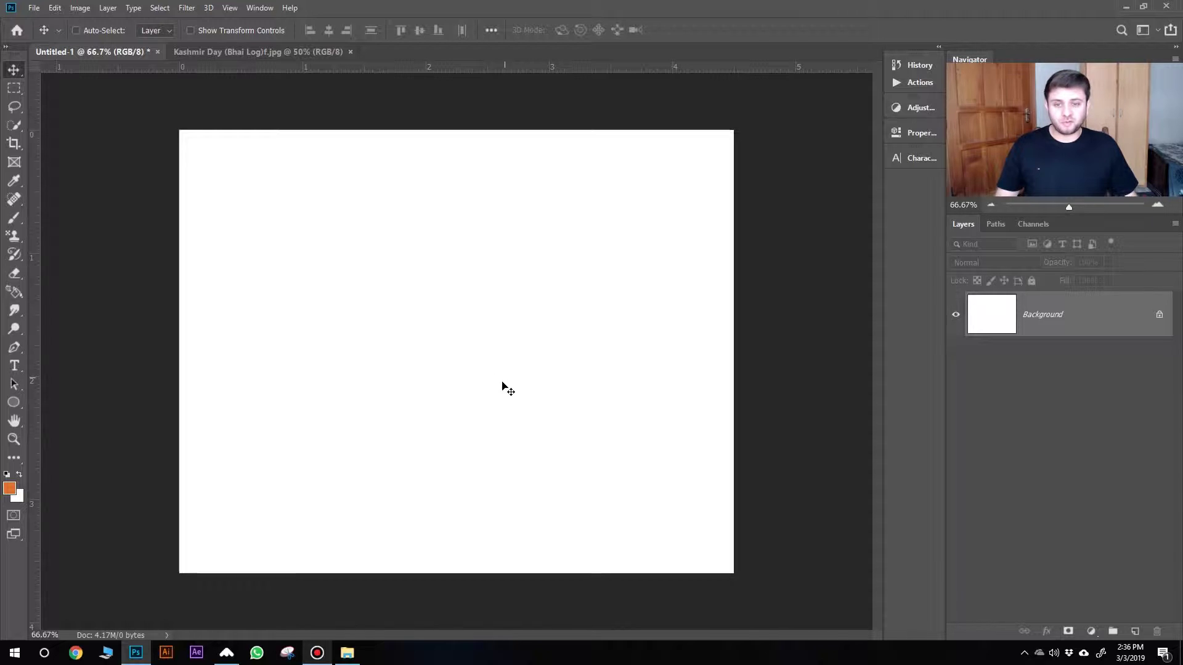
# Step: Switch through the Move and Brush tools and settle on the Ellipse tool for drawing the circle
pyautogui.click(435, 343)
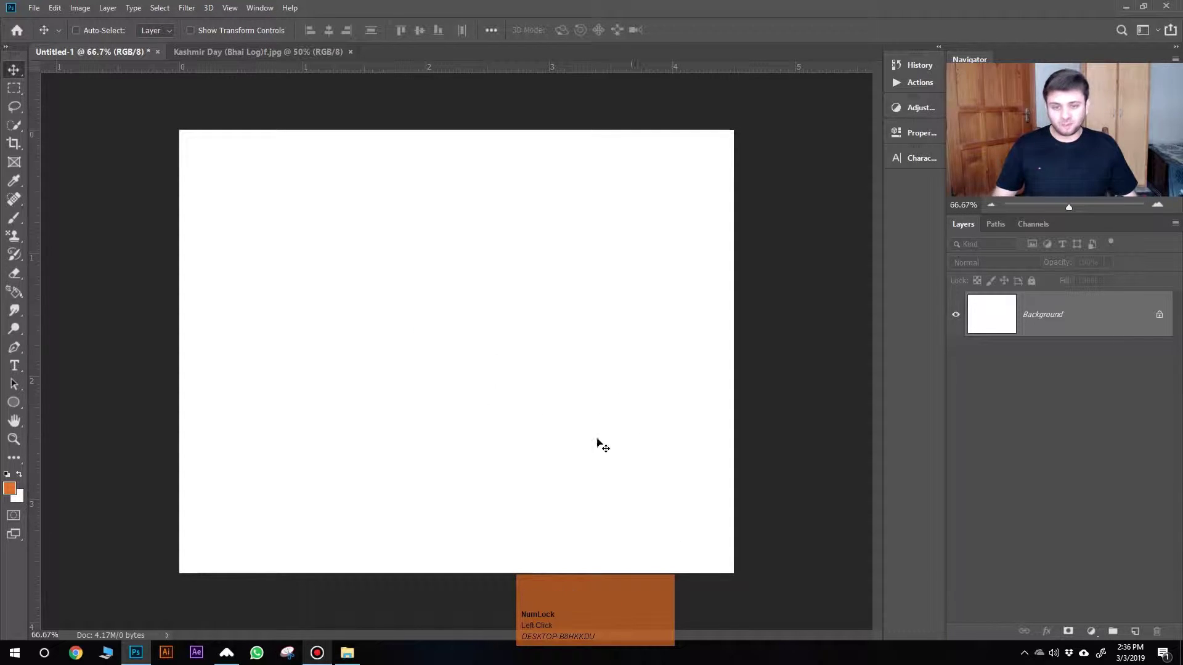
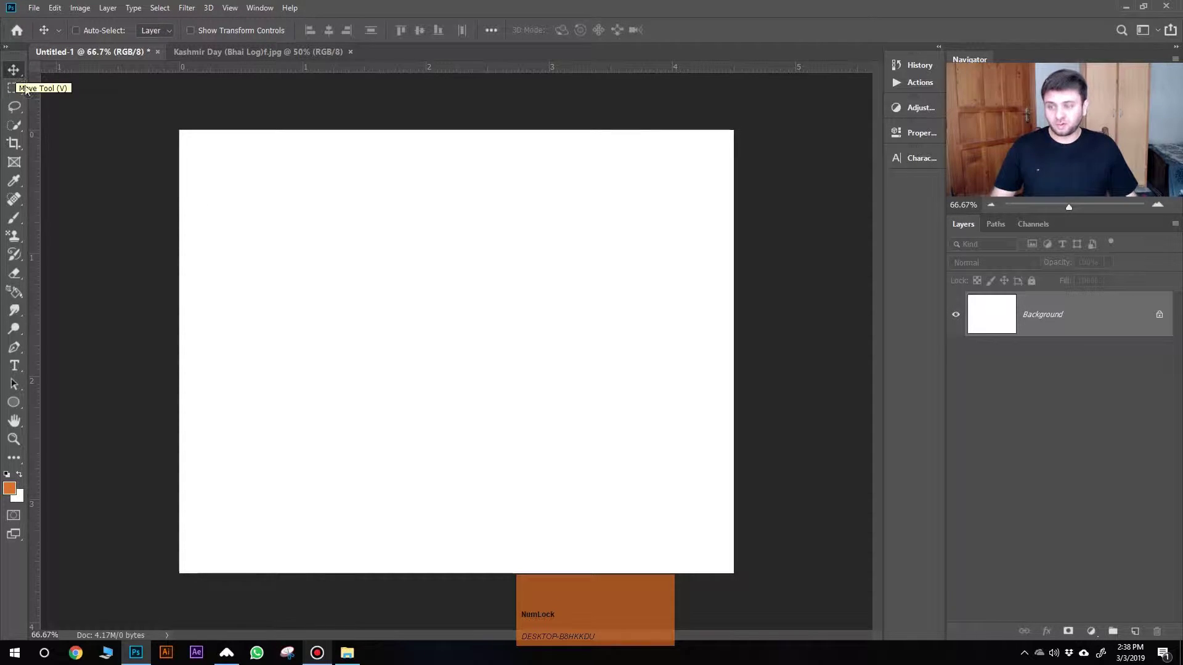
pyautogui.press('v')
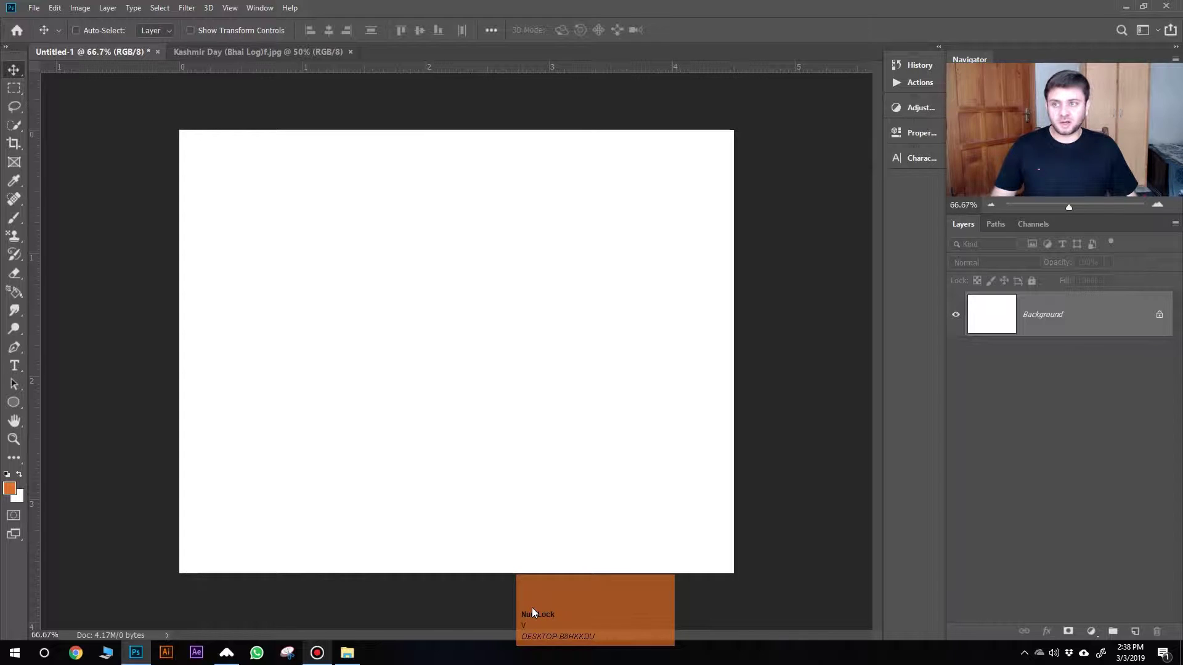
pyautogui.click(77, 139)
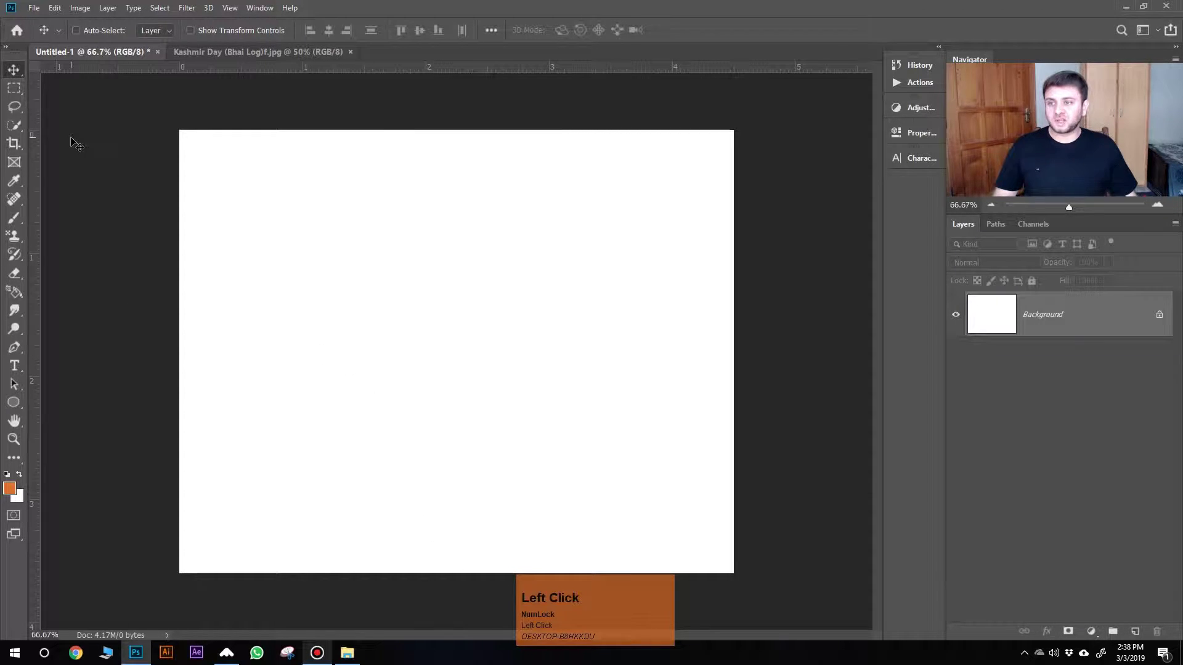
pyautogui.click(21, 221)
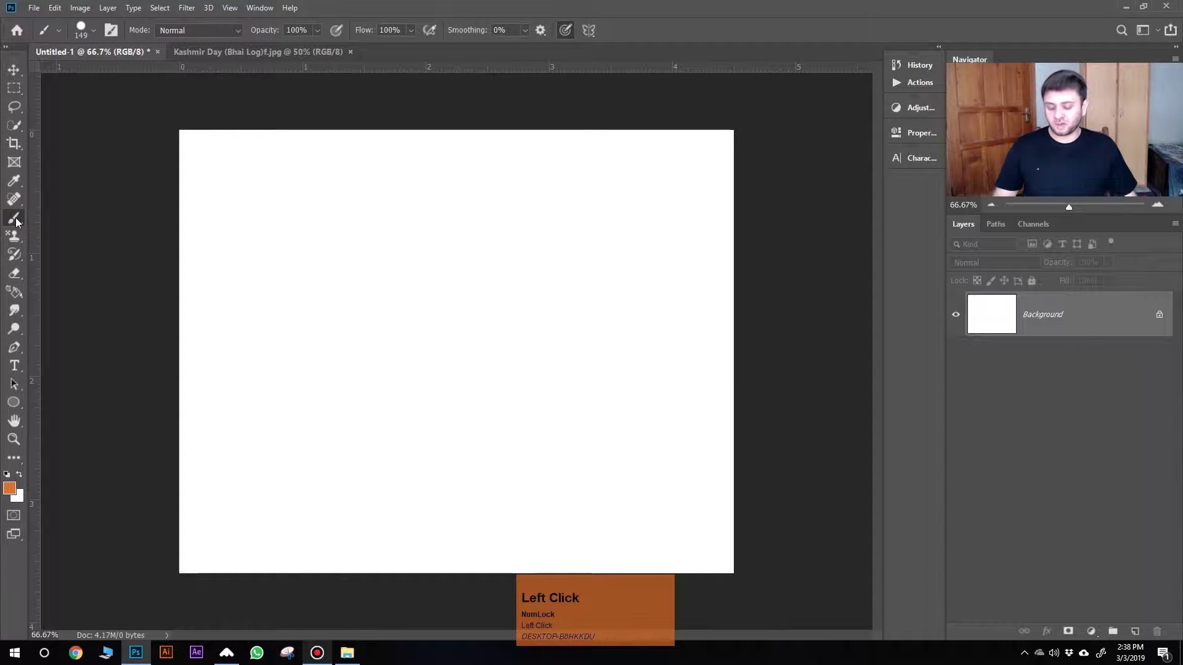
pyautogui.press('v')
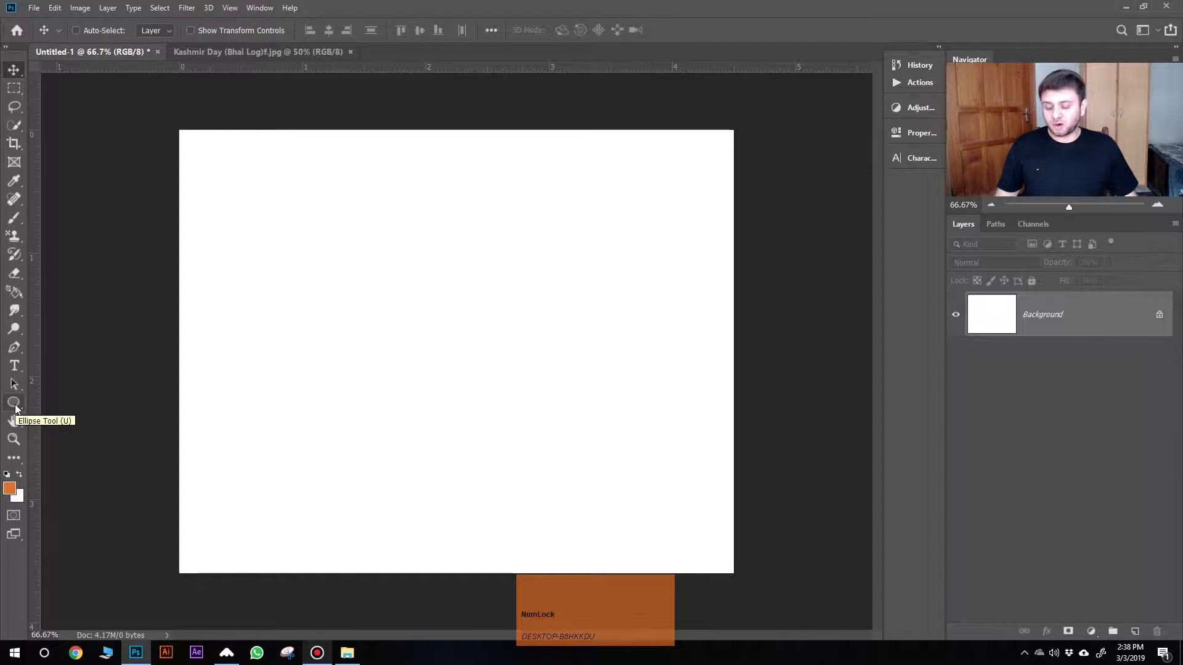
pyautogui.press('u')
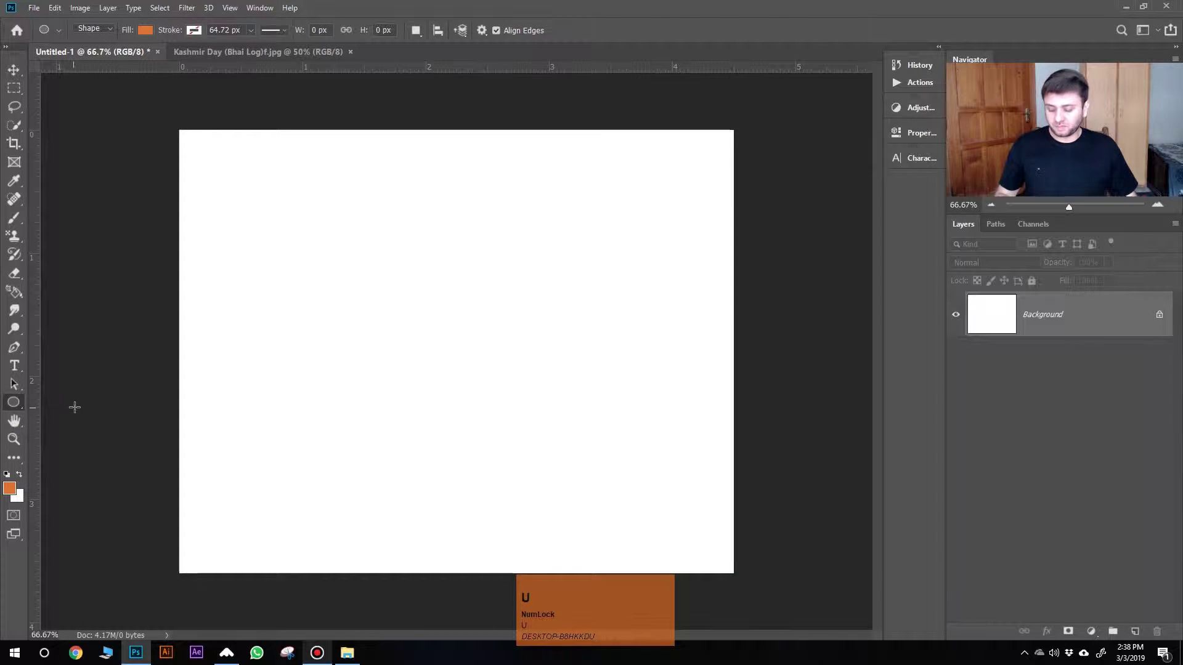
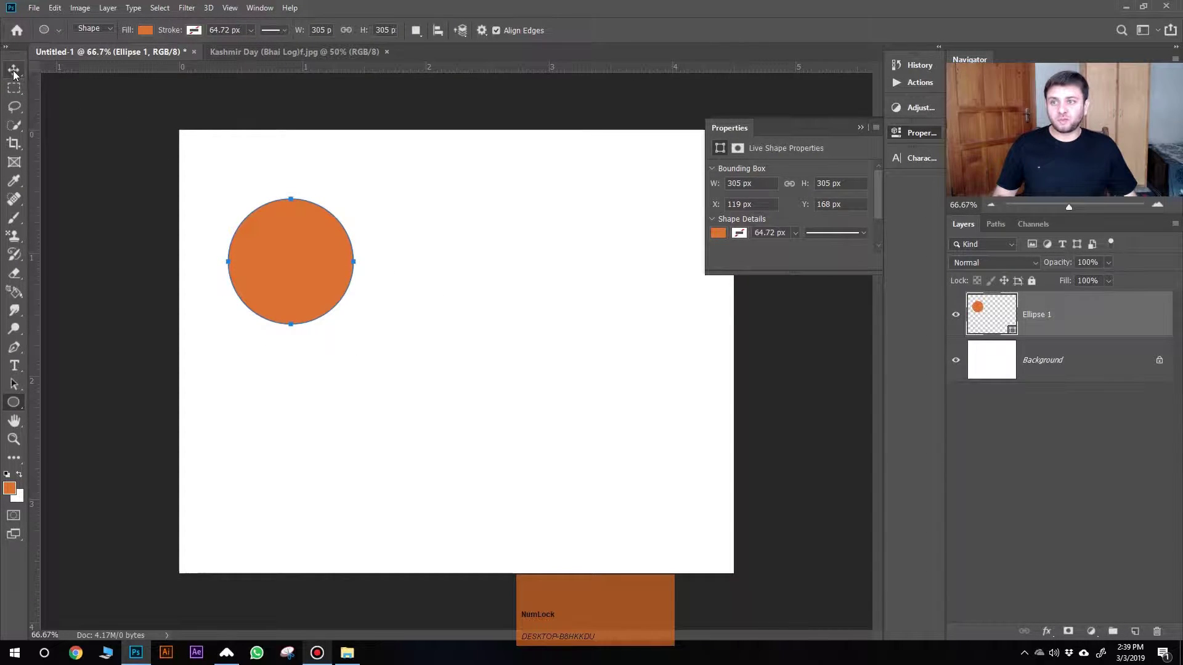
# Step: Set the drawn circle's fill colour to red in Properties
pyautogui.click(18, 75)
pyautogui.moveTo(302, 281); pyautogui.dragTo(20, 404)
pyautogui.click(21, 404)
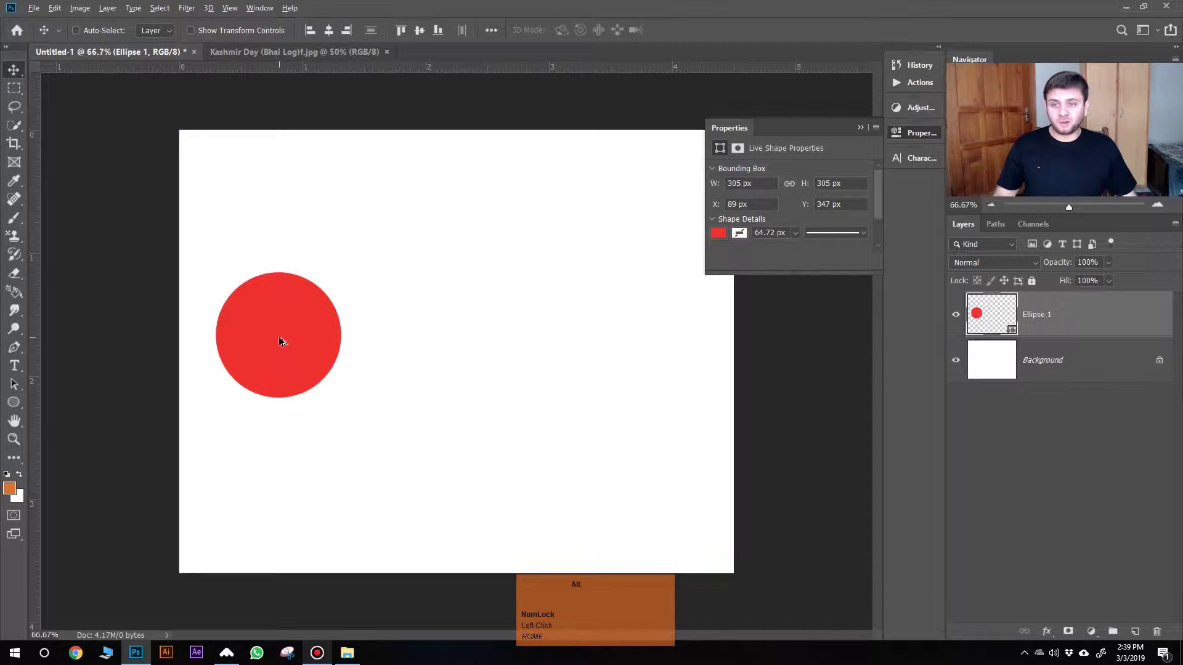
# Step: Alt-drag two copies of the red circle to its right, forming a row of three
pyautogui.moveTo(282, 341); pyautogui.dragTo(18, 406)
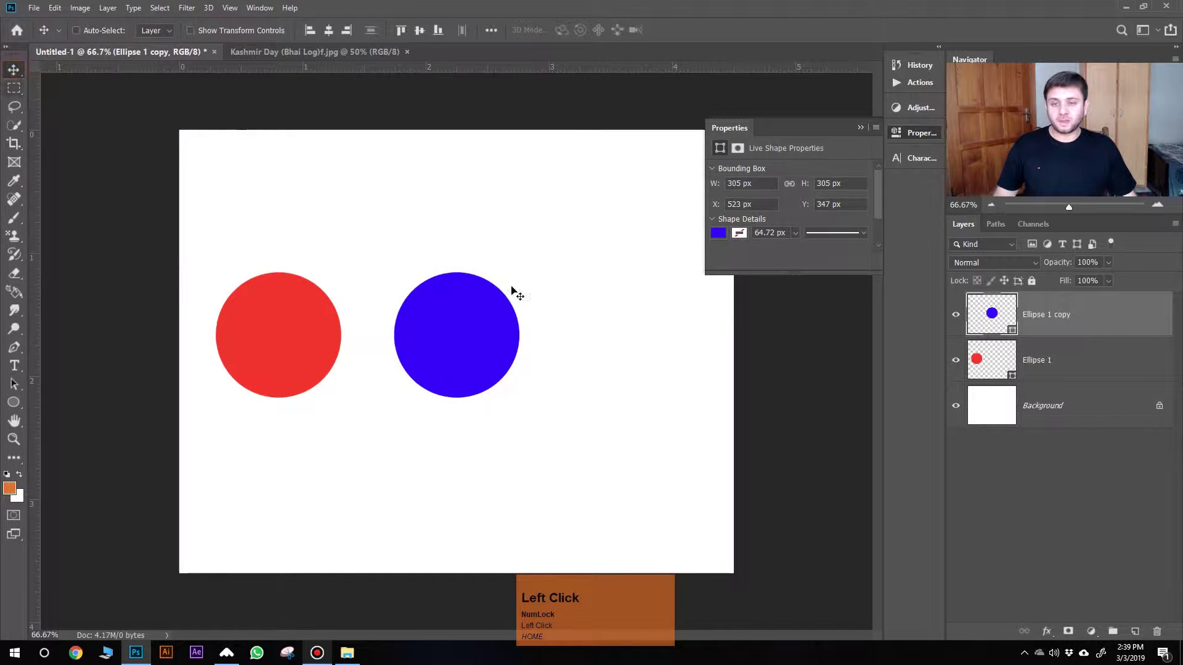
pyautogui.moveTo(445, 349); pyautogui.dragTo(30, 406)
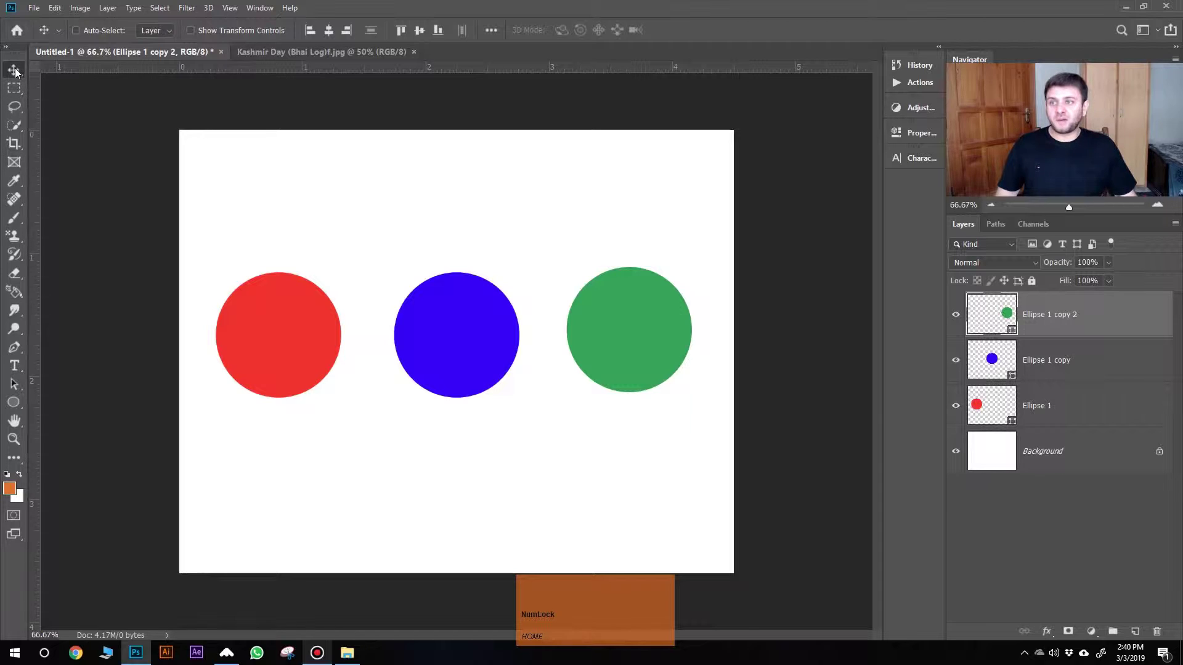
pyautogui.click(22, 70)
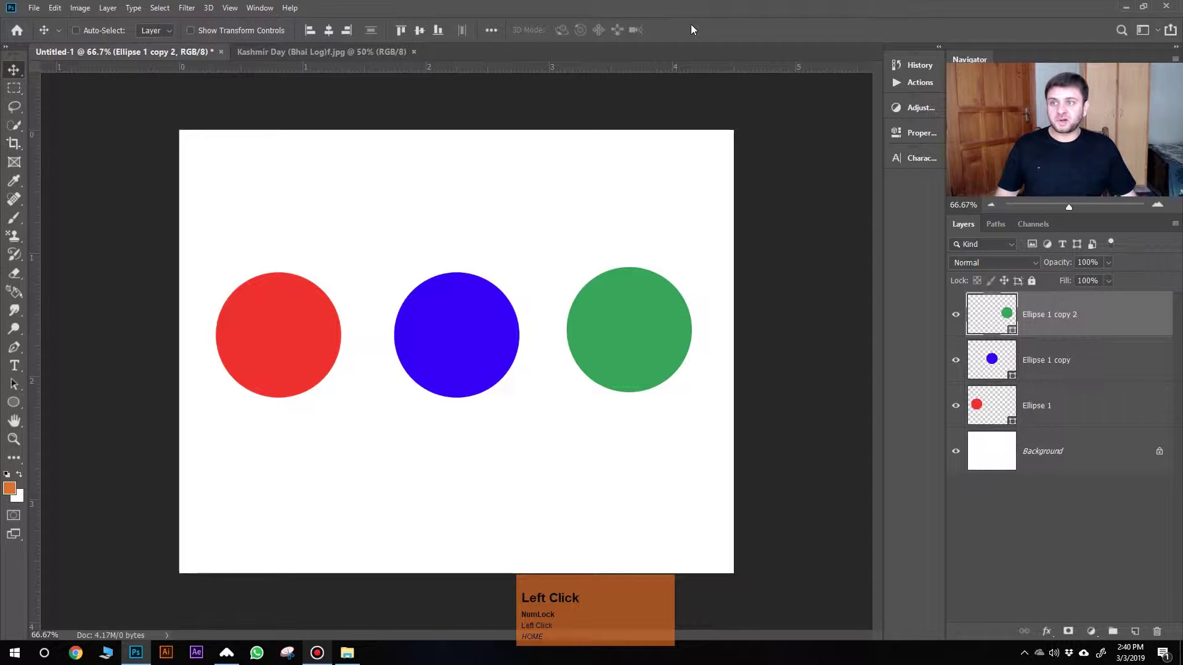
pyautogui.click(22, 108)
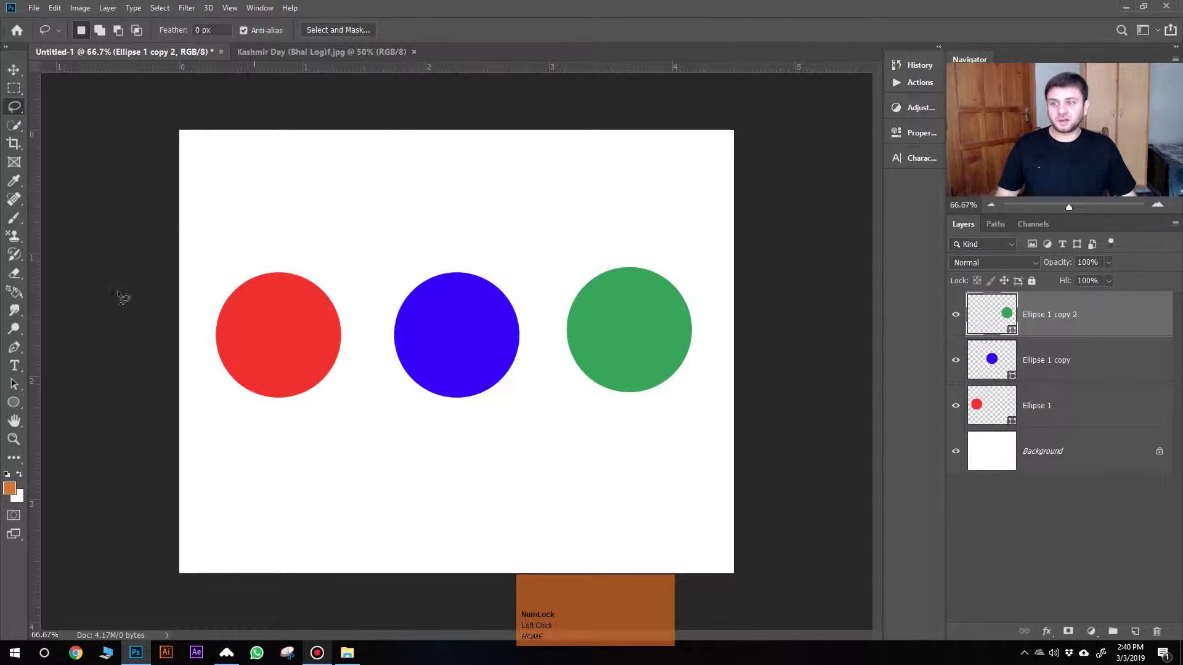
pyautogui.click(24, 406)
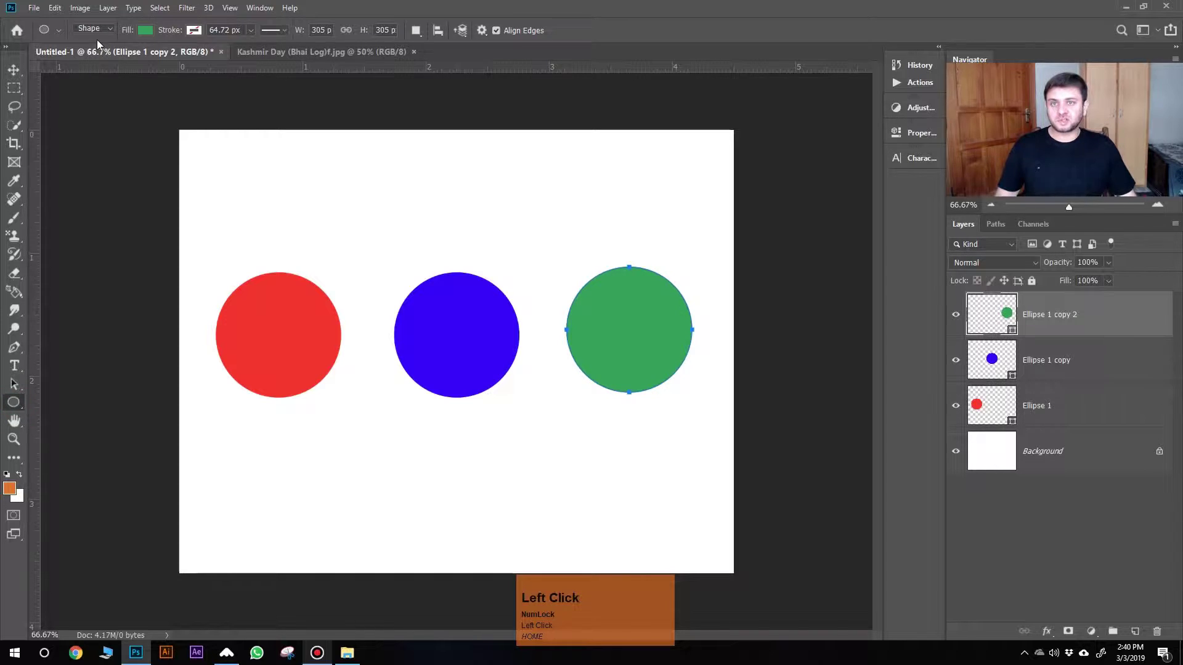
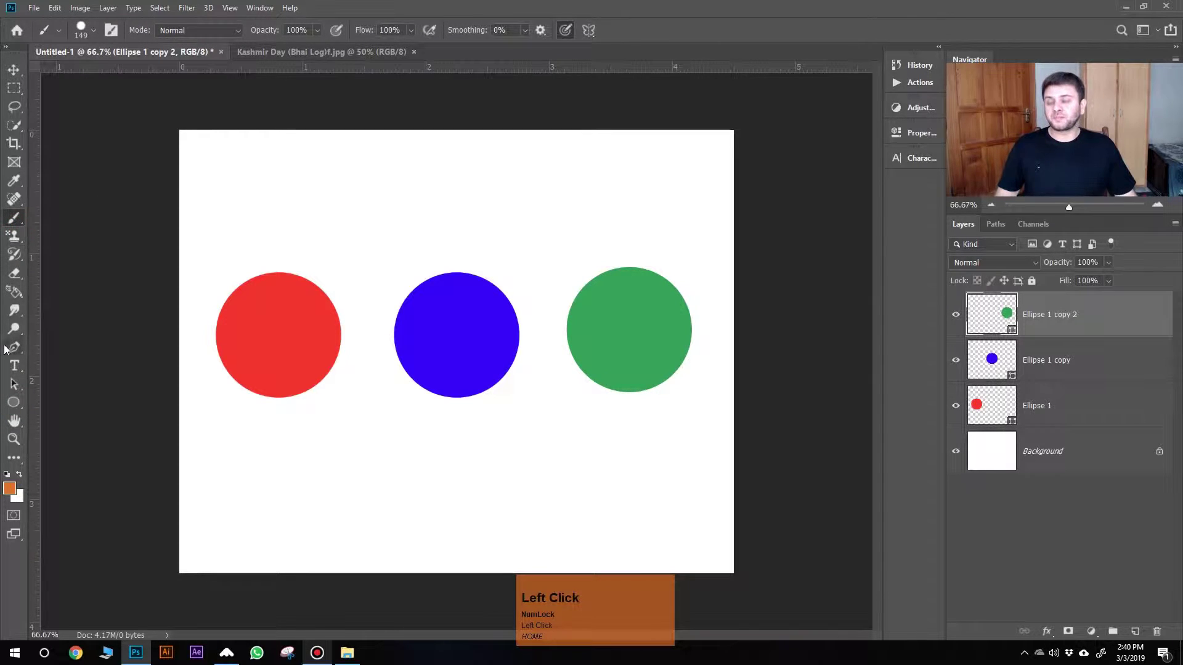
pyautogui.click(23, 71)
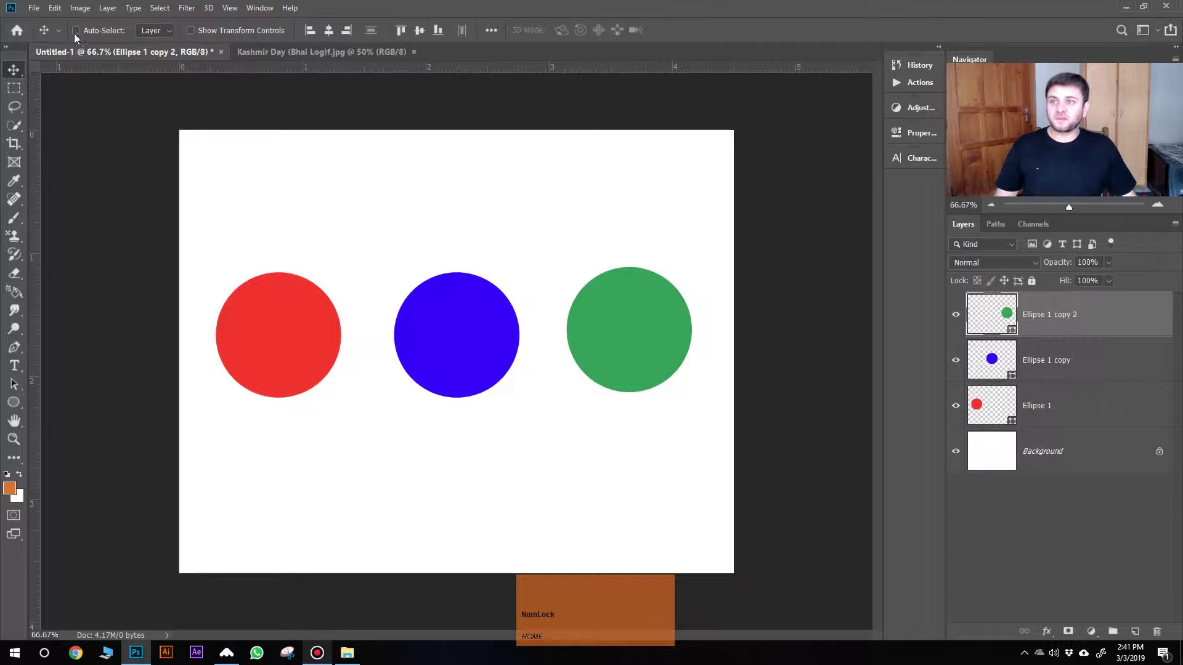
# Step: Enable Auto-Select and select the red circle, then another circle, by clicking them
pyautogui.click(84, 34)
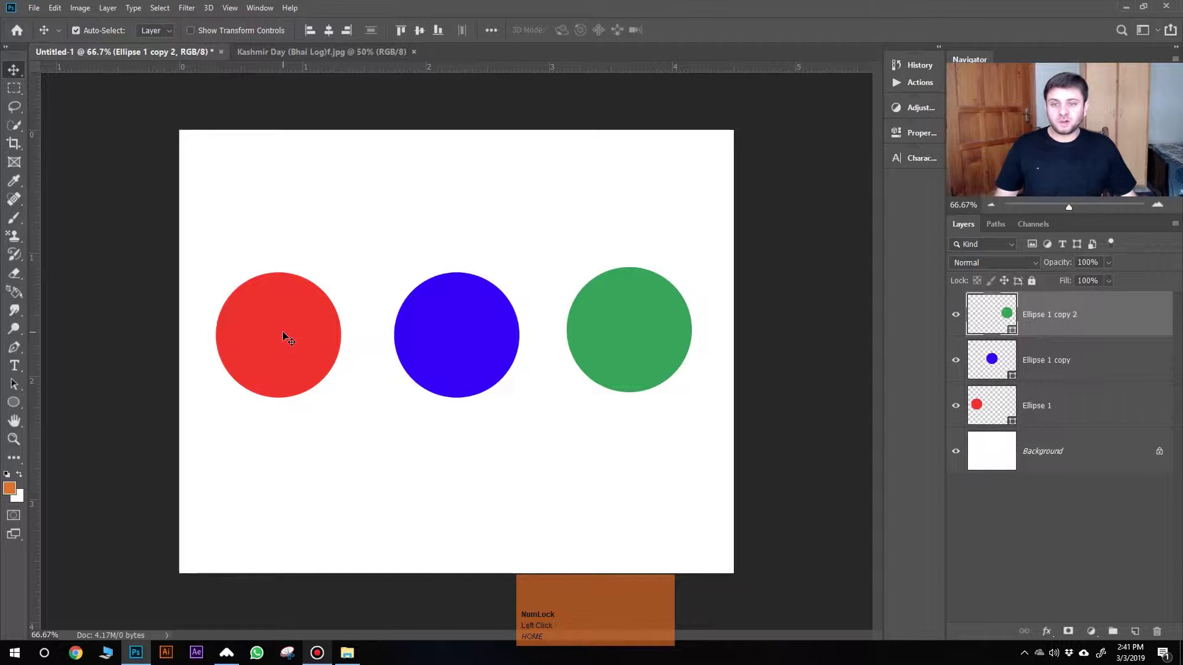
pyautogui.click(275, 345)
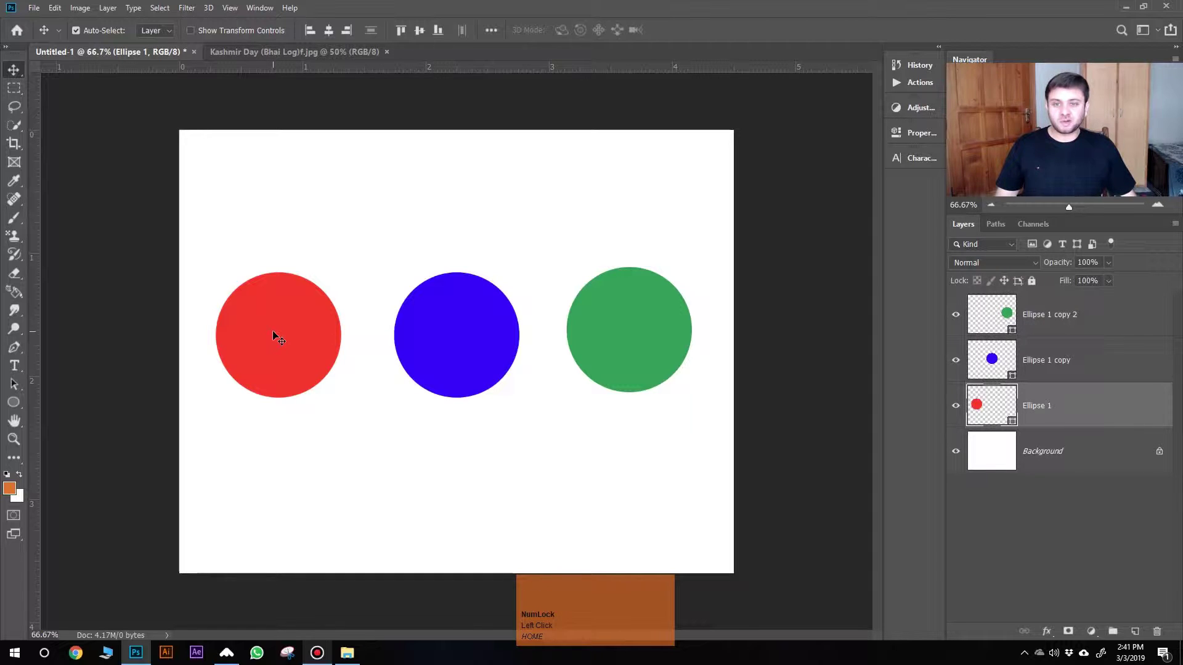
pyautogui.click(459, 350)
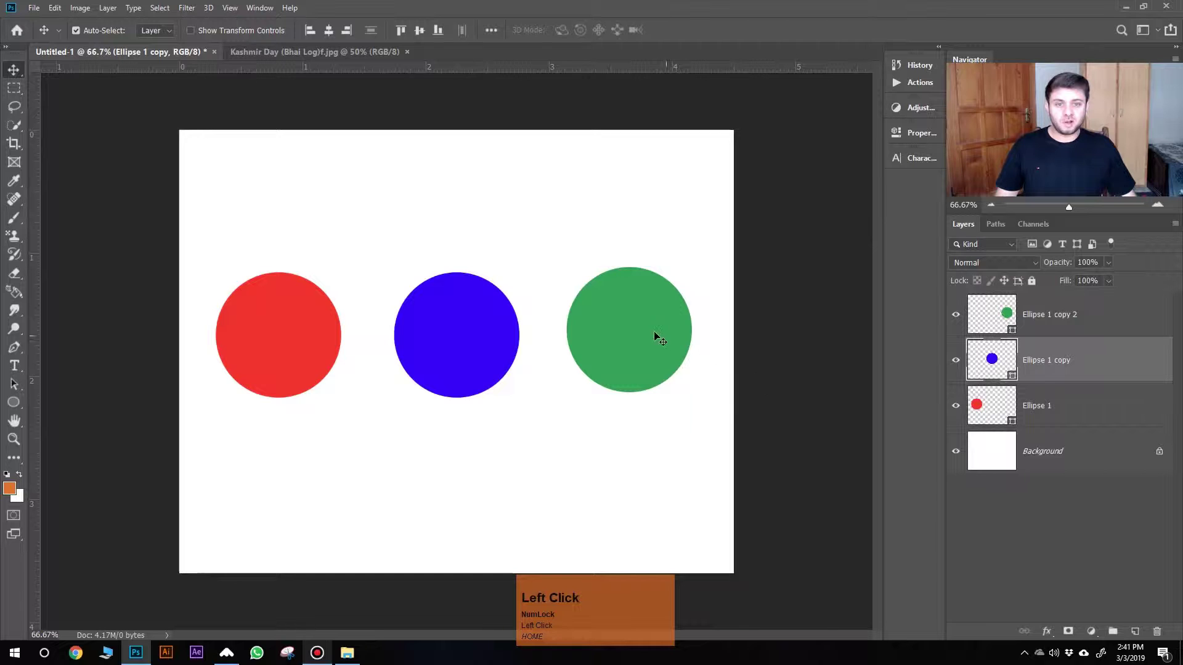
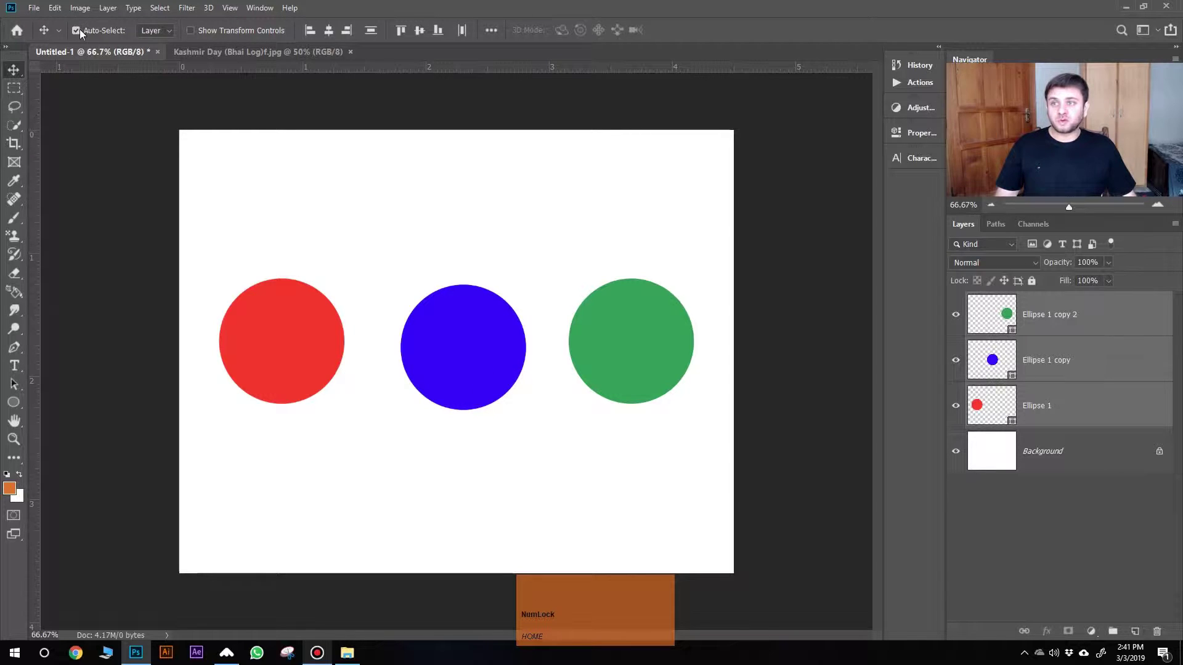
# Step: Select only the red circle and drag it into position in the row
pyautogui.click(82, 35)
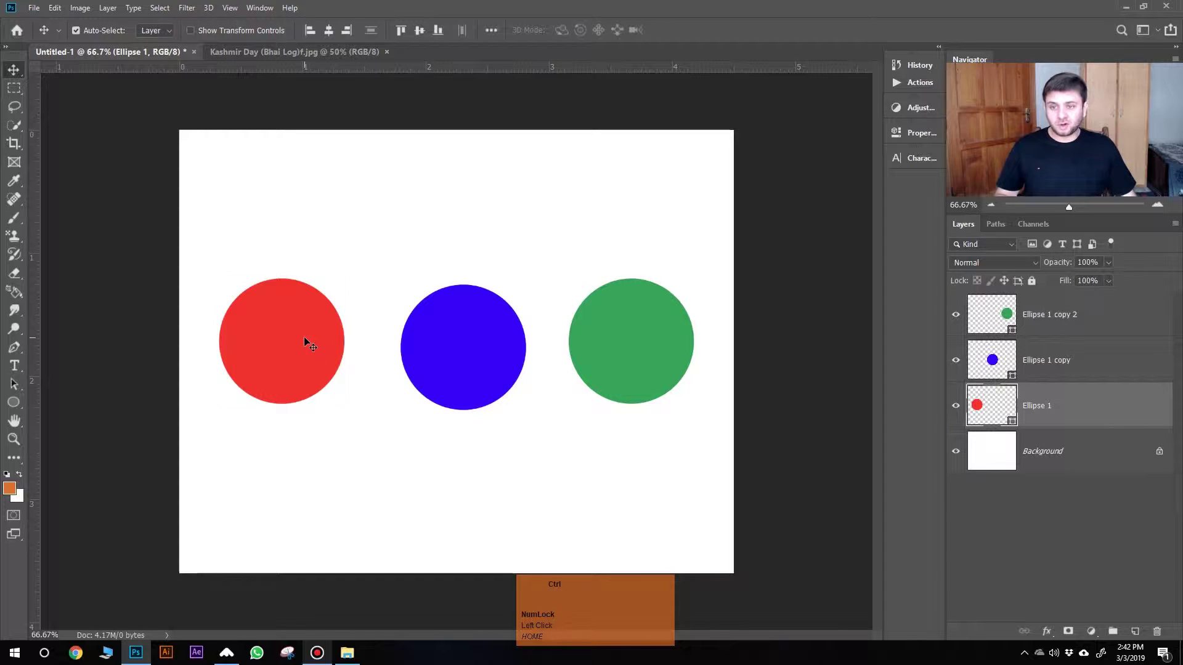
pyautogui.click(297, 342)
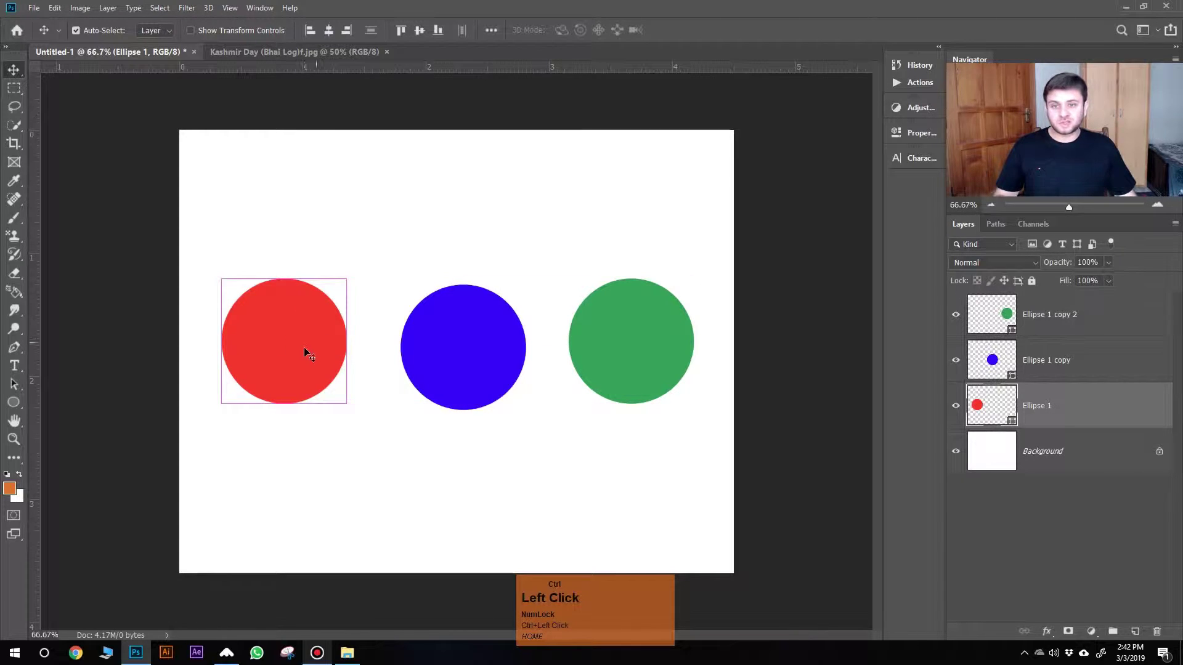
pyautogui.moveTo(474, 350); pyautogui.dragTo(1047, 316)
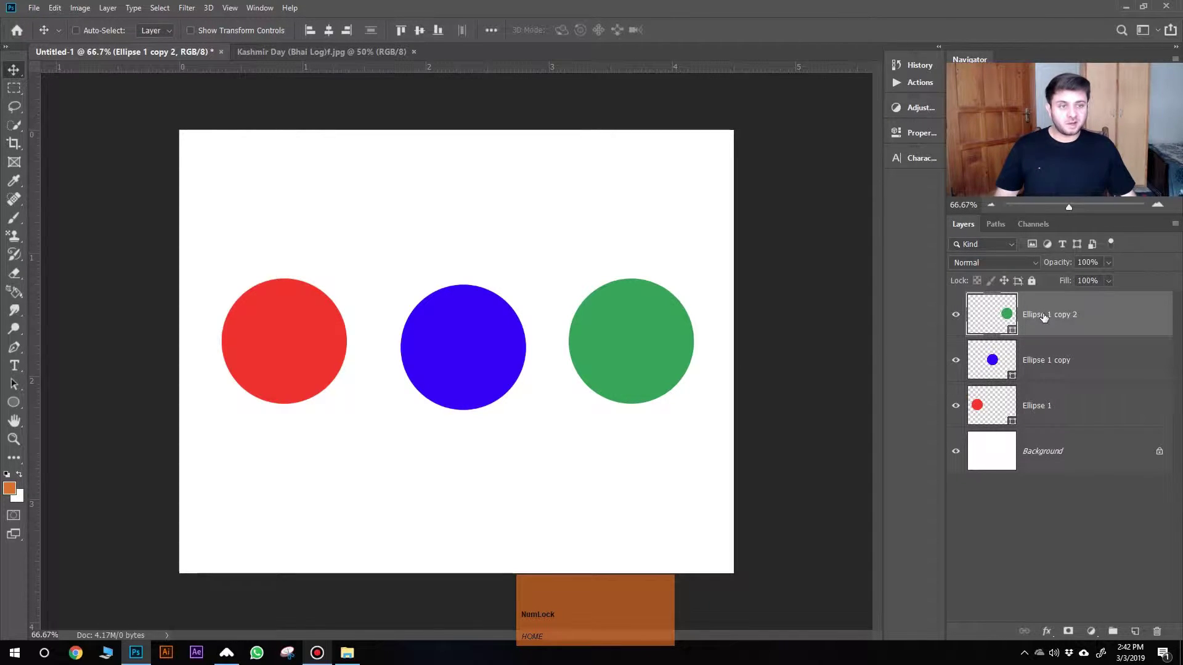
# Step: Select the red and green layers together and drag them higher, leaving blue lower
pyautogui.click(1047, 315)
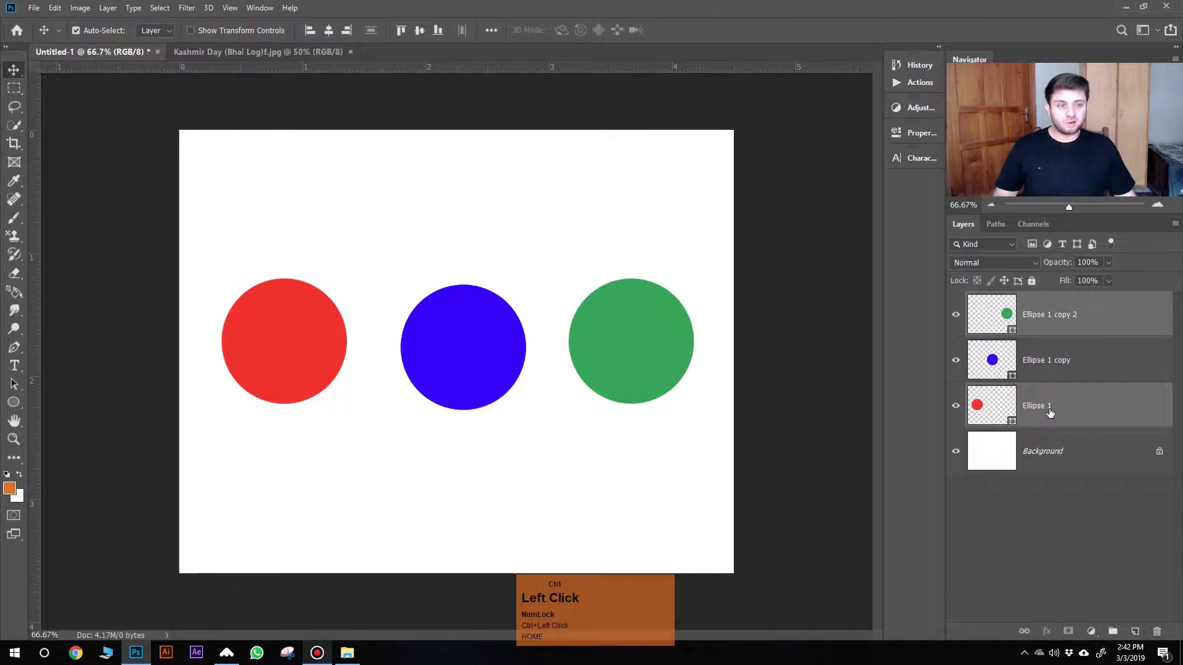
pyautogui.moveTo(639, 350); pyautogui.dragTo(1048, 365)
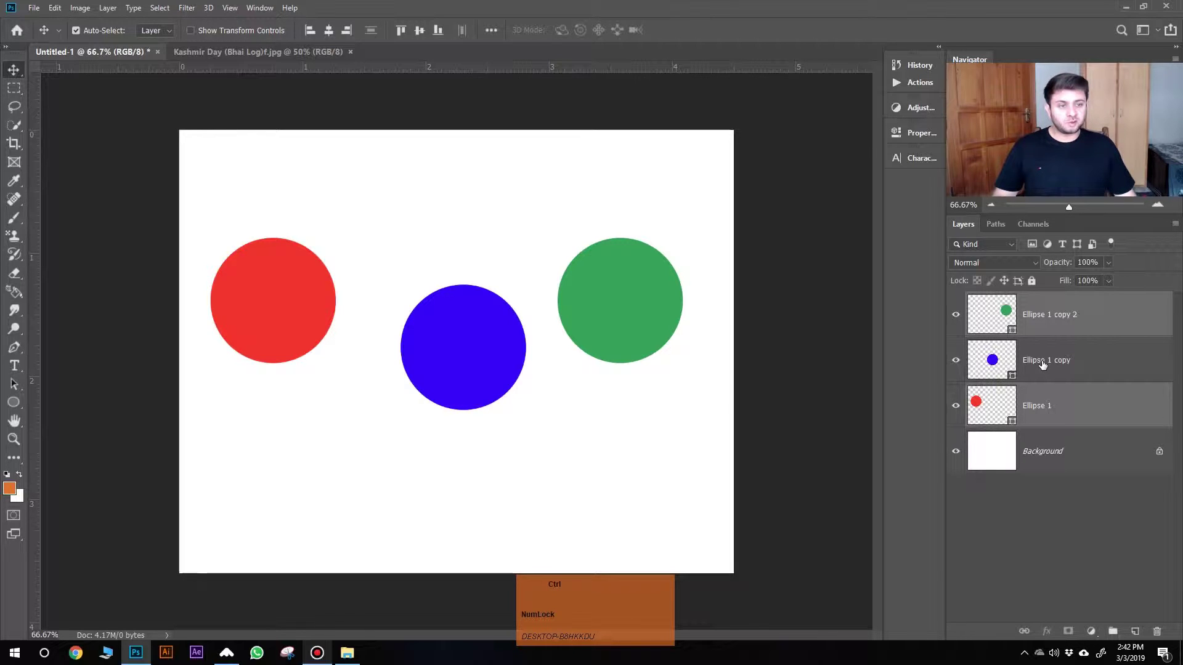
pyautogui.moveTo(1048, 363); pyautogui.dragTo(1057, 536)
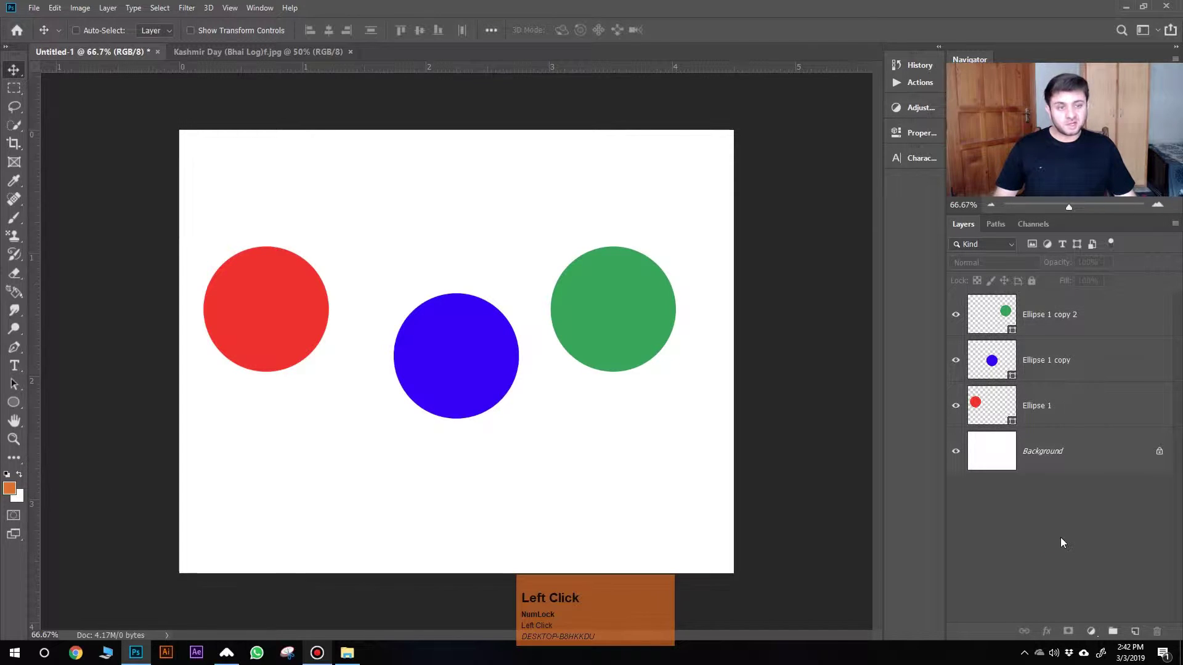
# Step: Adjust the layer selection in the Layers panel, picking the green circle's layer
pyautogui.click(1061, 318)
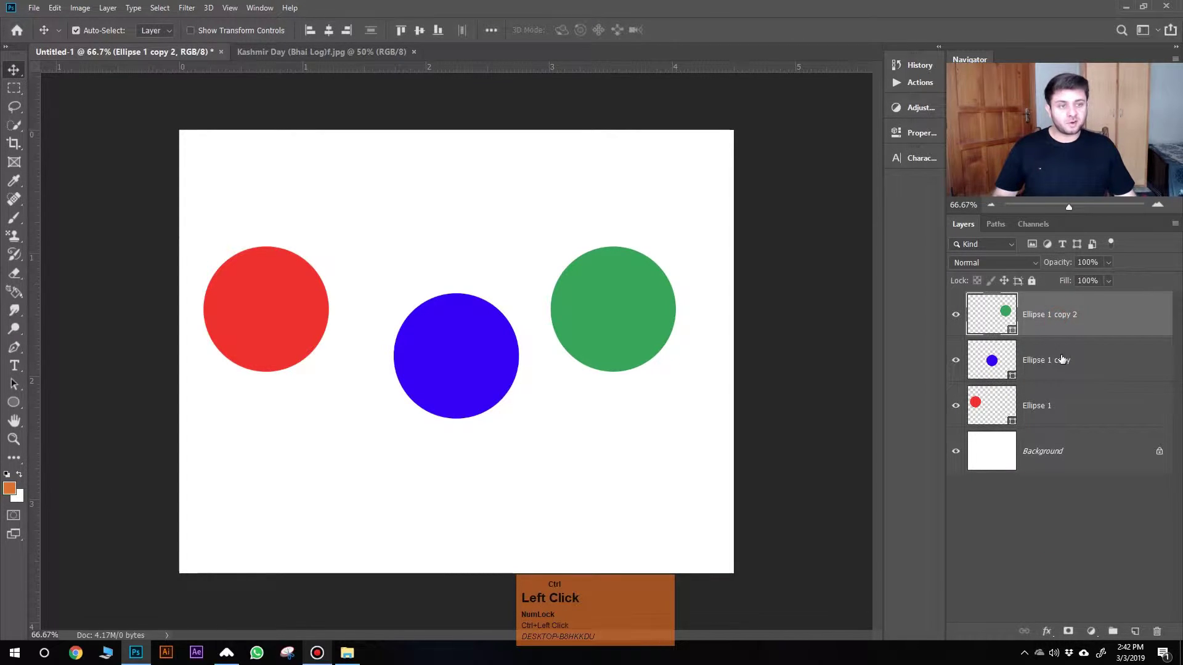
pyautogui.click(1046, 507)
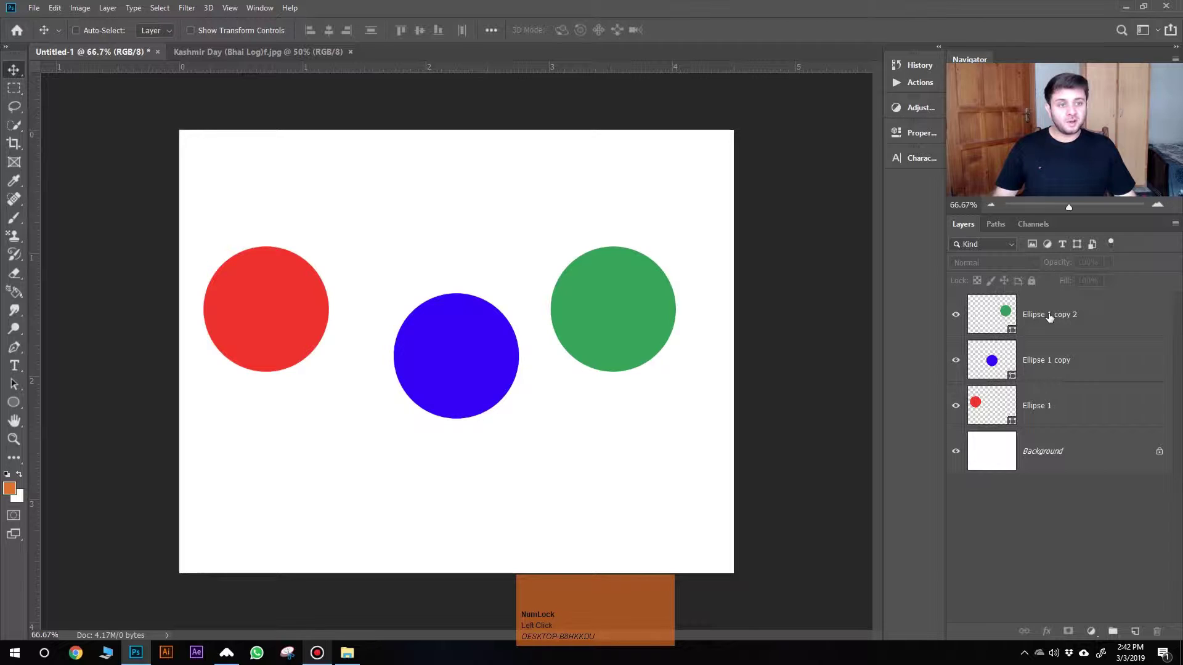
pyautogui.click(1052, 315)
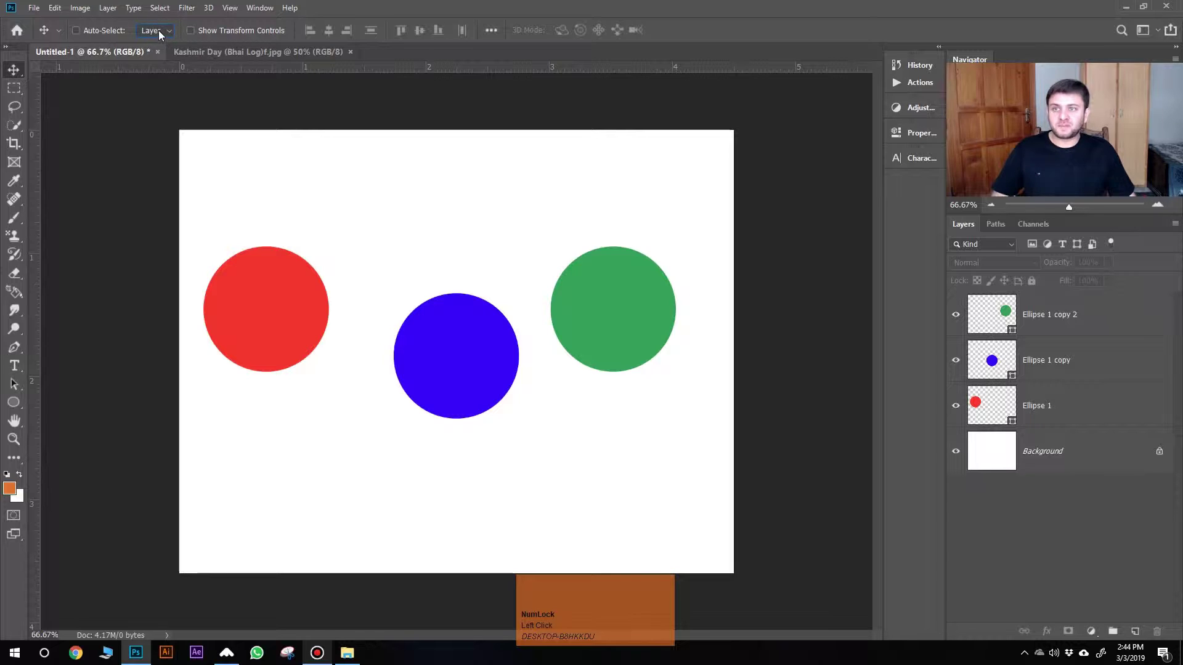
# Step: Set Auto-Select to Layer and move the red circle slightly higher
pyautogui.click(174, 33)
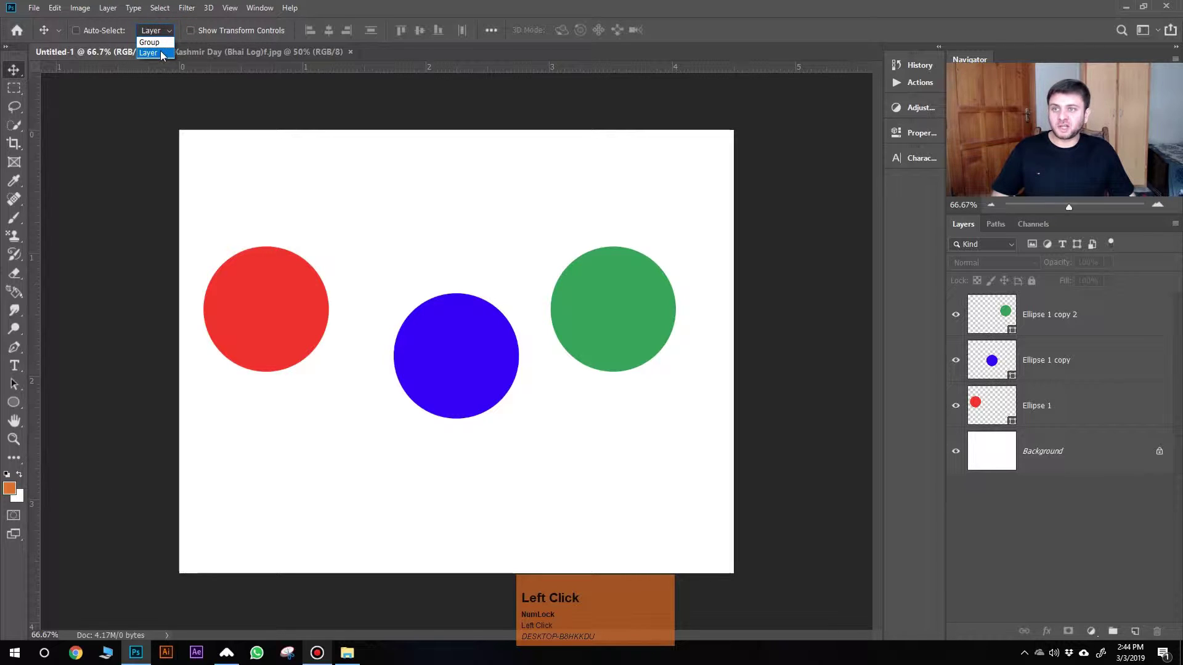
pyautogui.moveTo(332, 4); pyautogui.dragTo(1074, 439)
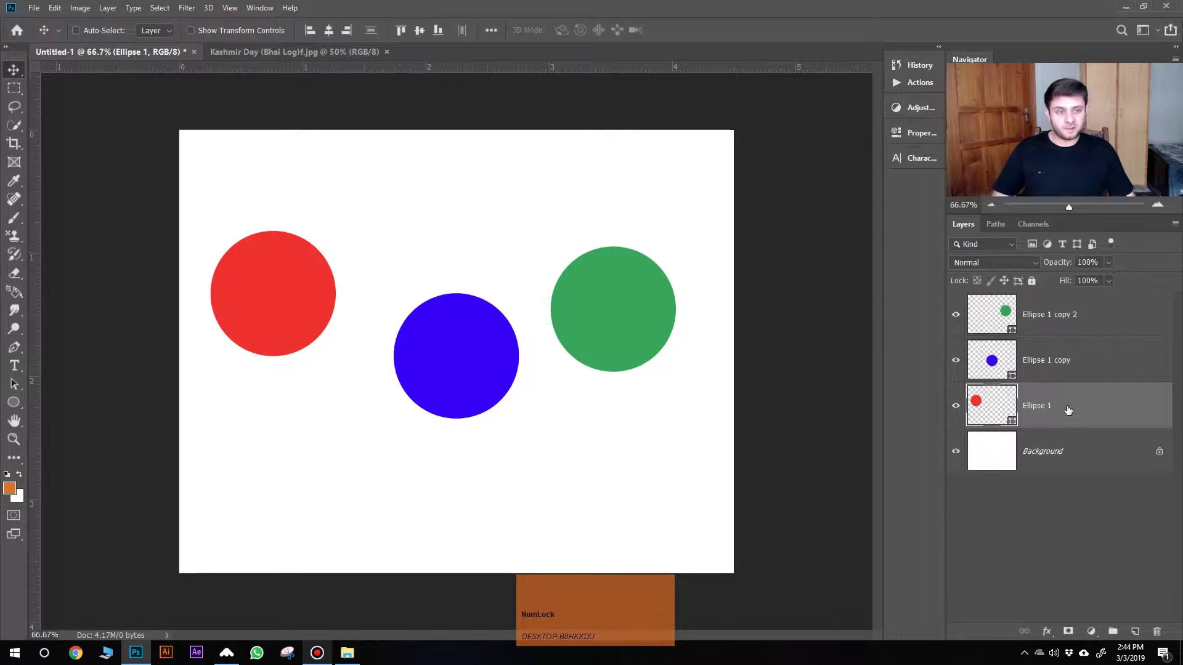
# Step: Select Ellipse 1 through Ellipse 1 copy 2 and duplicate all three layers with Ctrl+J
pyautogui.click(1067, 408)
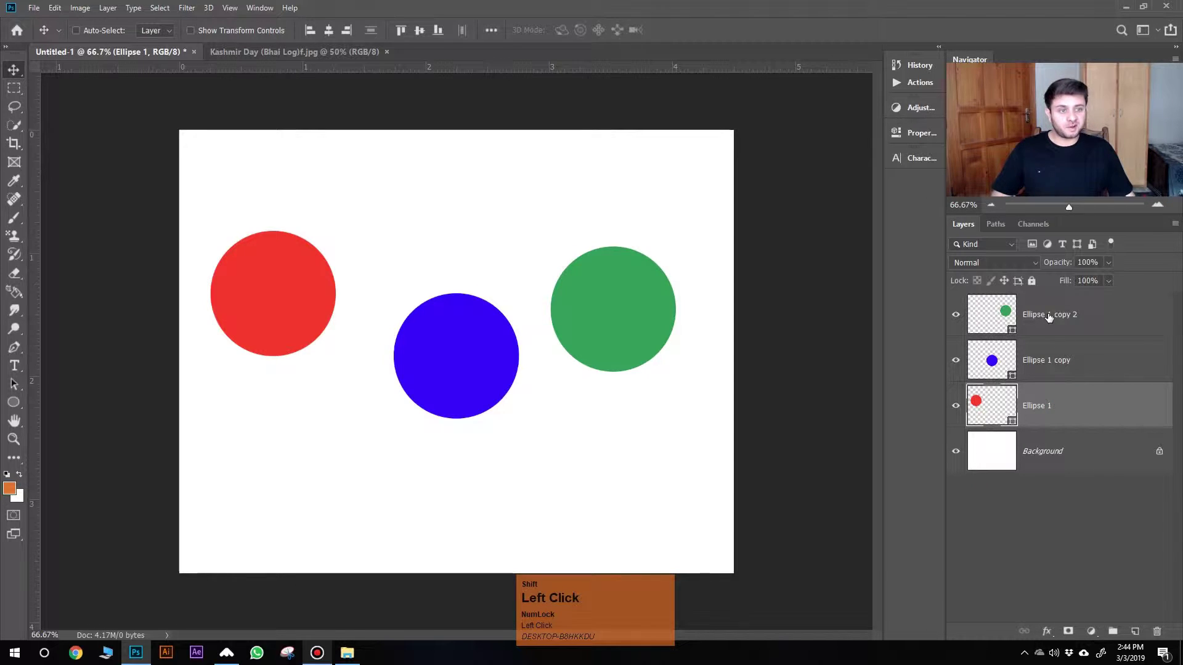
pyautogui.click(1059, 316)
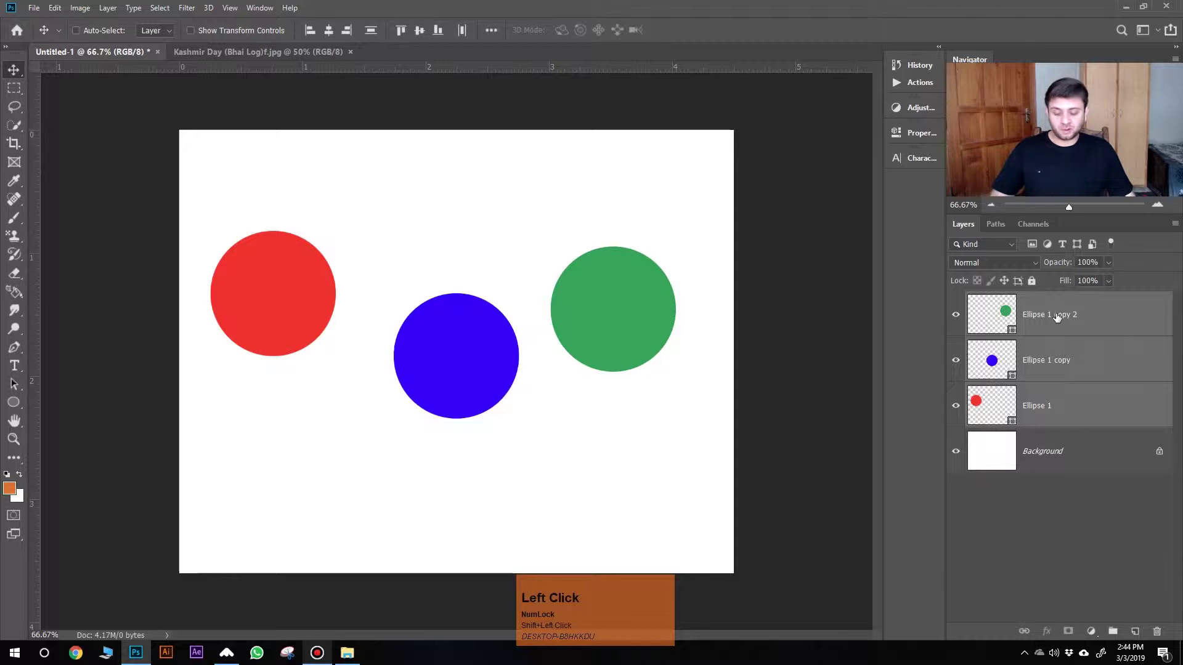
pyautogui.press('ctrl+j')
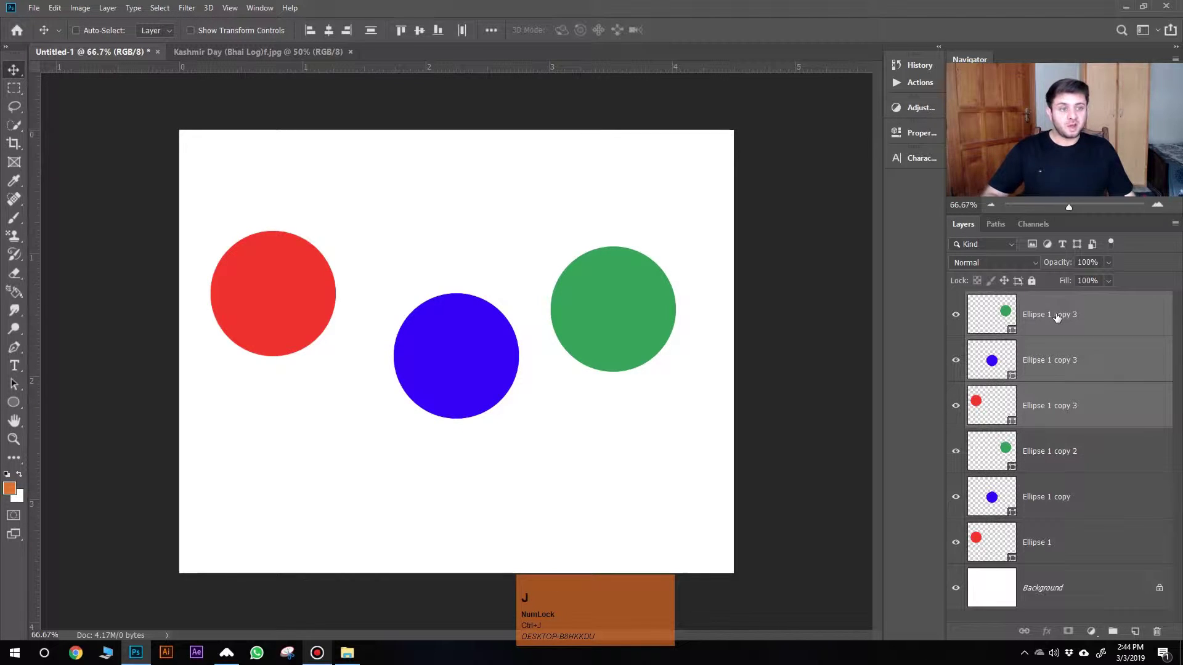
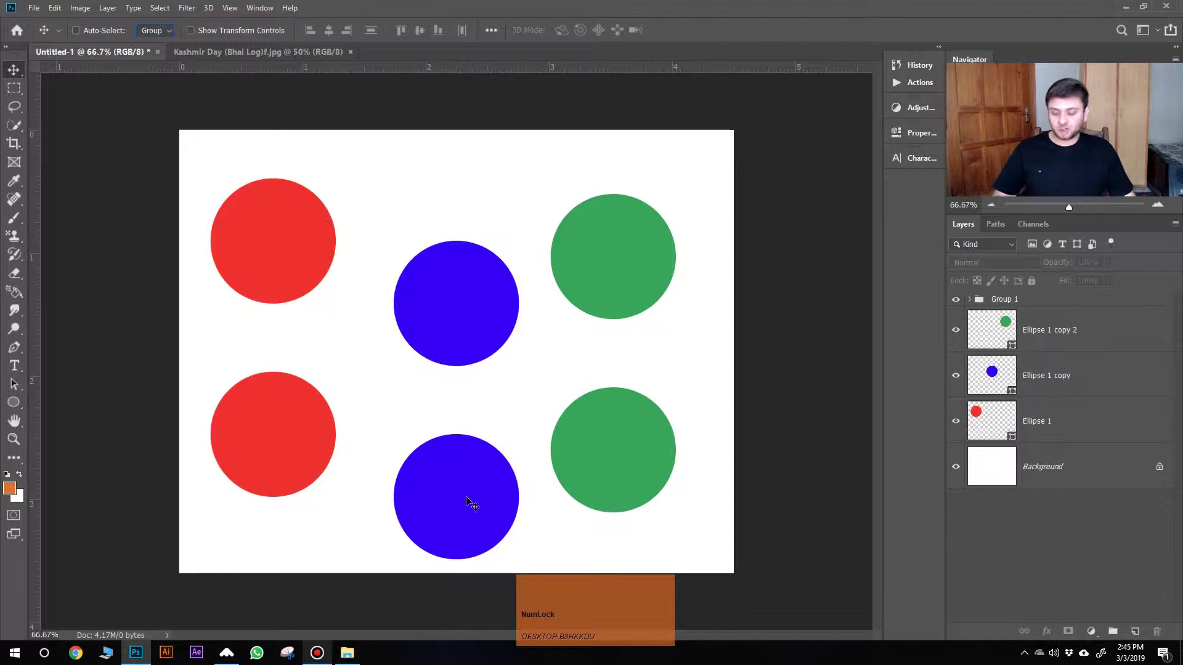
# Step: Move the grouped duplicate circles as a second row, then expand and collapse Group 1
pyautogui.click(474, 504)
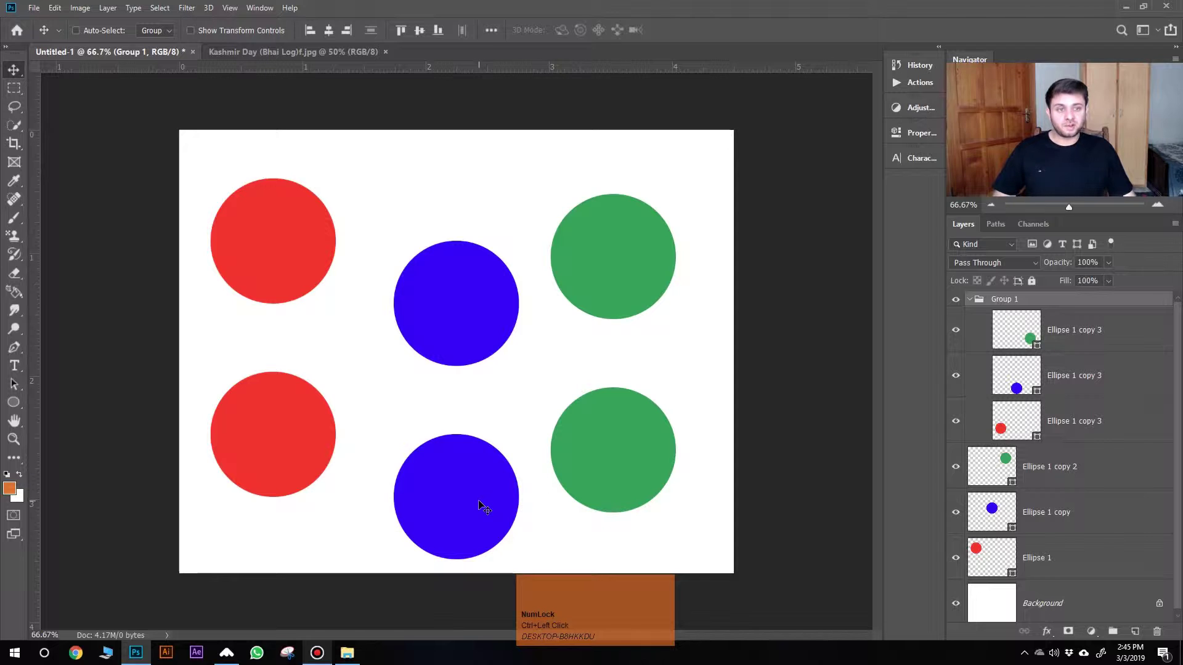
pyautogui.moveTo(479, 505); pyautogui.dragTo(164, 32)
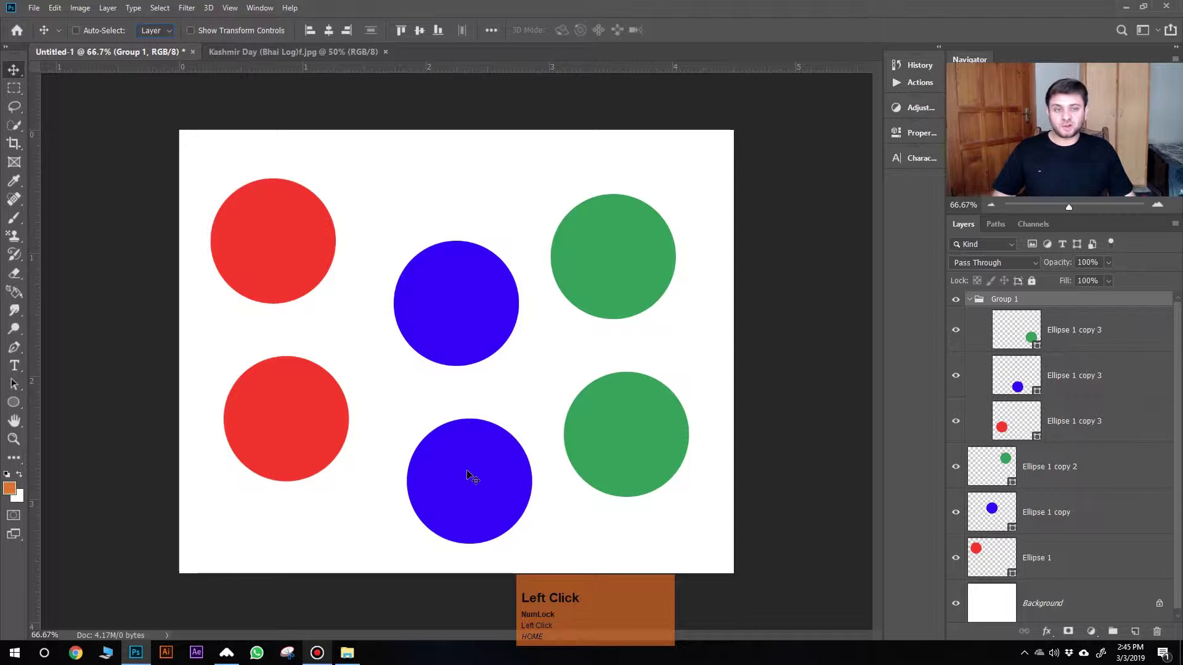
pyautogui.click(974, 298)
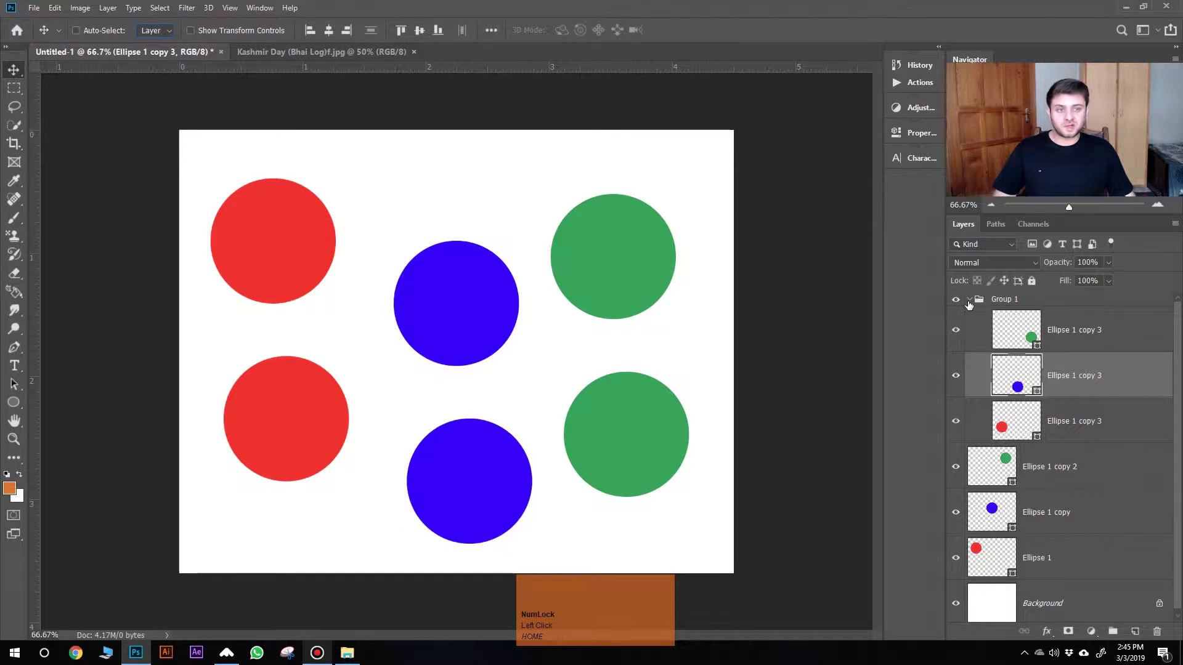
pyautogui.click(974, 301)
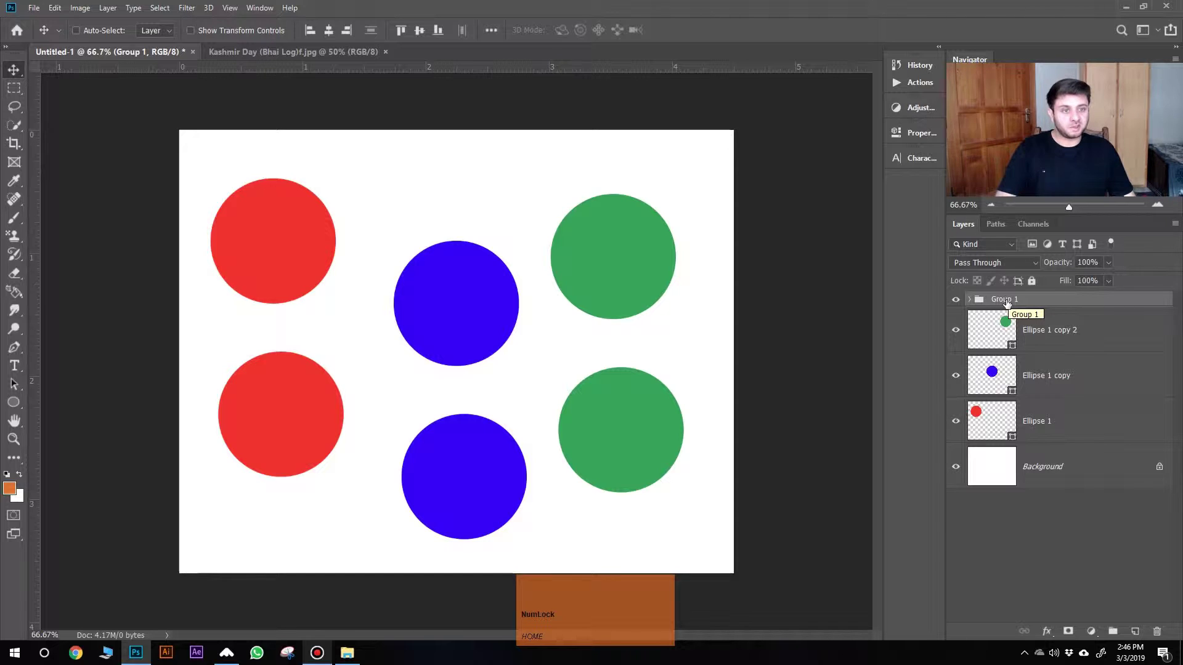
# Step: Delete the duplicate group, move the blue circle slightly lower and start Free Transform on it
pyautogui.press('Delete')
pyautogui.click(341, 175)
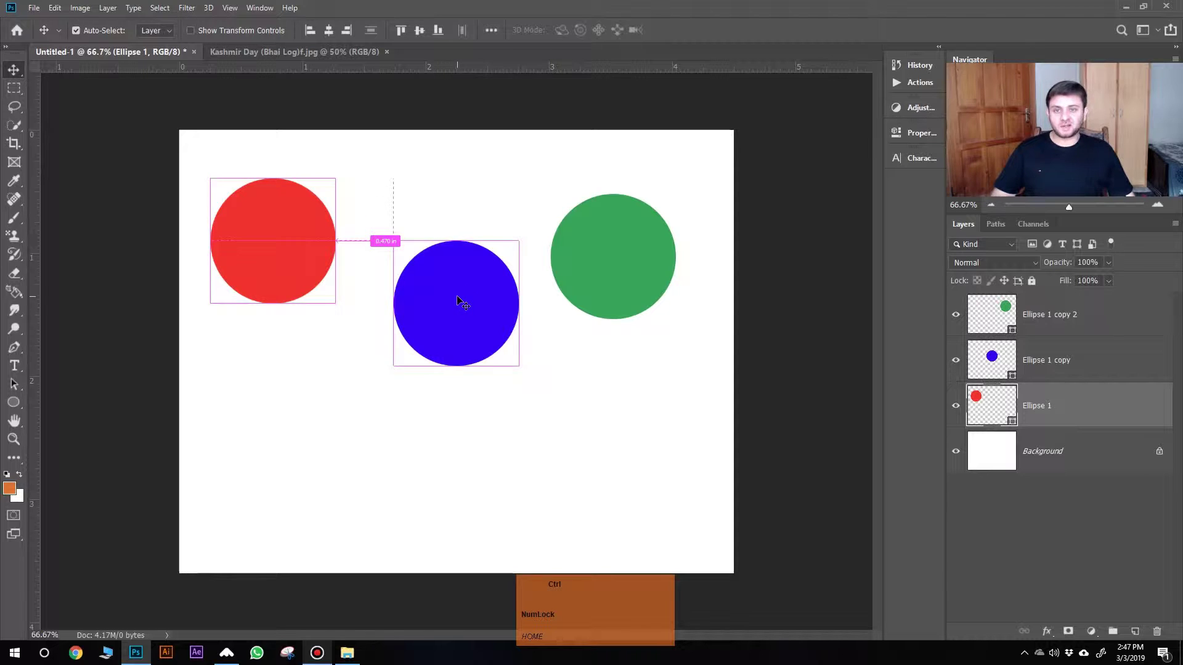
pyautogui.moveTo(464, 298); pyautogui.dragTo(486, 293)
pyautogui.press('ctrl+t')
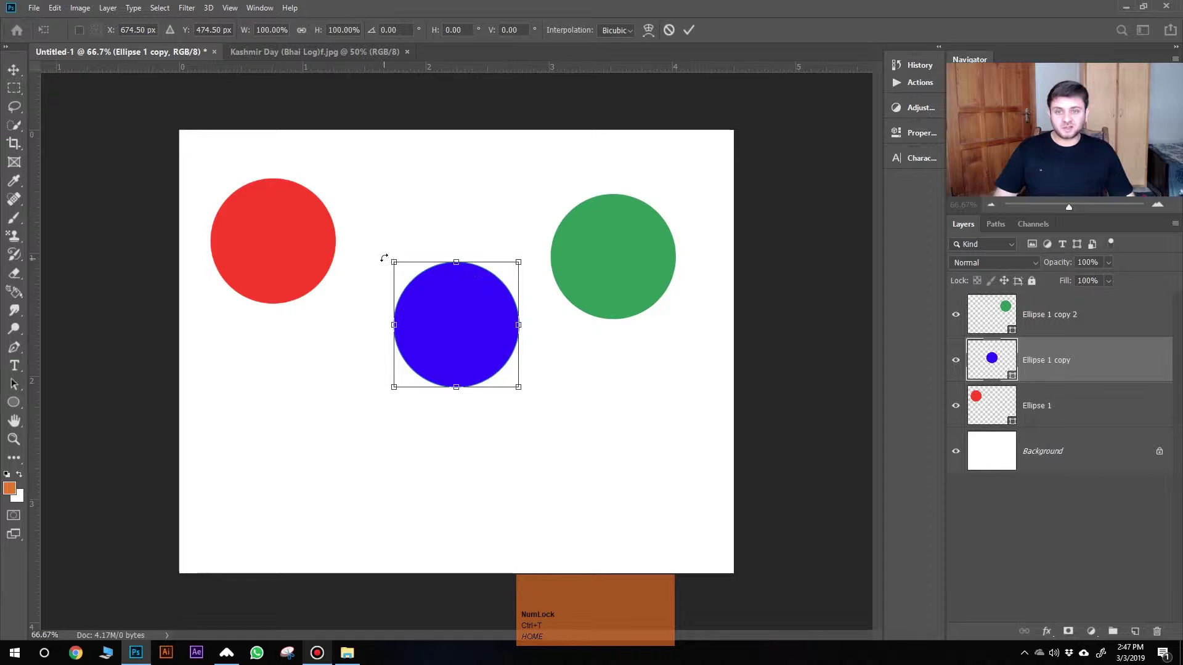
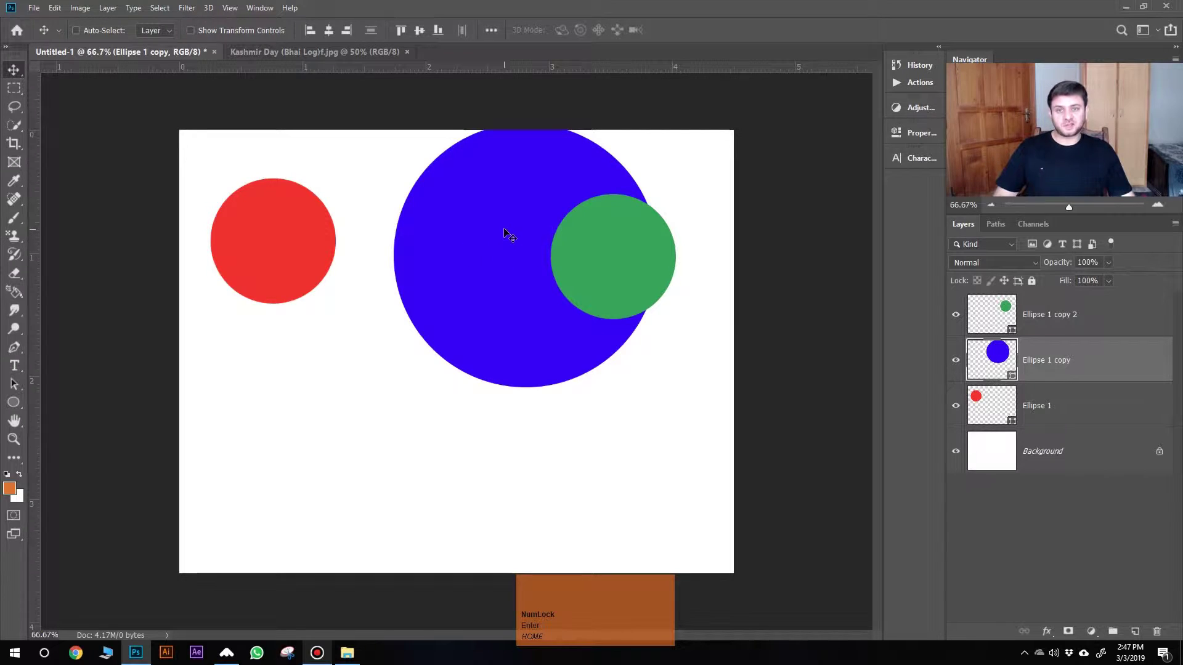
# Step: Place the enlarged blue circle lower between red and green and tick Show Transform Controls
pyautogui.moveTo(508, 232); pyautogui.dragTo(194, 32)
pyautogui.click(194, 32)
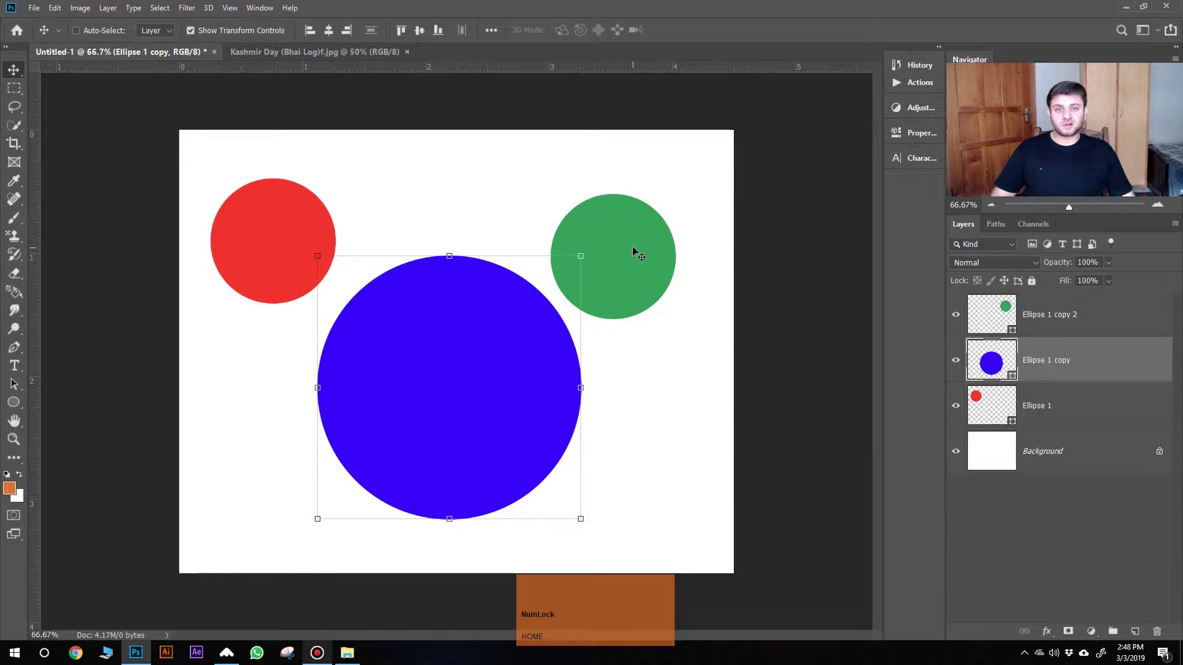
pyautogui.click(639, 247)
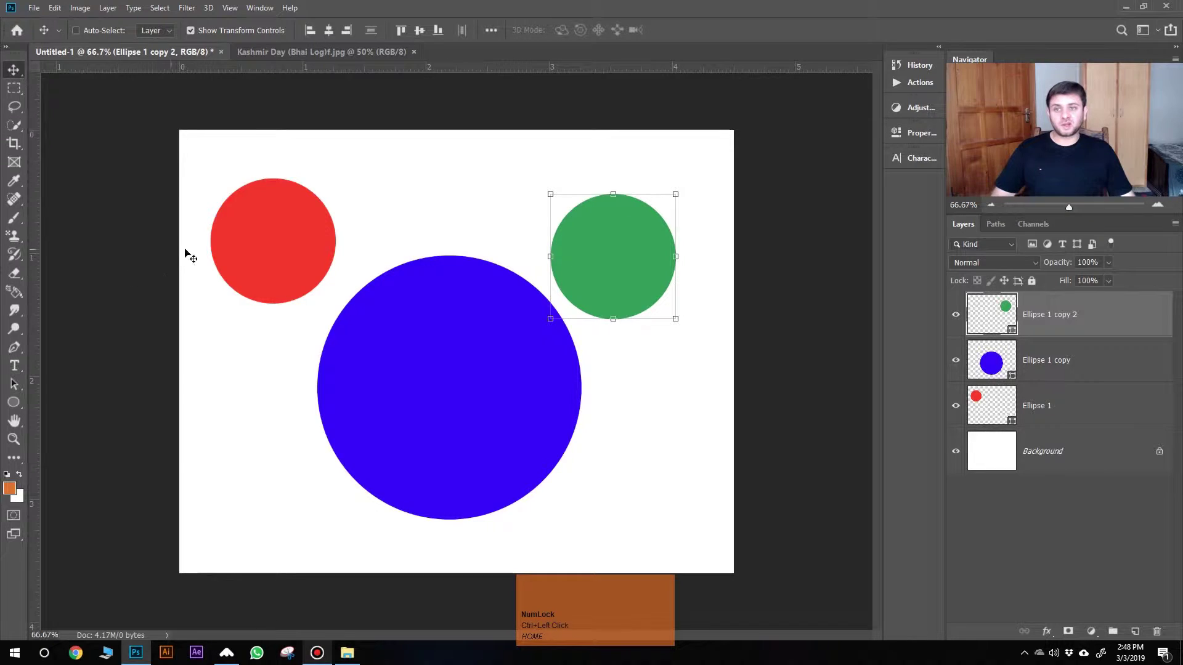
pyautogui.moveTo(278, 240); pyautogui.dragTo(352, 246)
pyautogui.press('Return')
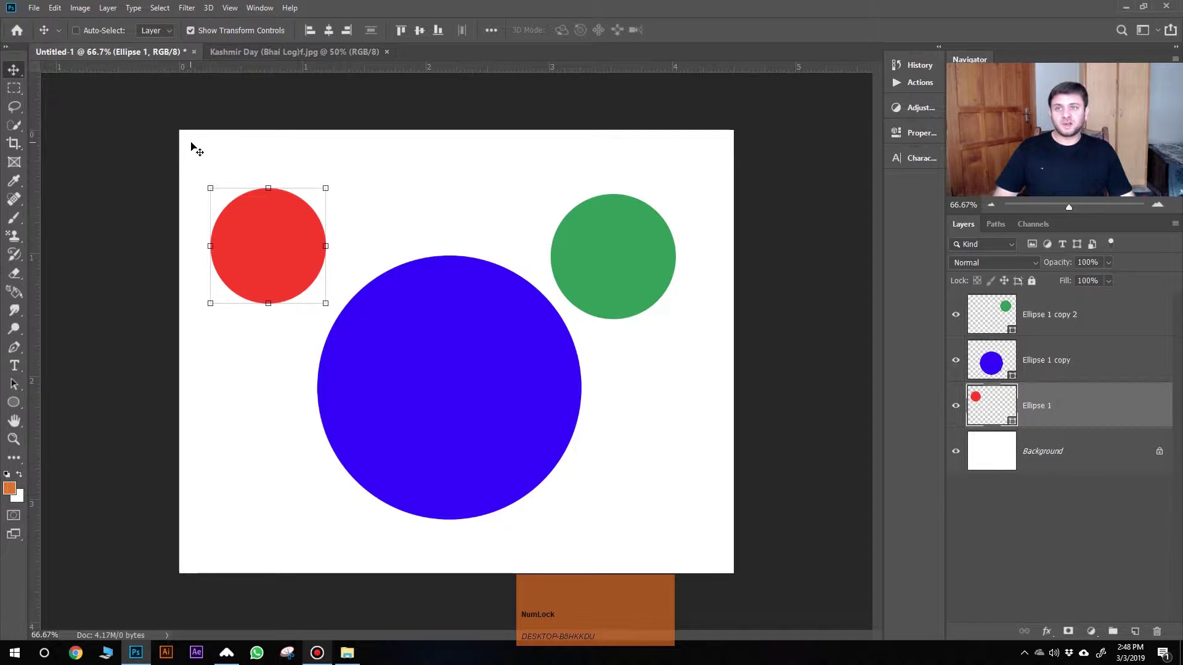
pyautogui.click(193, 34)
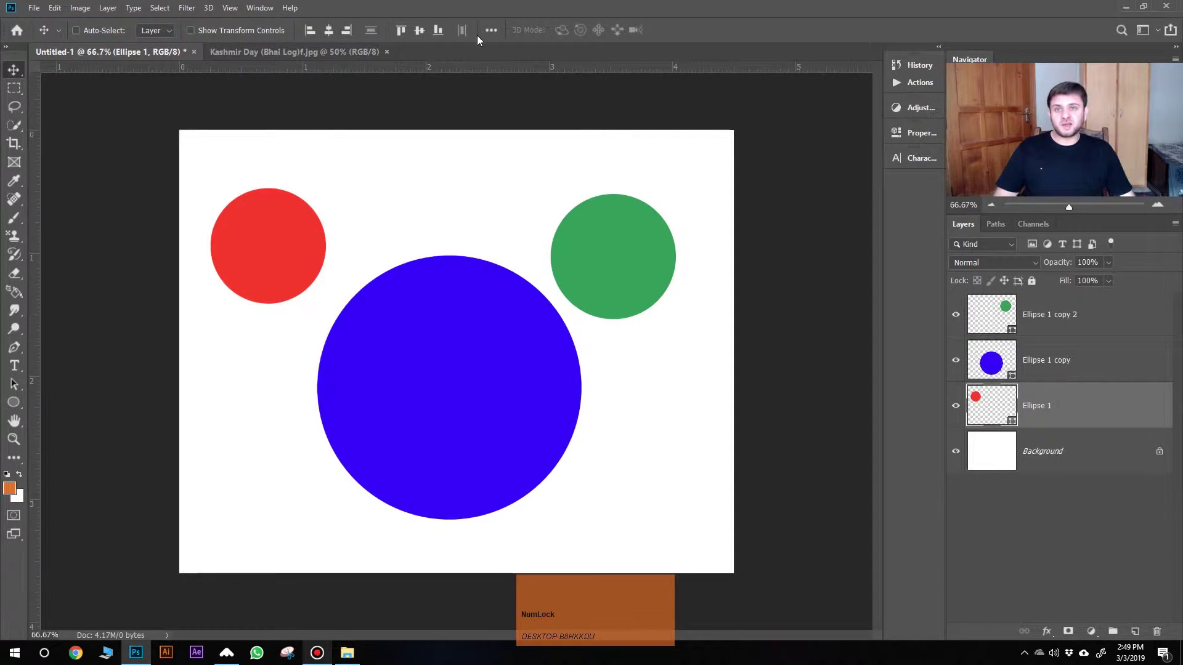
# Step: Undo the resize, delete the blue and red circles and Alt-drag a copy of the green circle
pyautogui.press('ctrl+z')
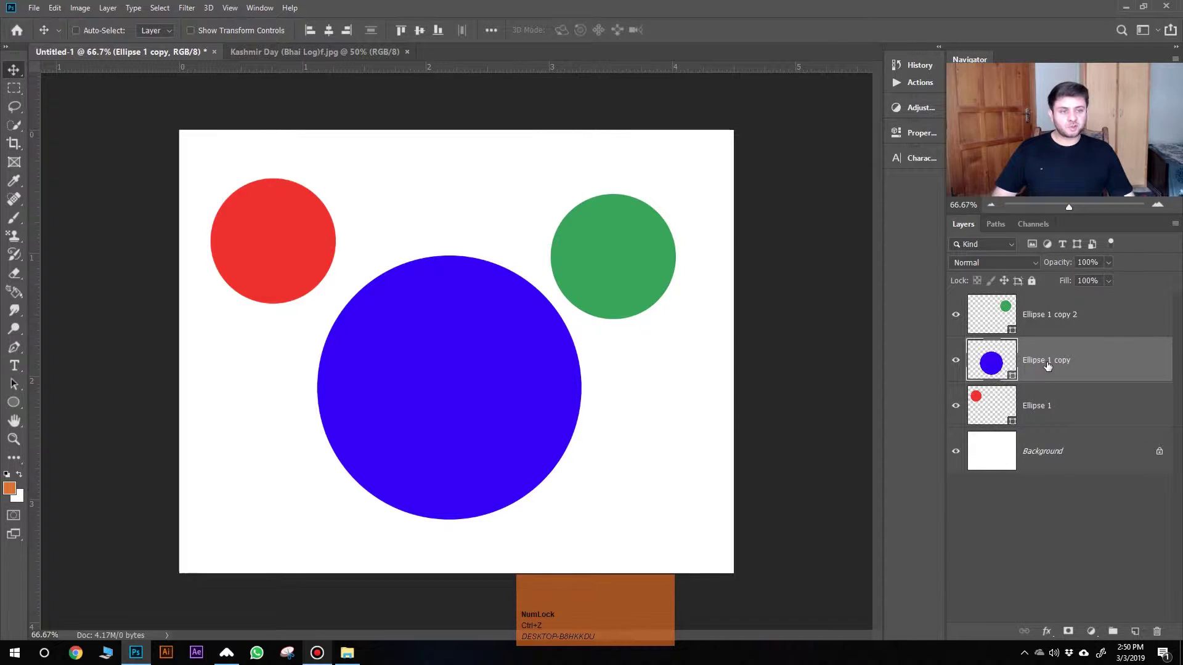
pyautogui.moveTo(1050, 362); pyautogui.dragTo(266, 232)
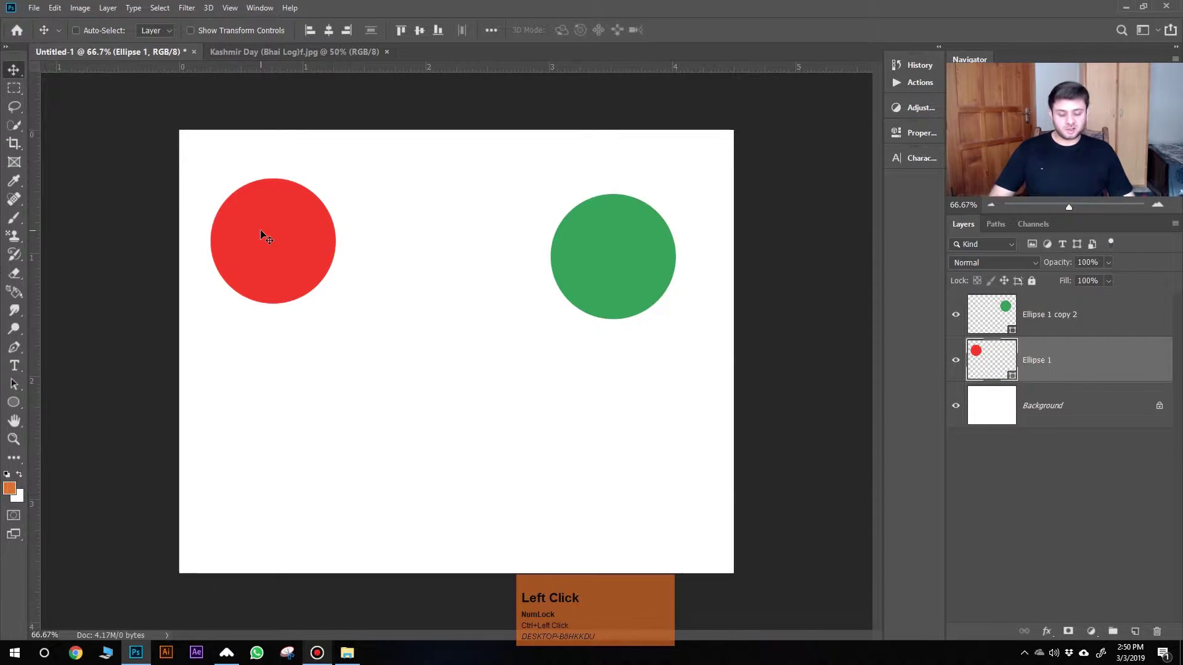
pyautogui.press('Delete')
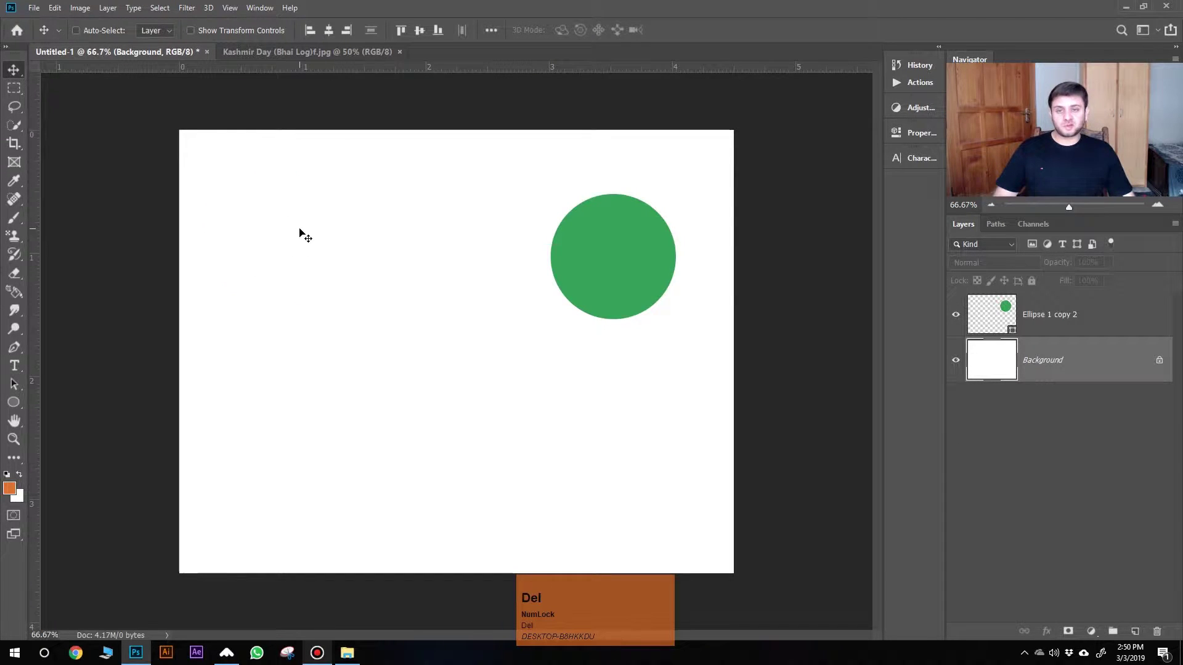
pyautogui.moveTo(627, 253); pyautogui.dragTo(447, 379)
pyautogui.press('ctrl+z')
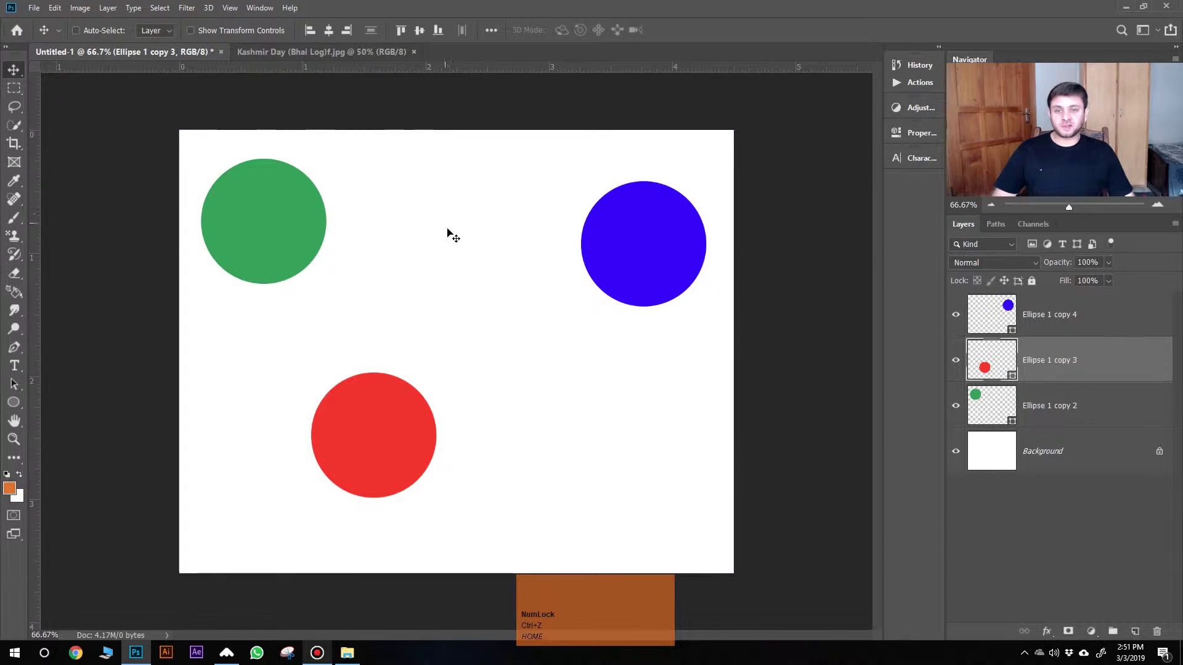
# Step: Drag the circles to uneven positions and select all three circle layers together
pyautogui.moveTo(388, 429); pyautogui.dragTo(618, 352)
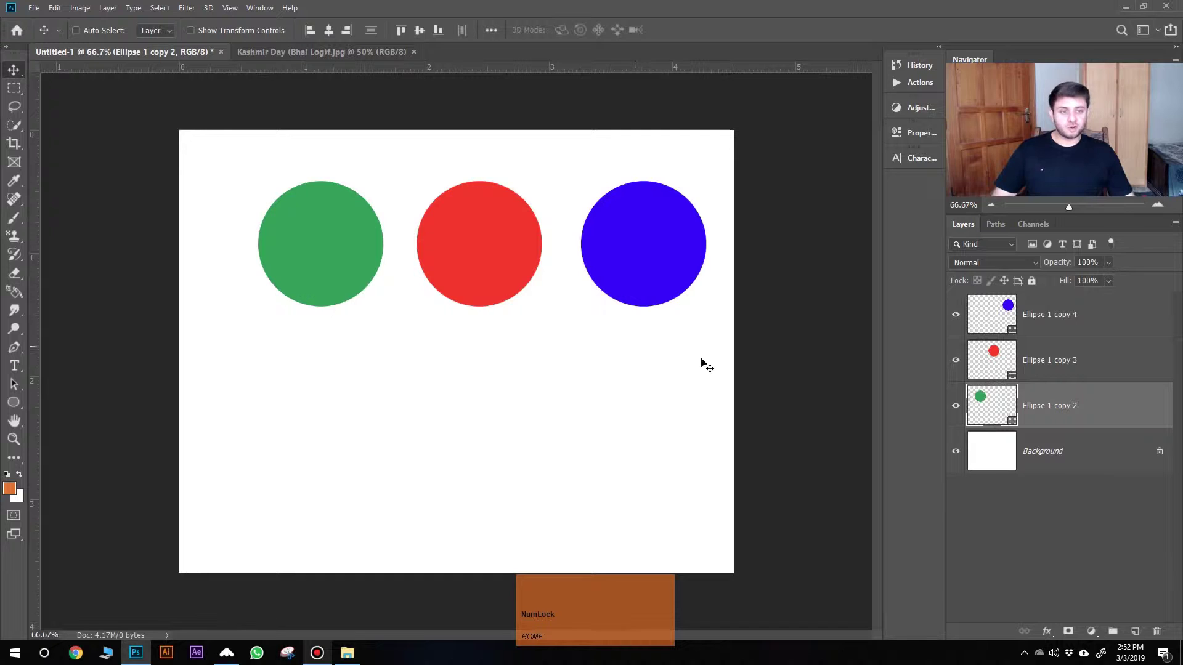
pyautogui.moveTo(326, 248); pyautogui.dragTo(1045, 323)
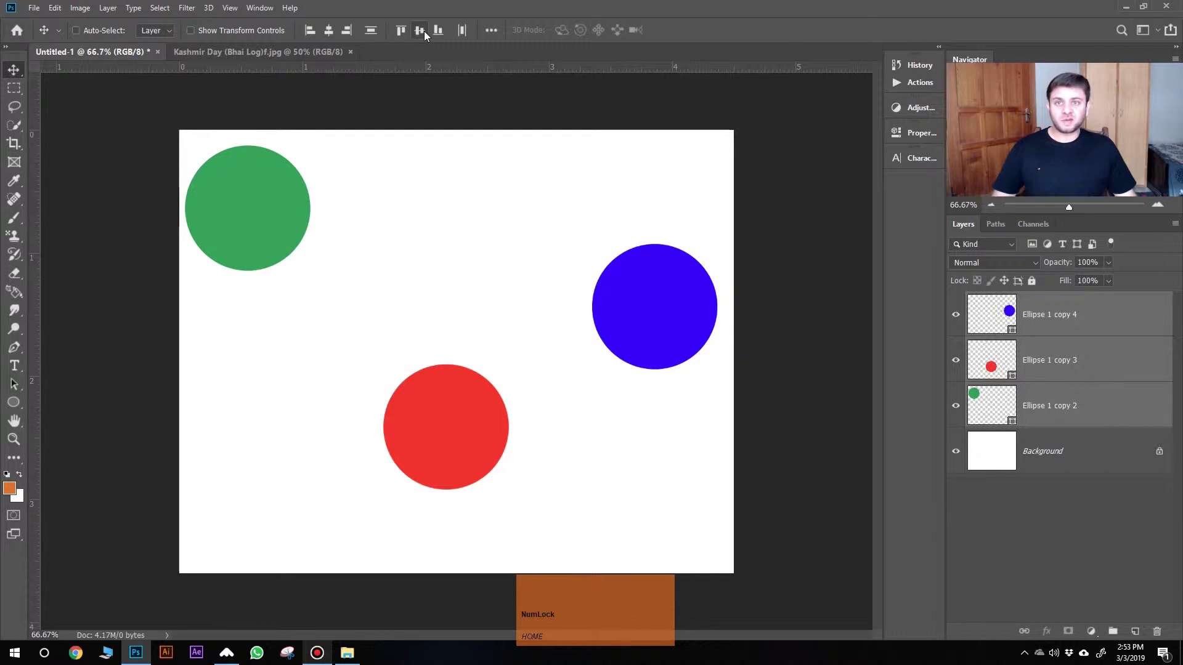
# Step: Align the green, red and blue circles on a common horizontal centre line
pyautogui.moveTo(426, 33); pyautogui.dragTo(1058, 412)
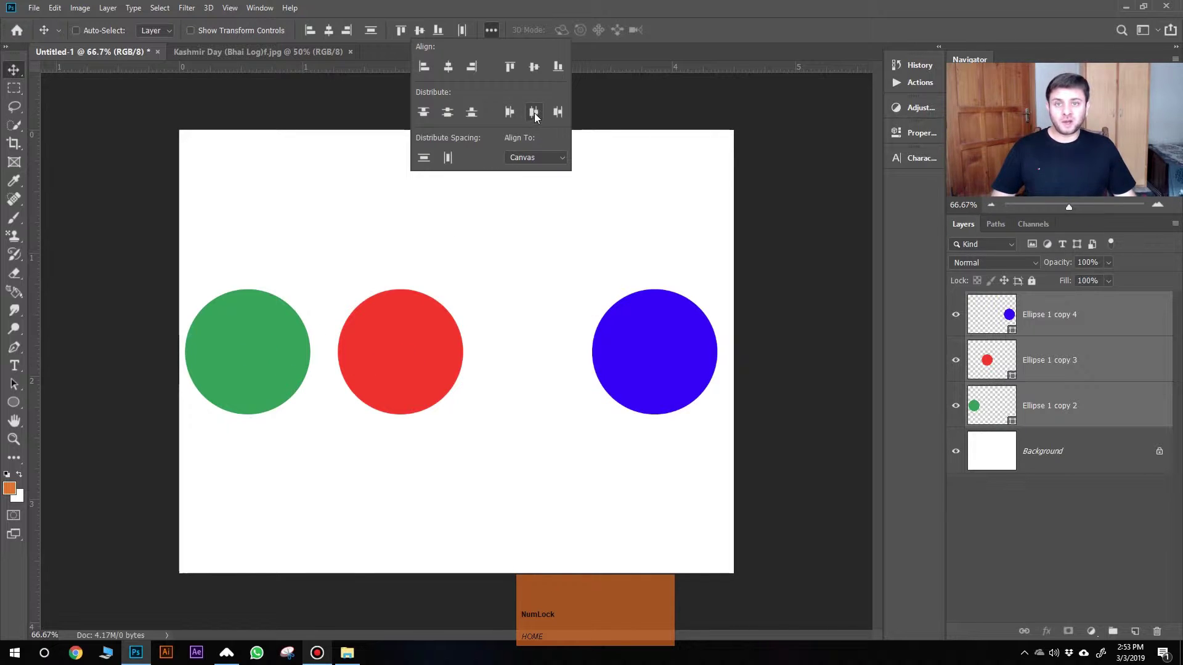
# Step: Distribute the circles evenly left to right, then stack them into an evenly spaced vertical column
pyautogui.click(538, 117)
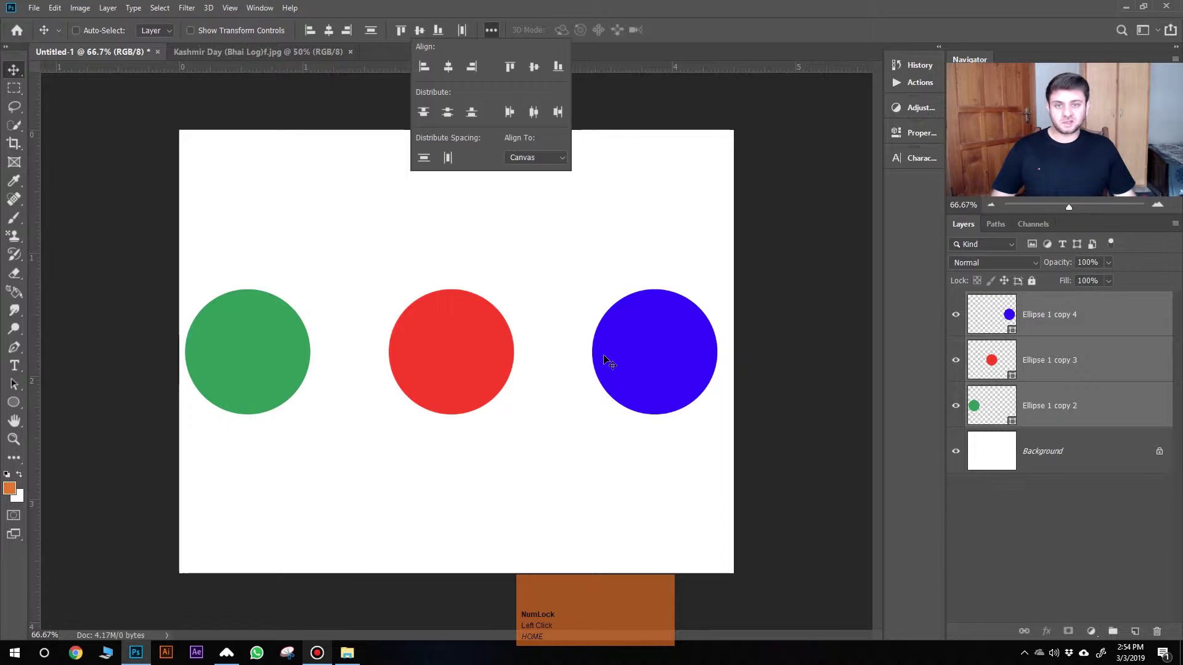
pyautogui.click(494, 32)
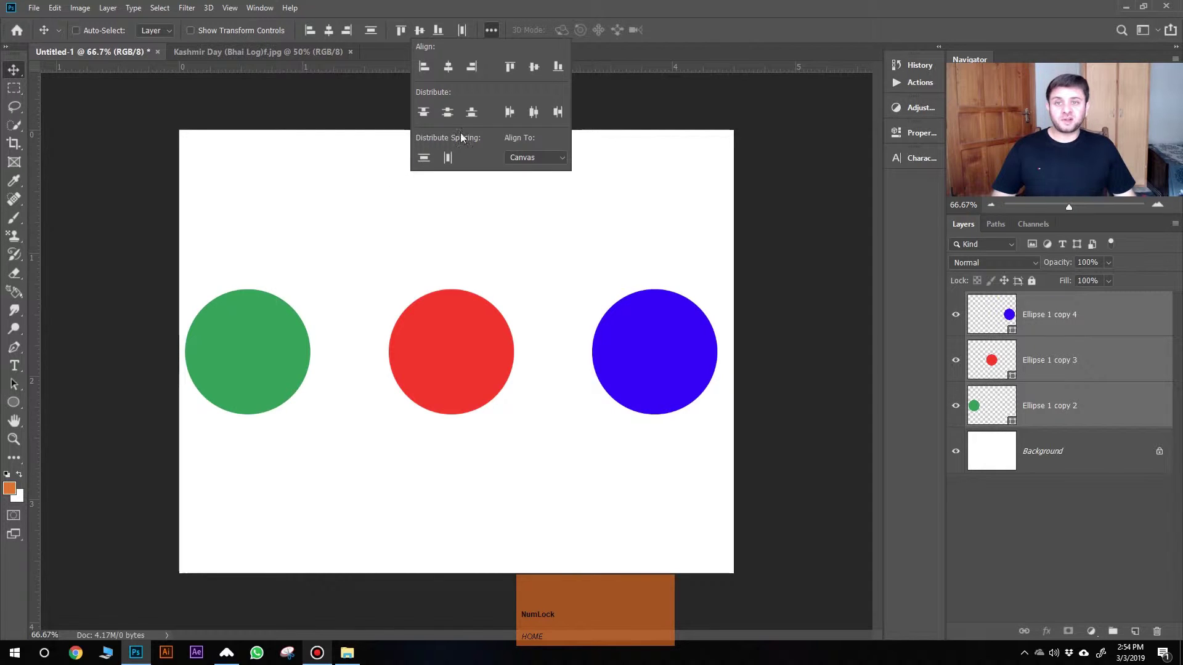
pyautogui.moveTo(1069, 331); pyautogui.dragTo(494, 35)
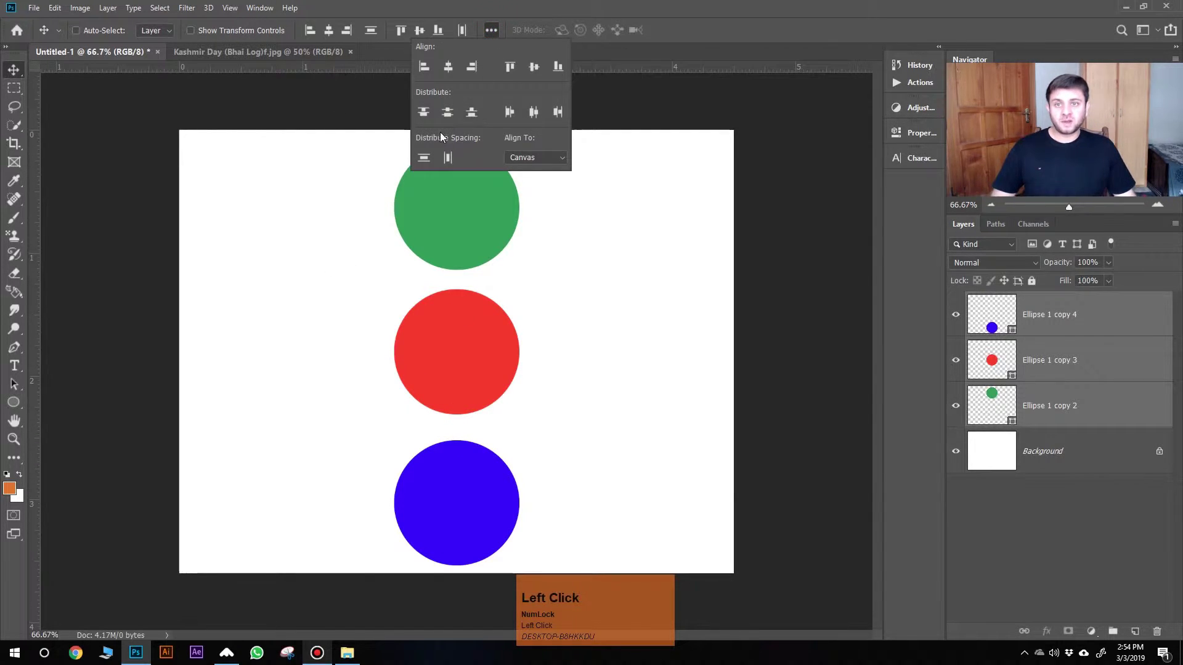
pyautogui.moveTo(454, 120); pyautogui.dragTo(439, 84)
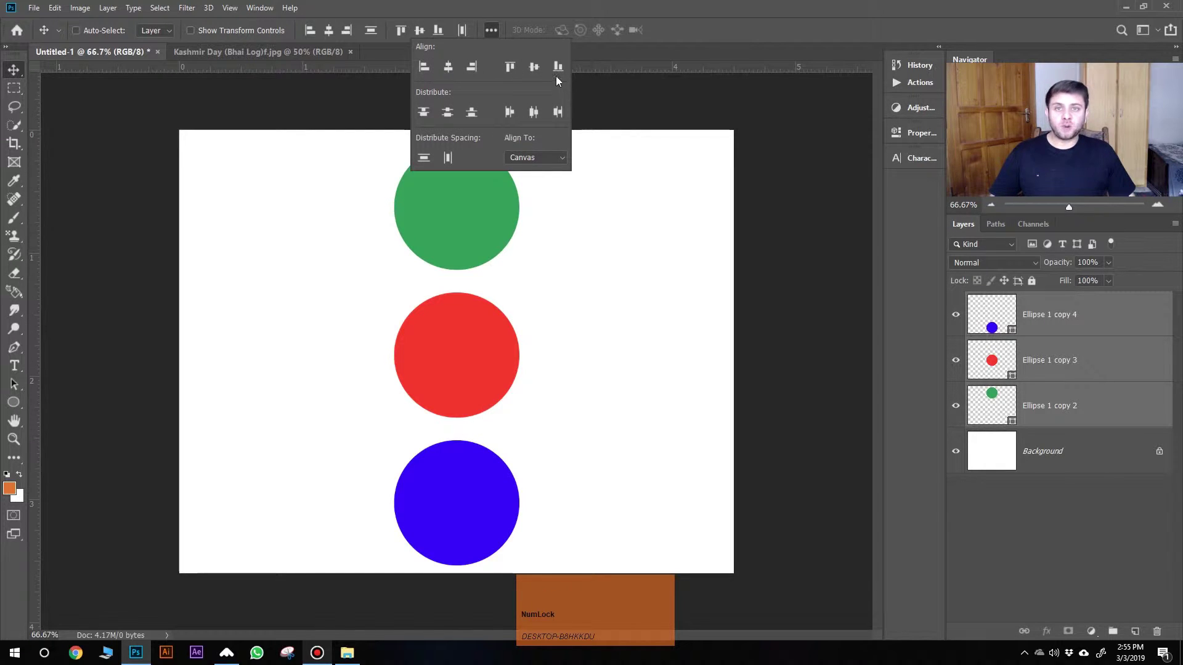
# Step: Select the red circle with transform, then align all circles by top edges and finally bottom edges
pyautogui.press('Return')
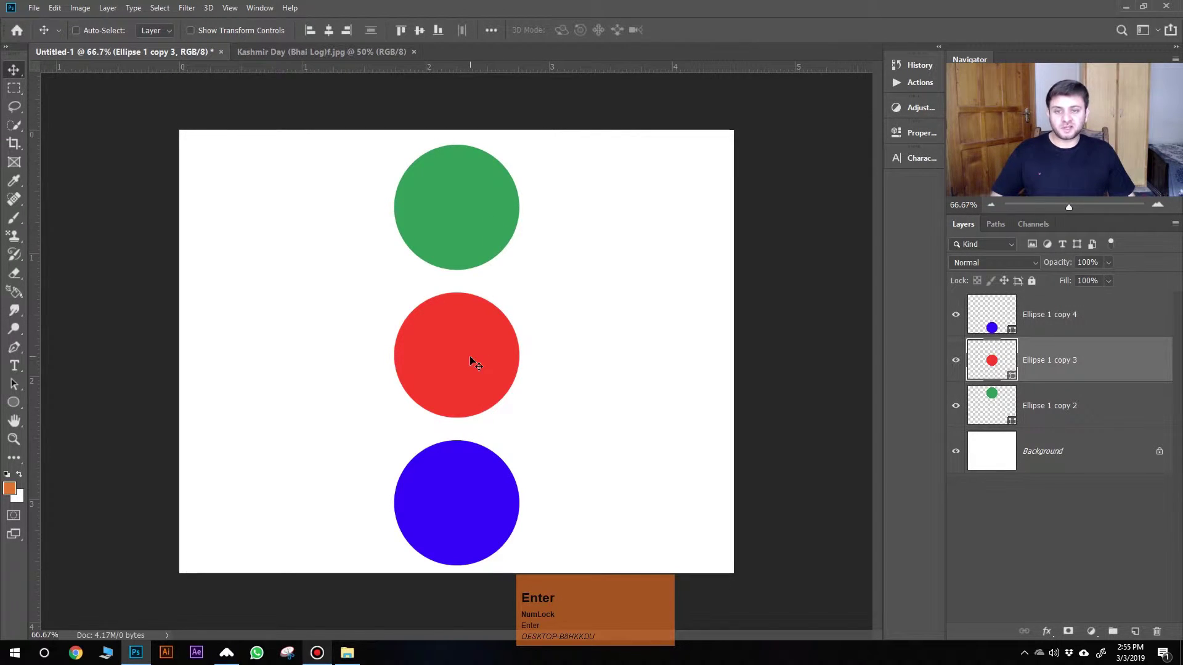
pyautogui.click(463, 354)
pyautogui.press('ctrl+t')
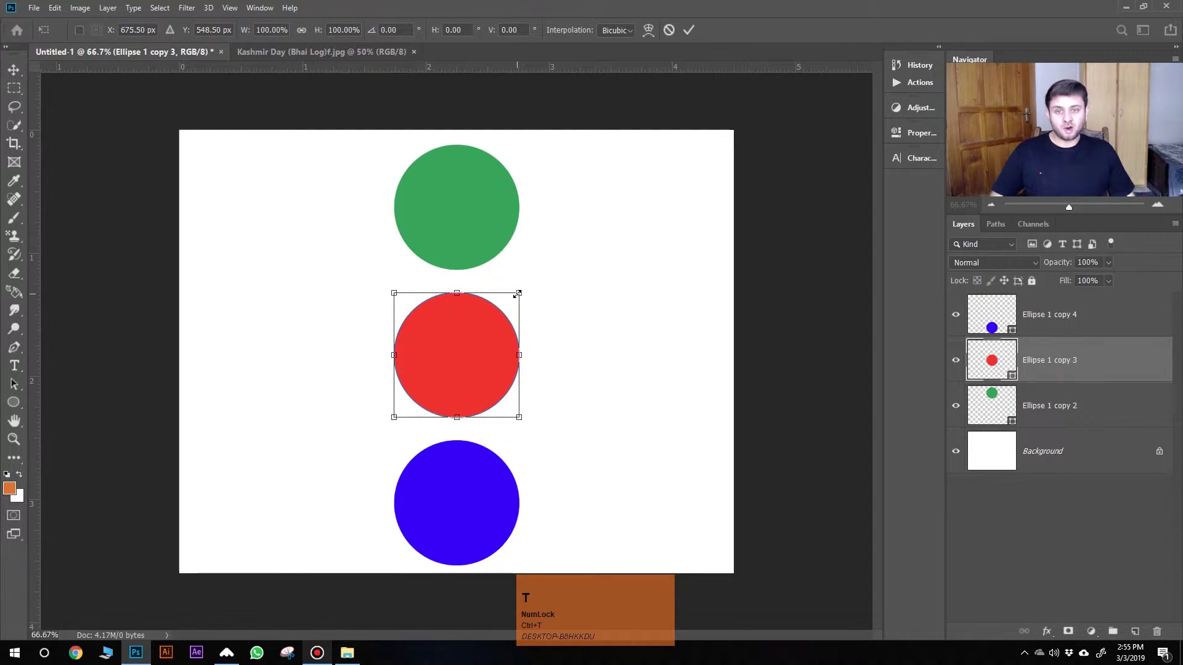
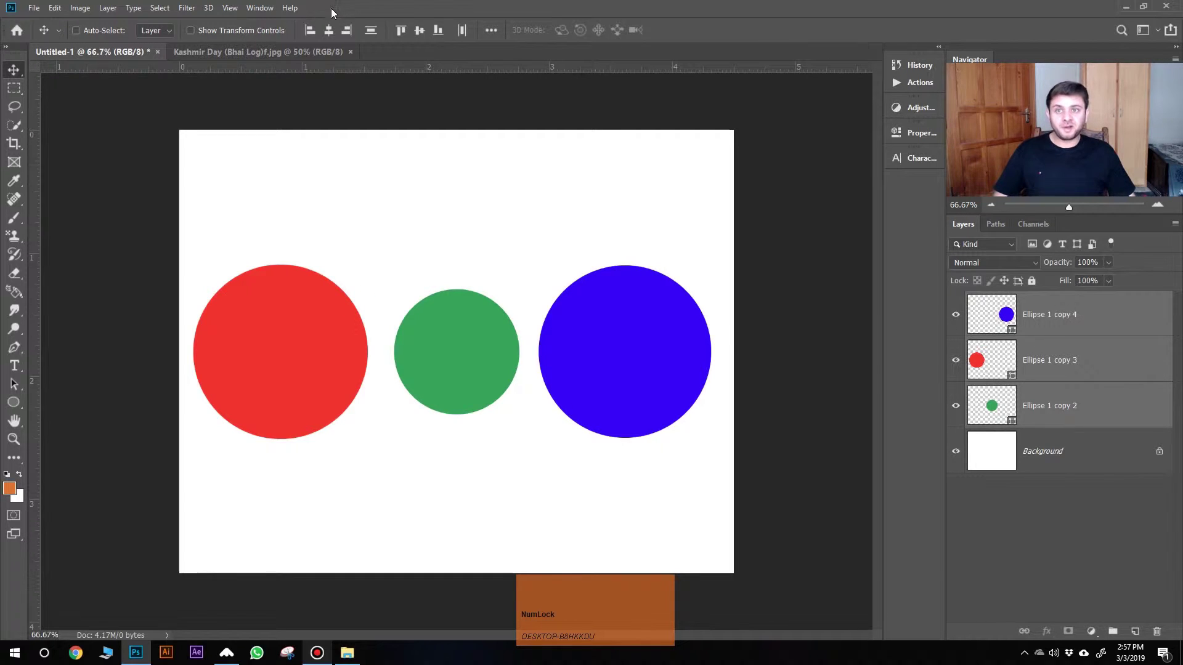
pyautogui.click(407, 34)
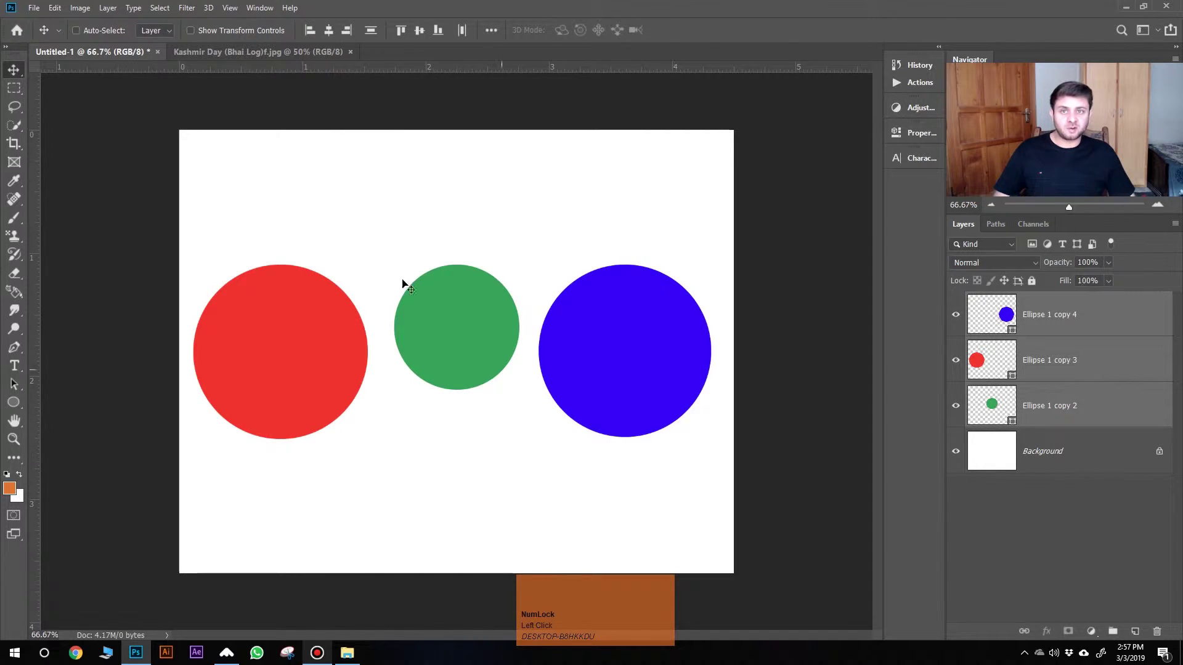
pyautogui.click(446, 36)
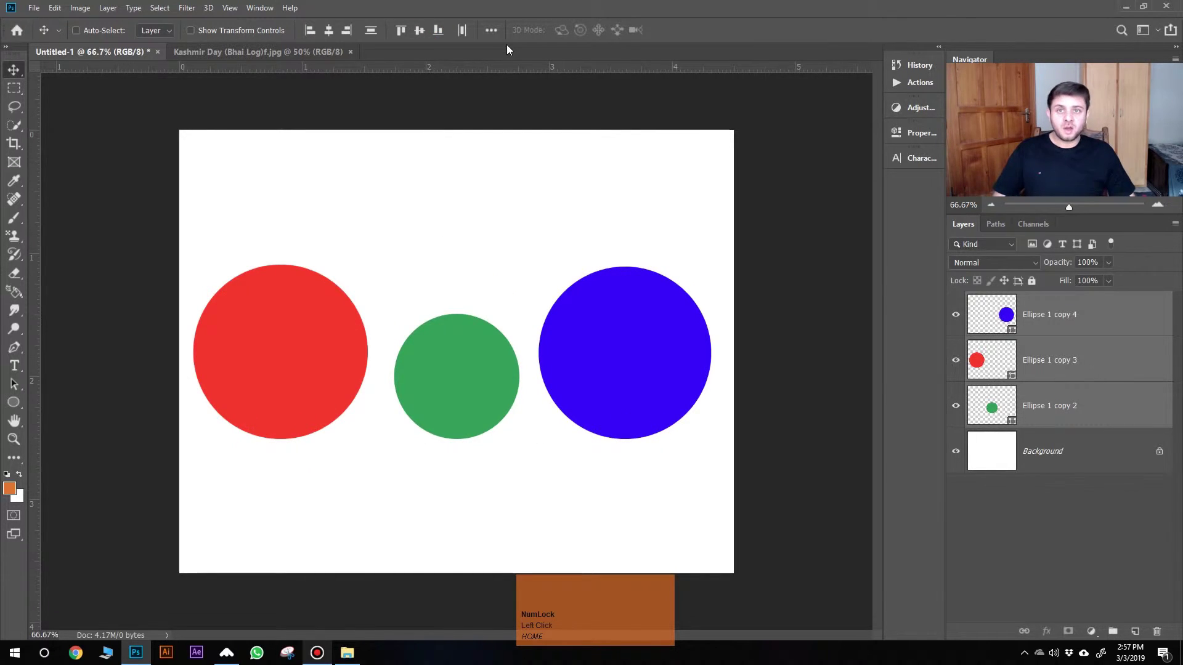
# Step: Bring up the extra alignment options and the Align To choice for the circles
pyautogui.click(500, 27)
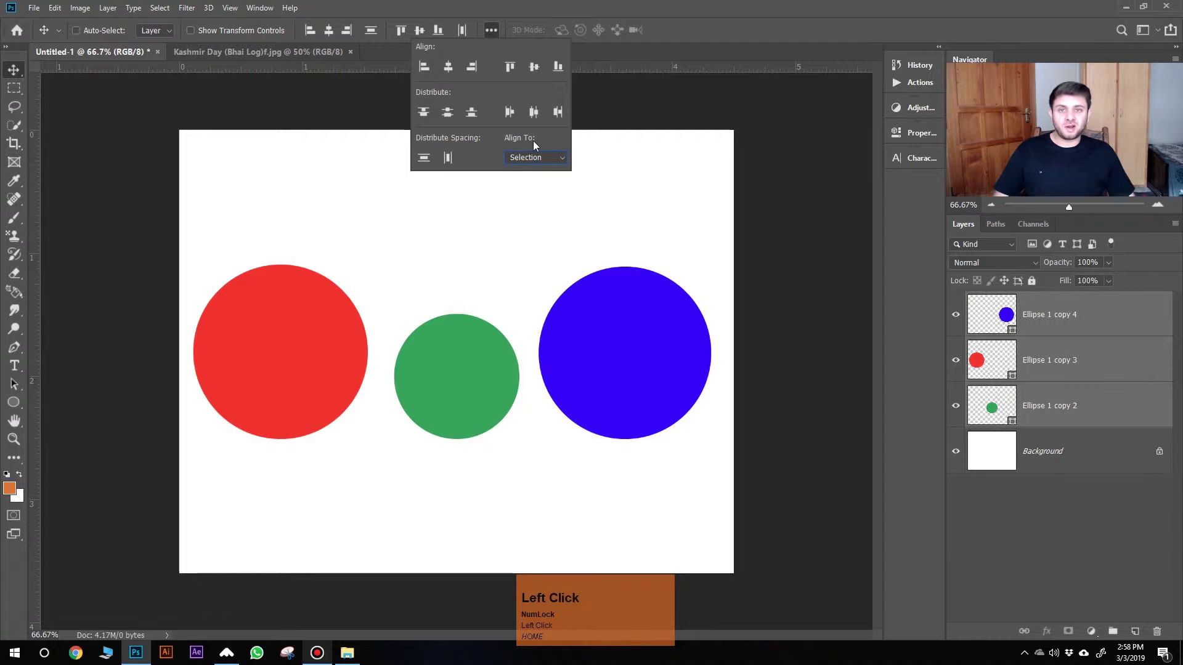
pyautogui.click(547, 157)
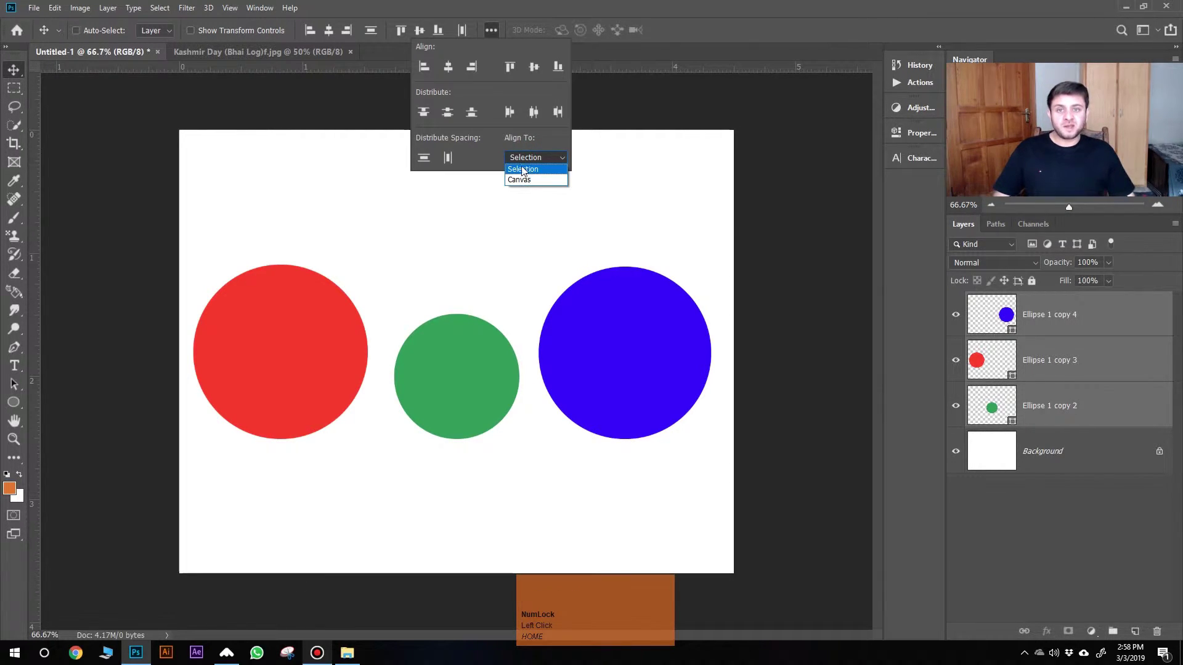
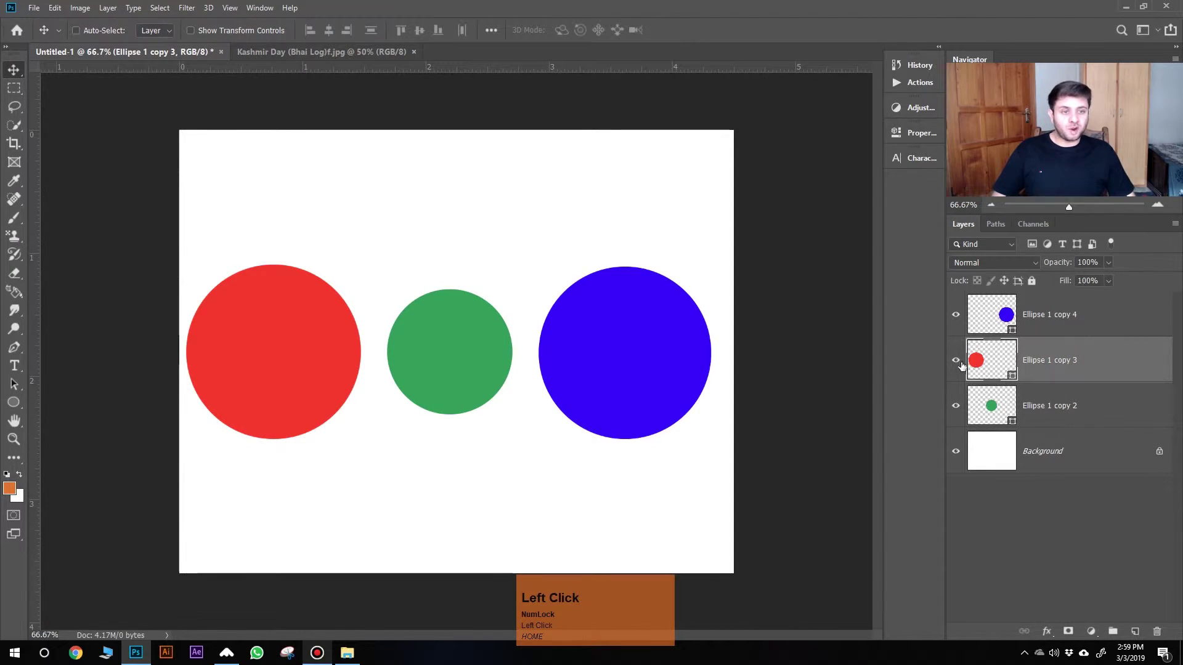
# Step: Hide the blue circle and centre the green circle horizontally and vertically on the canvas
pyautogui.click(959, 362)
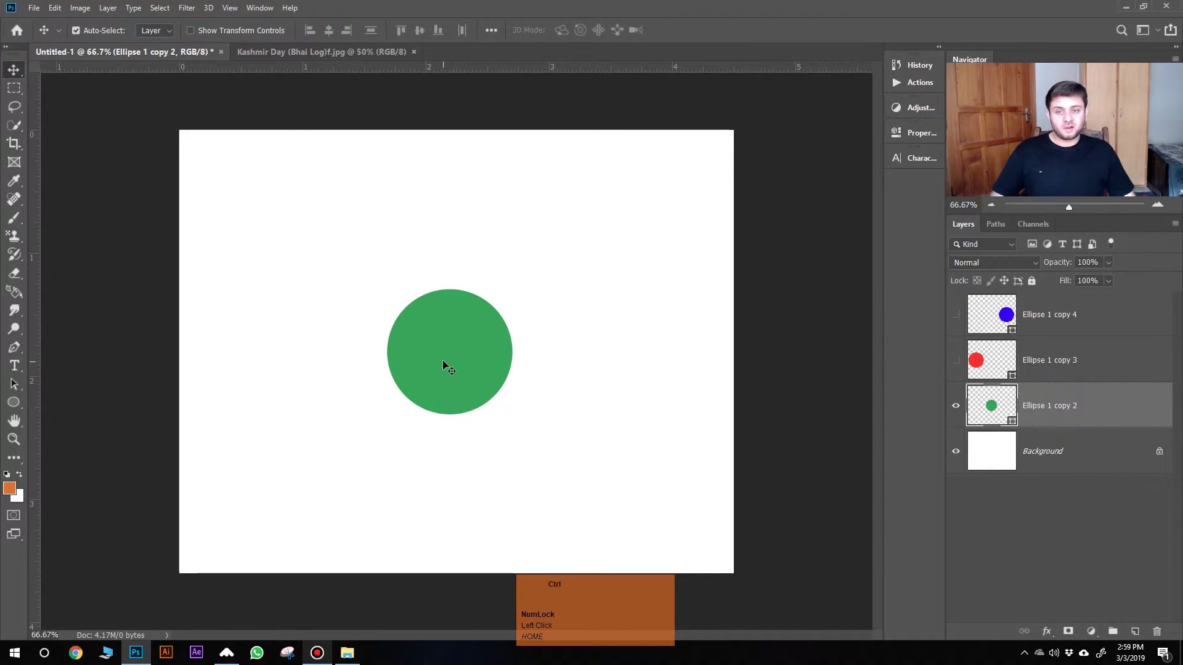
pyautogui.moveTo(449, 358); pyautogui.dragTo(258, 212)
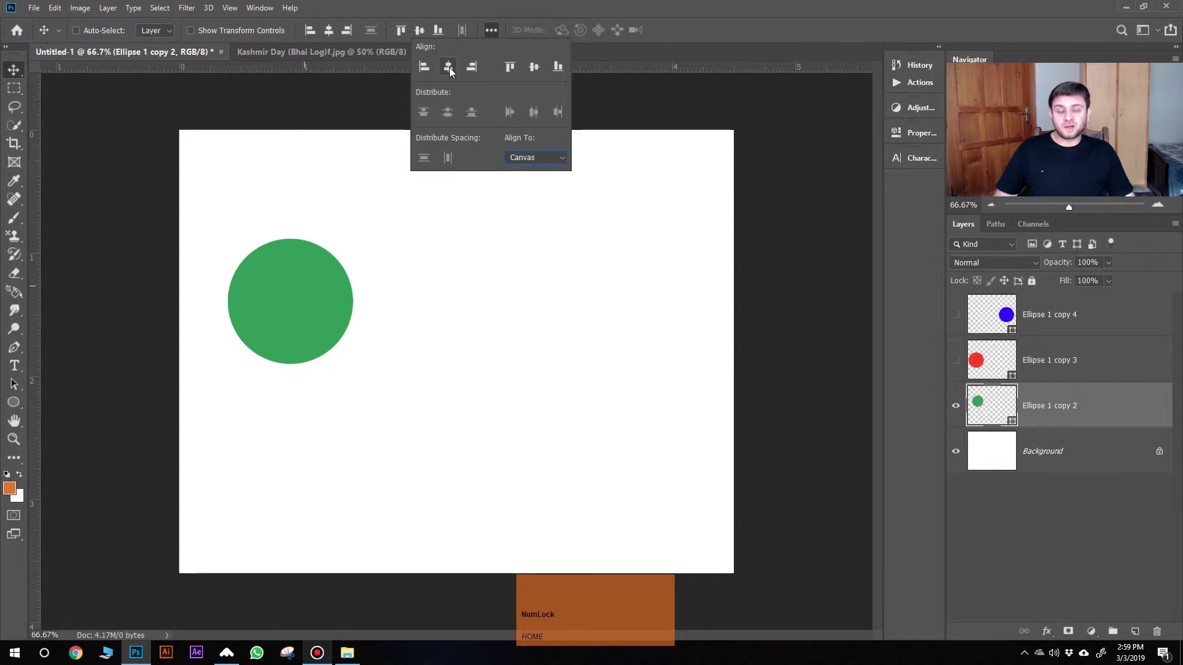
pyautogui.click(457, 69)
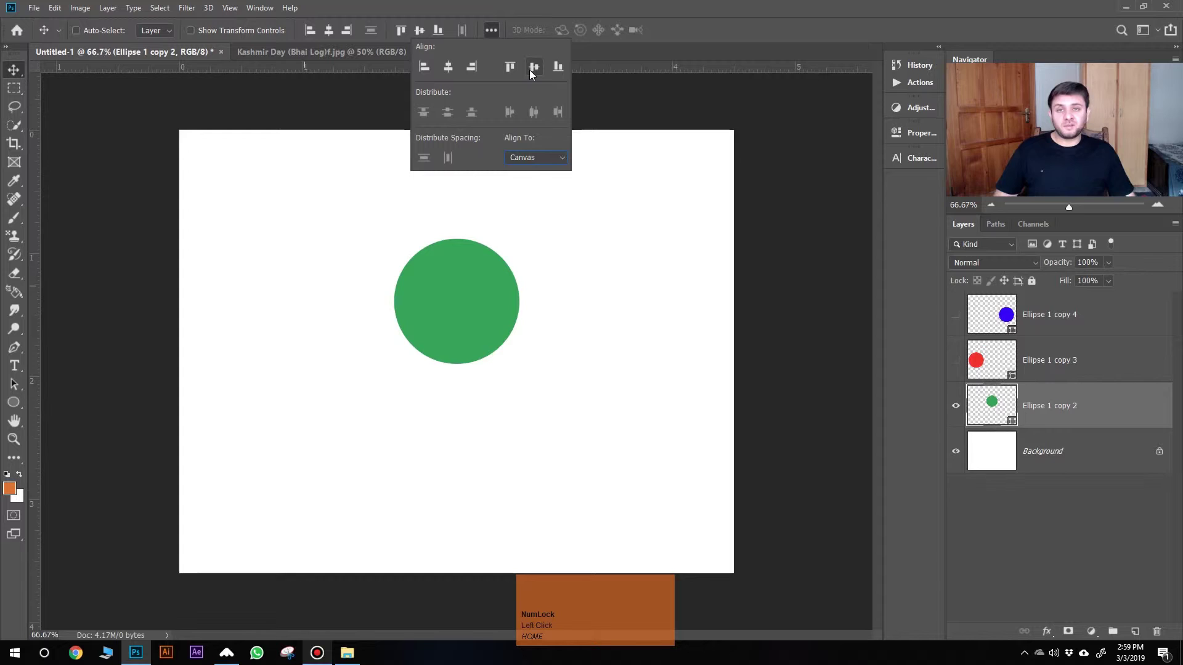
pyautogui.click(537, 72)
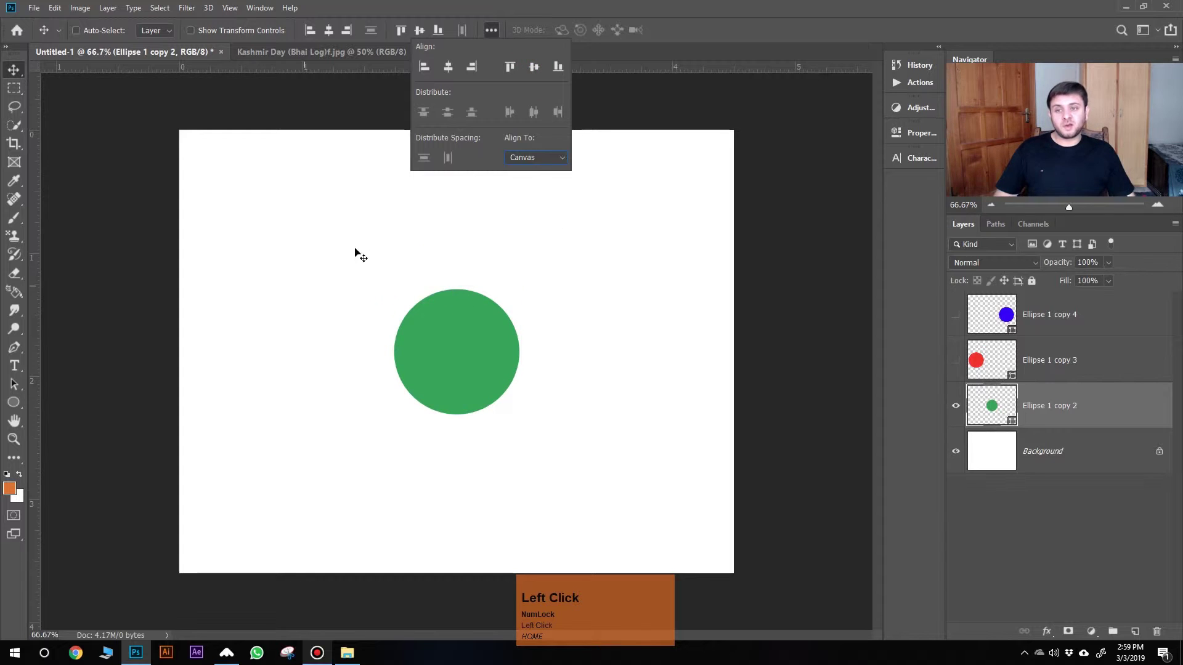
# Step: Stack all circles at the canvas horizontal centre, undo it, and return to the extra alignment options
pyautogui.click(901, 307)
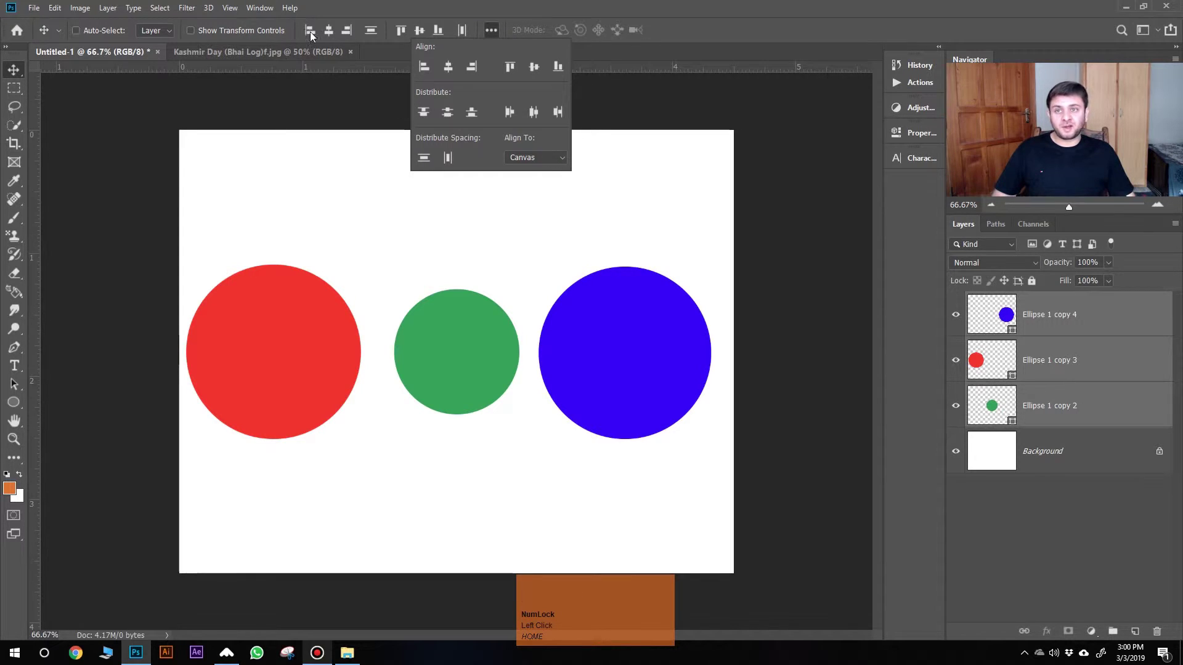
pyautogui.click(335, 33)
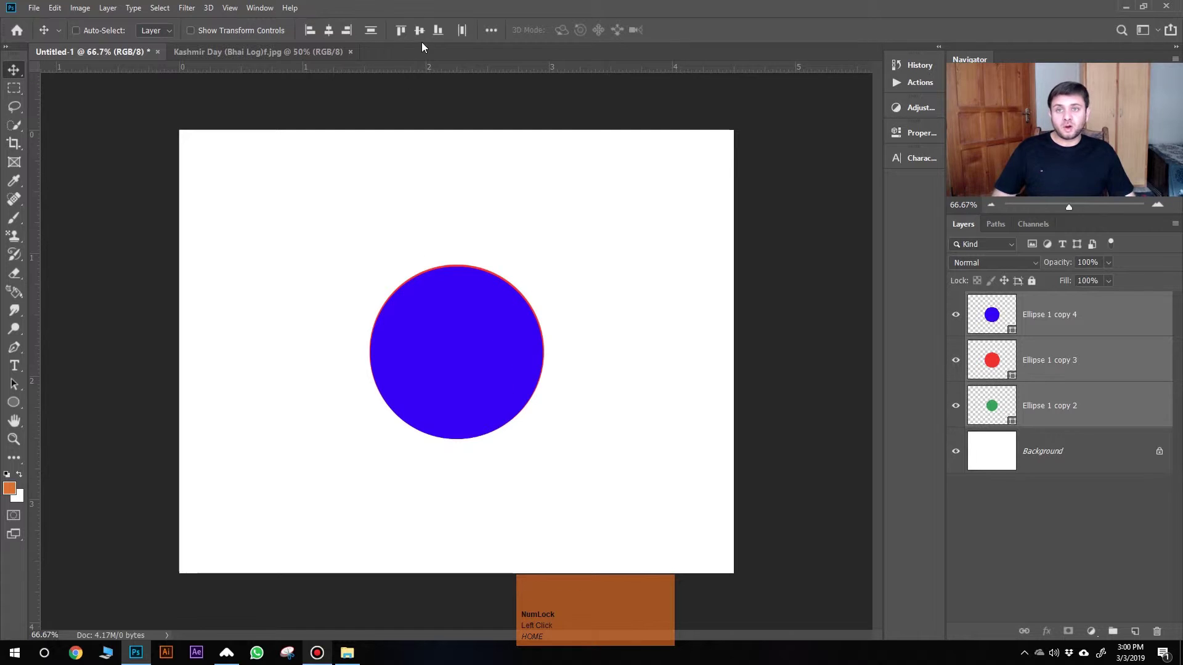
pyautogui.click(423, 34)
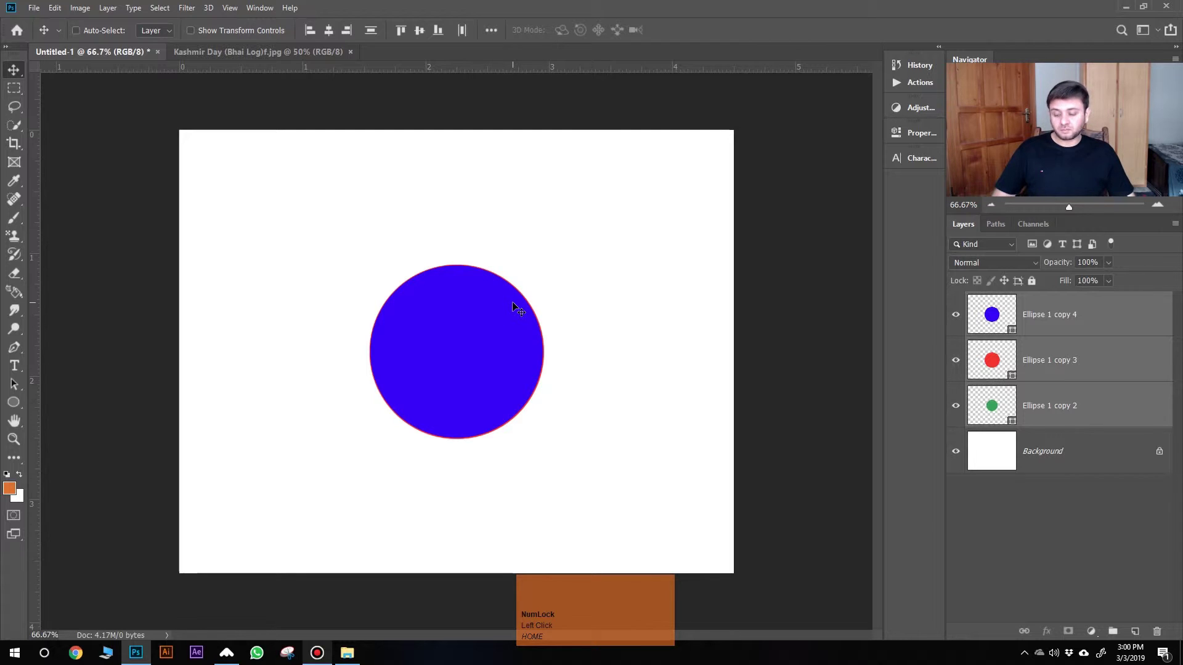
pyautogui.press('ctrl+z')
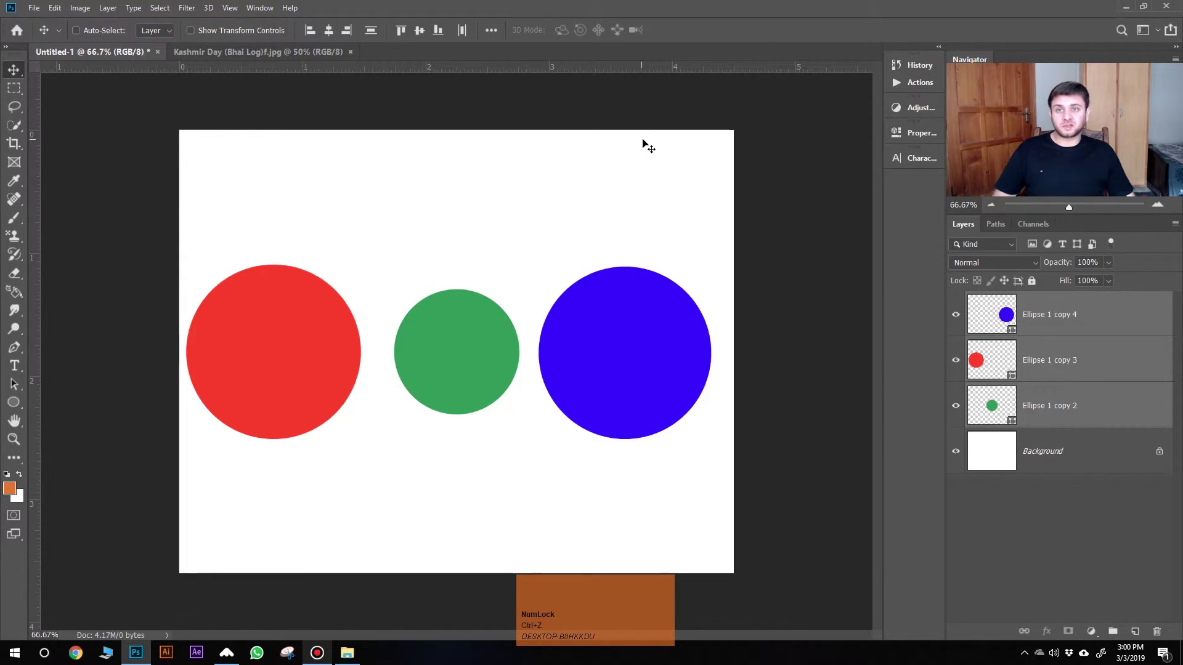
pyautogui.click(498, 35)
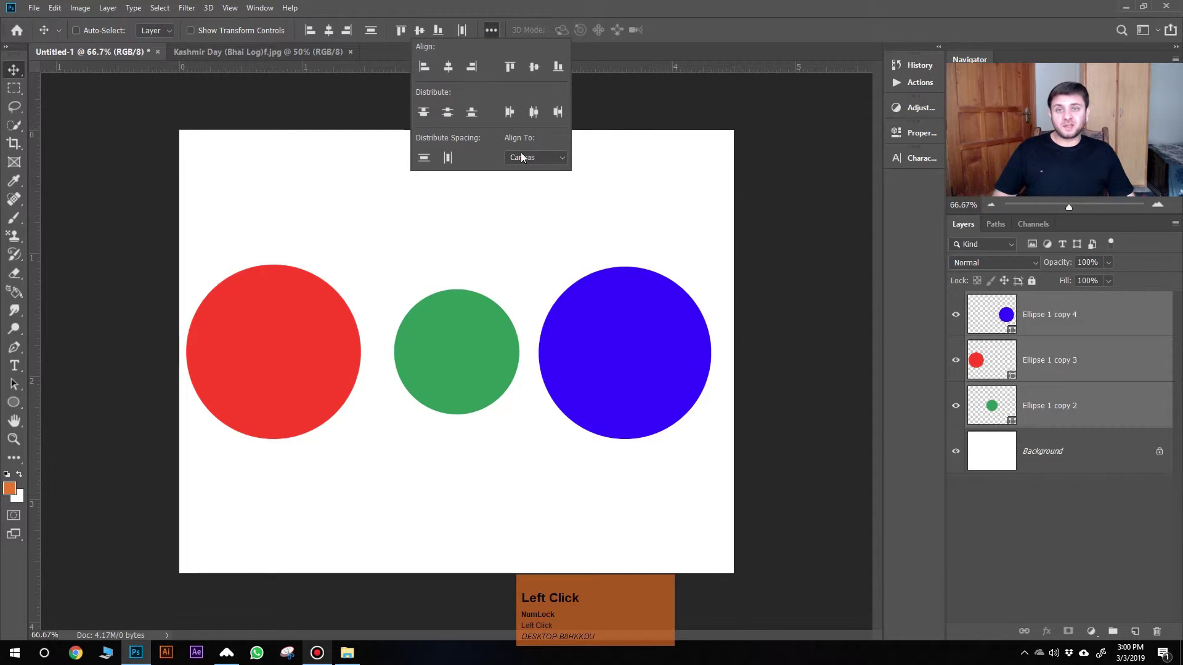
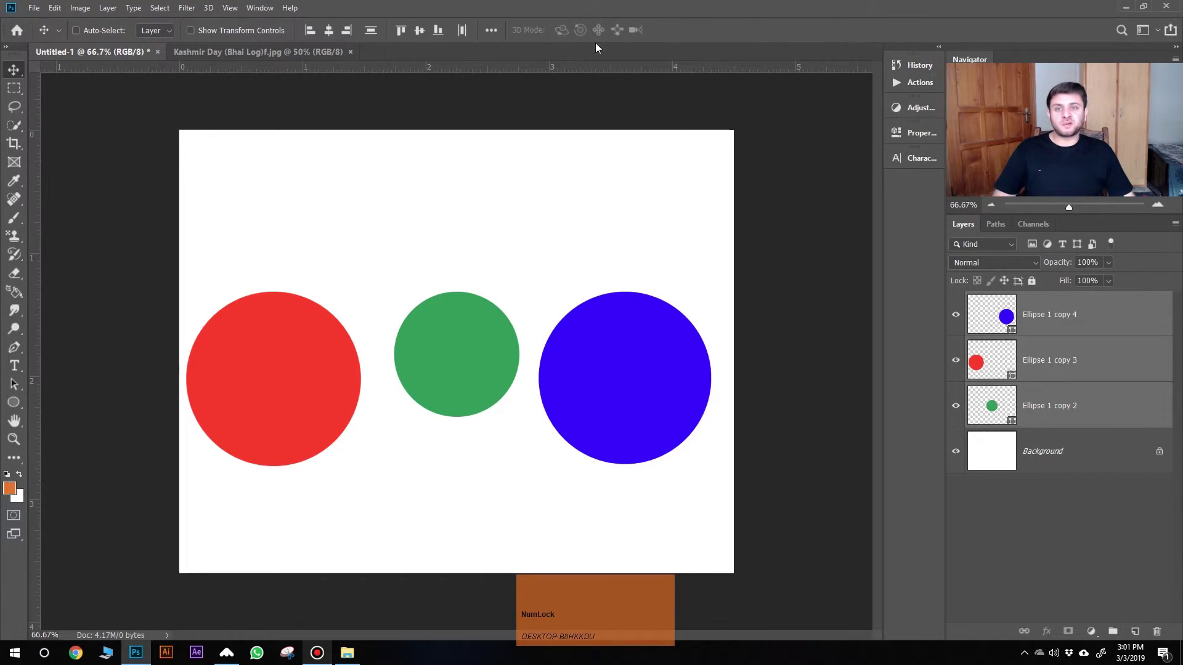
# Step: Close the second photo document and glance at the Move tool's grouped variants
pyautogui.click(343, 263)
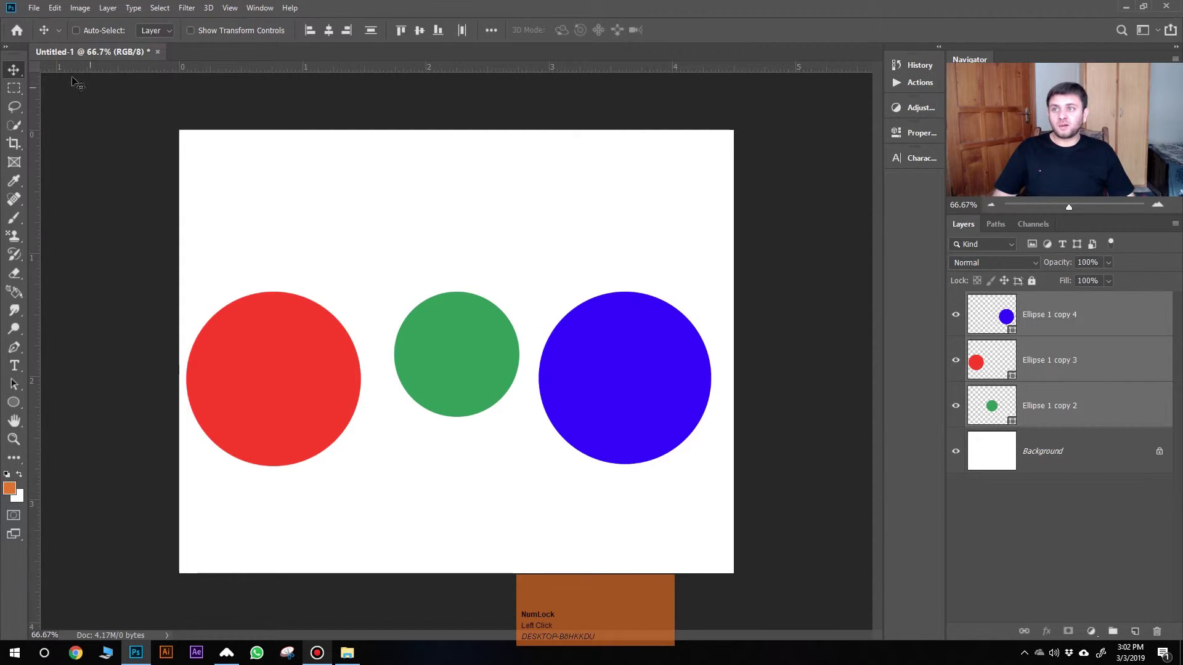
pyautogui.rightClick(21, 69)
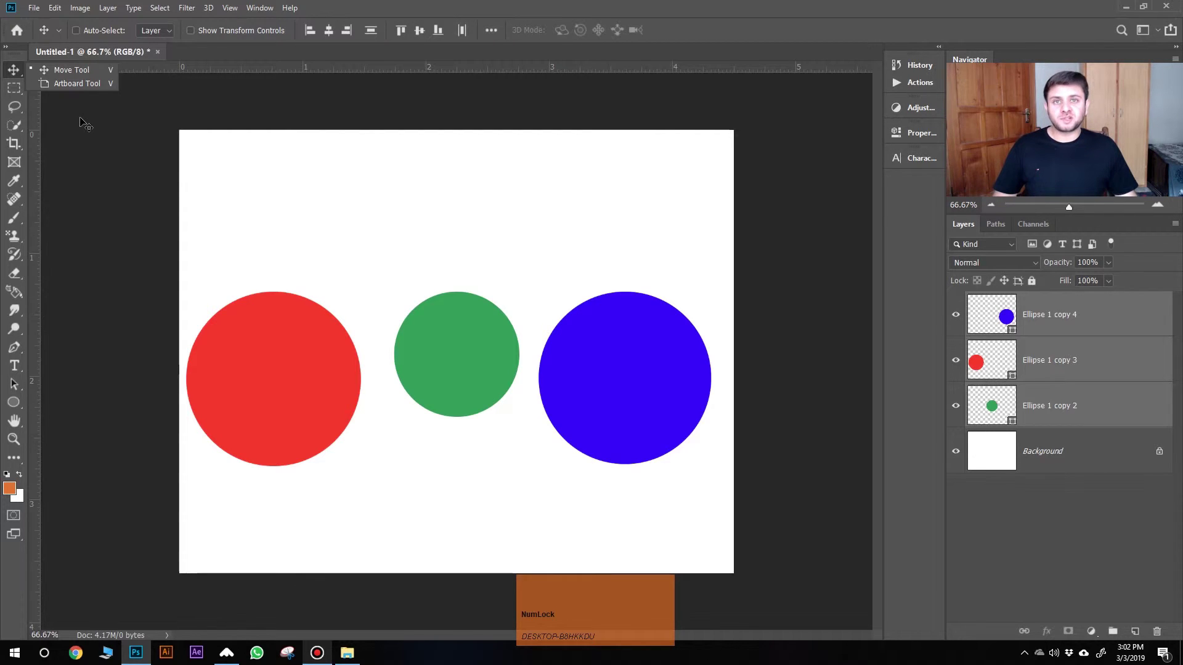
pyautogui.click(17, 67)
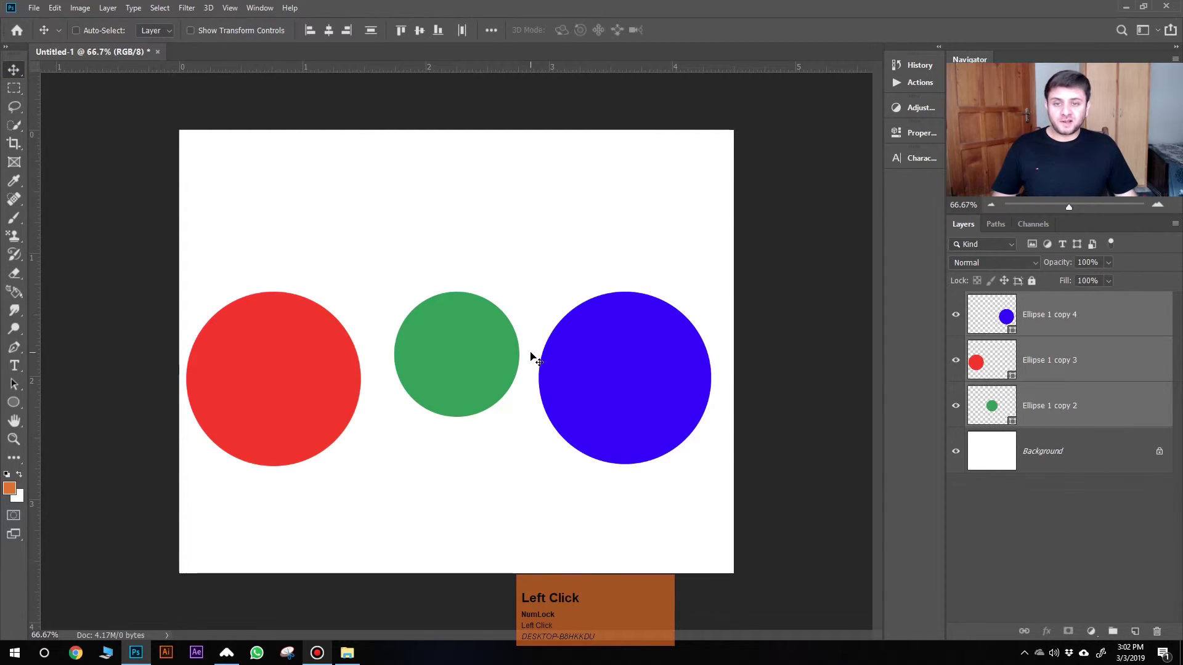
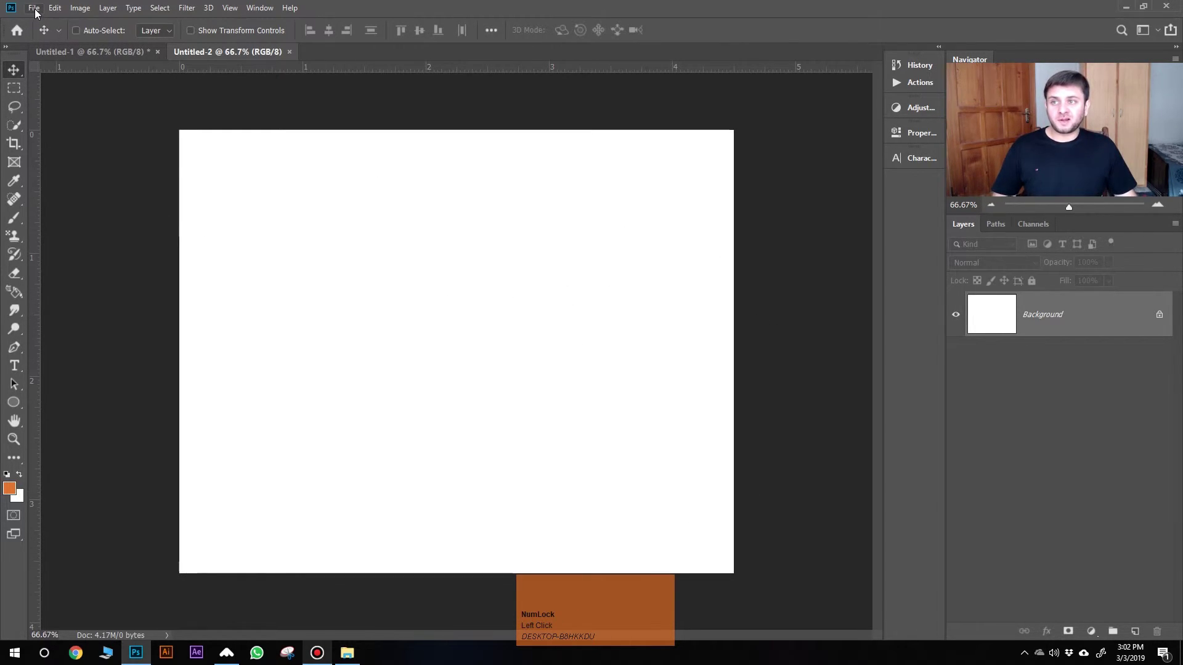
# Step: Create a new 1350×1080 document with the Artboards option enabled
pyautogui.click(39, 13)
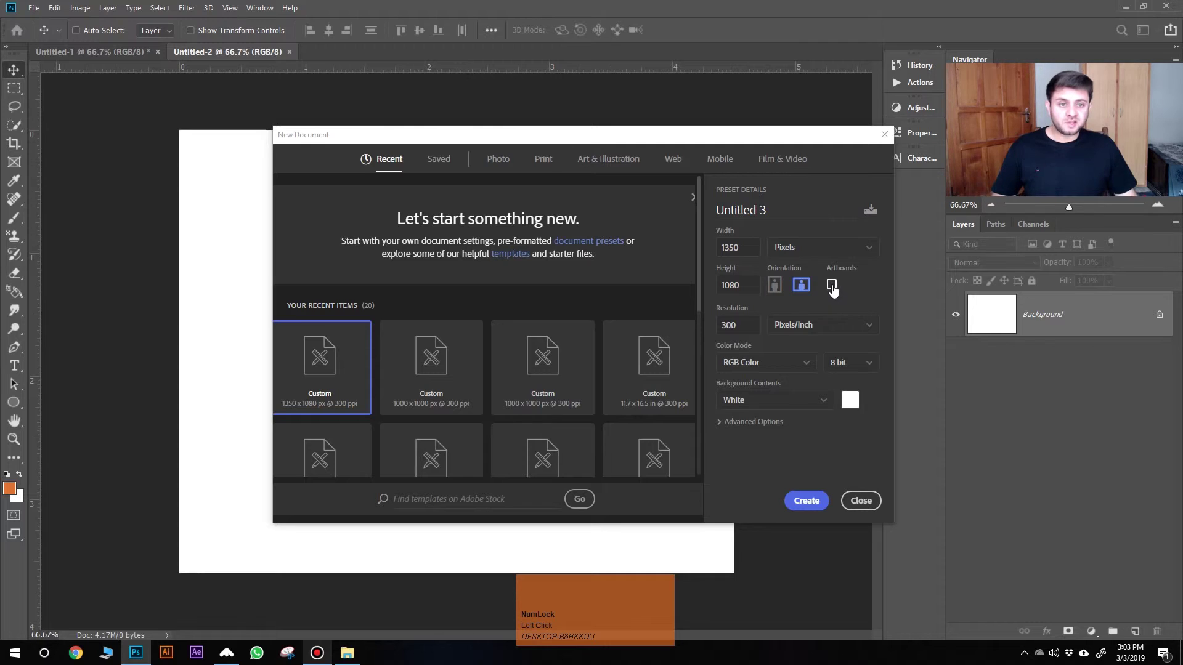
pyautogui.click(409, 213)
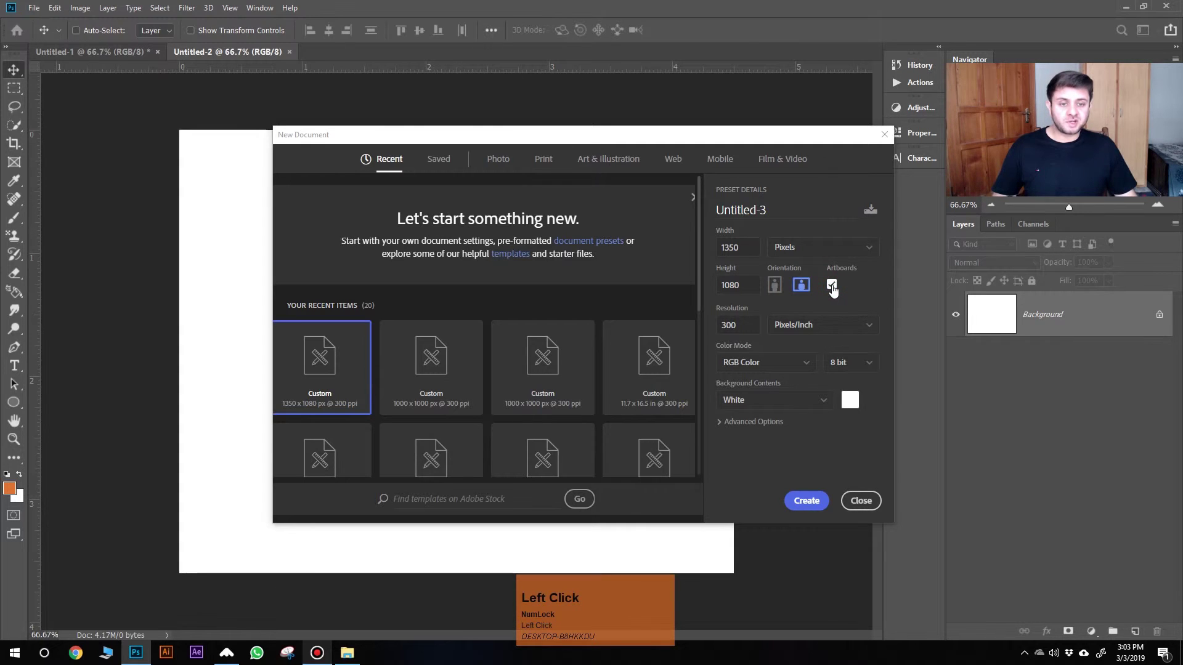
pyautogui.click(410, 212)
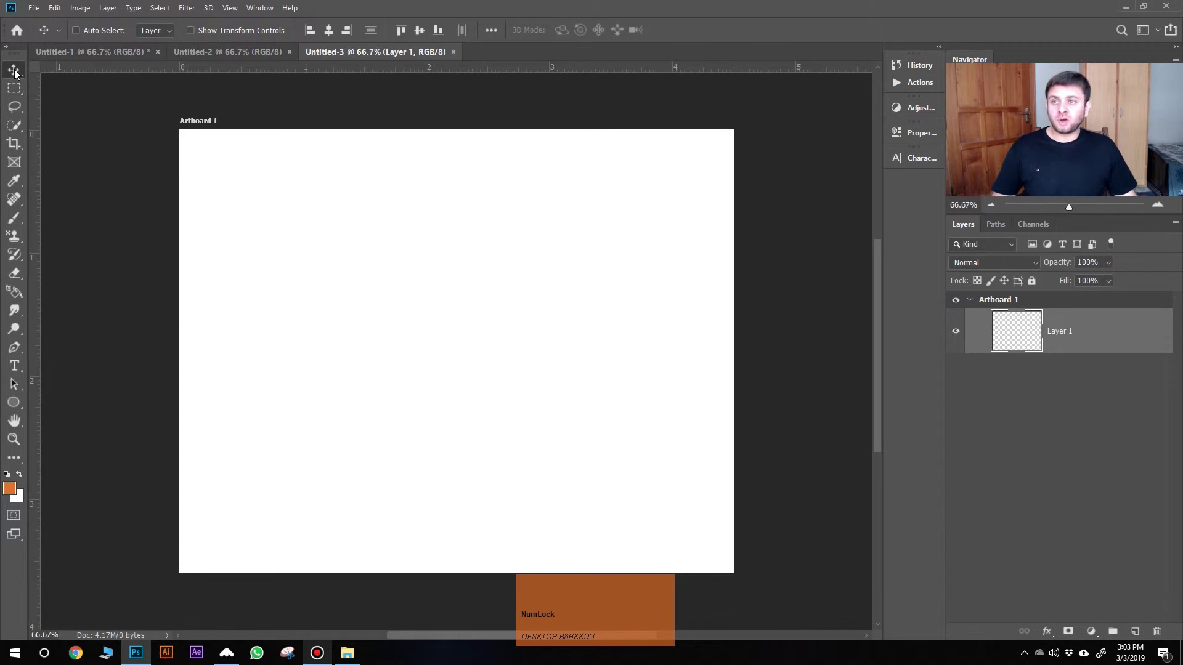
# Step: Switch to the Artboard tool and add more artboards beside the first
pyautogui.rightClick(18, 73)
pyautogui.click(56, 86)
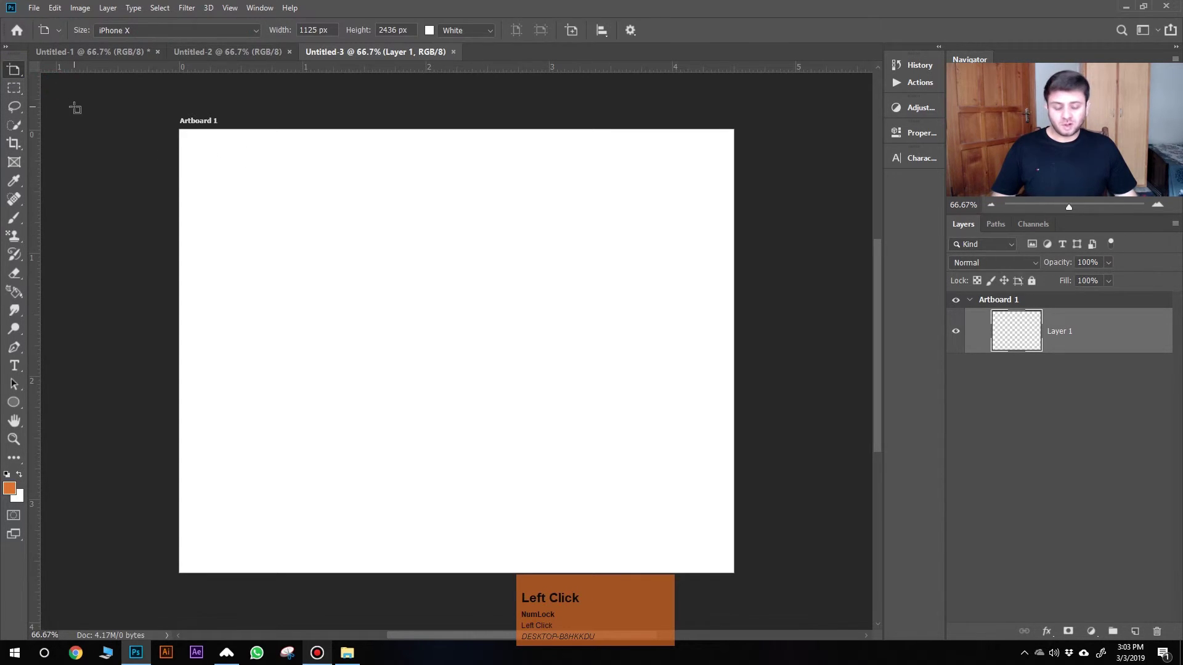
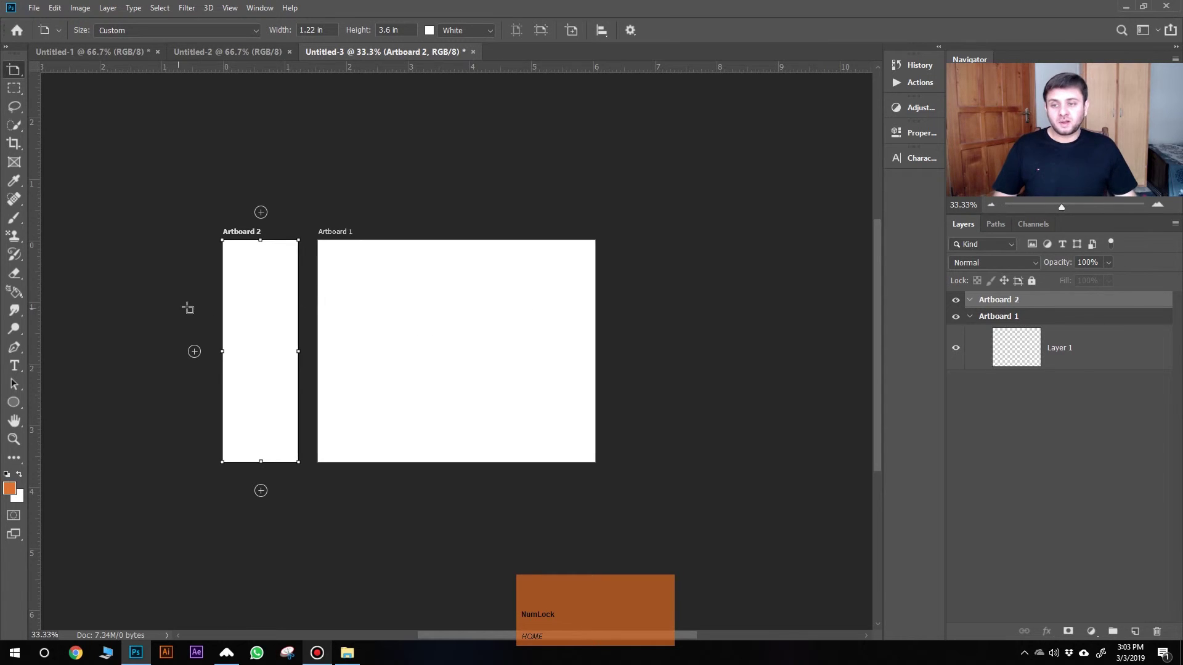
pyautogui.click(201, 360)
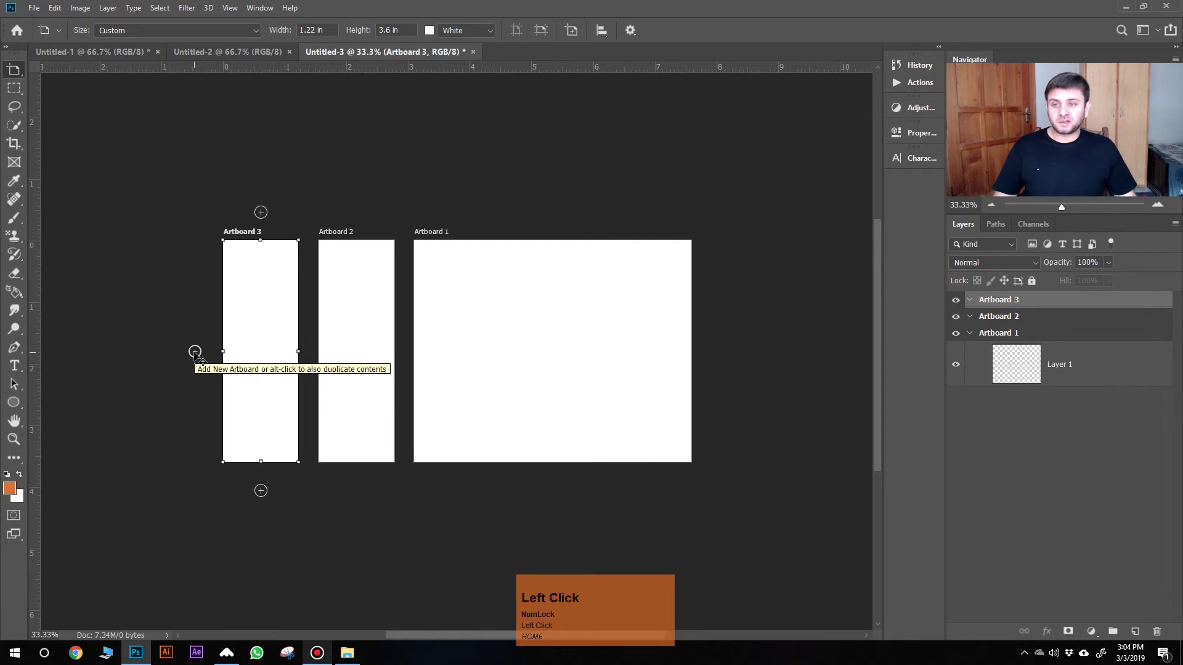
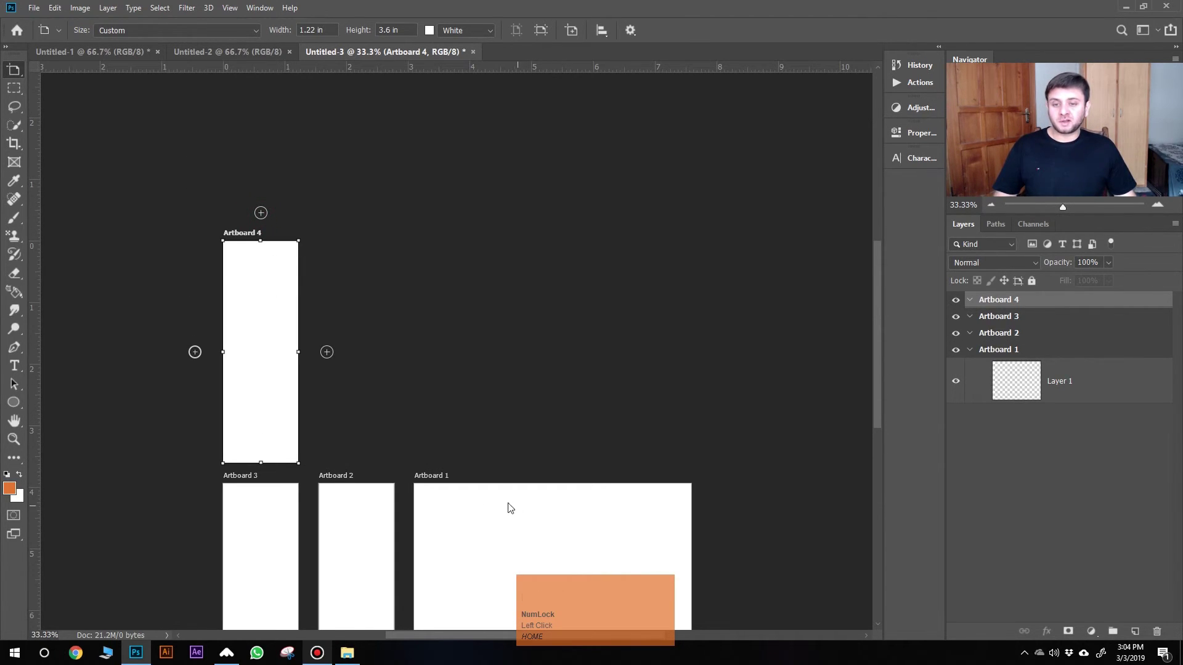
# Step: Back on the Move tool, nudge Artboard 1 slightly and close the artboard document
pyautogui.rightClick(28, 72)
pyautogui.click(55, 73)
pyautogui.scroll(-3)
pyautogui.click(1005, 352)
pyautogui.scroll(-3)
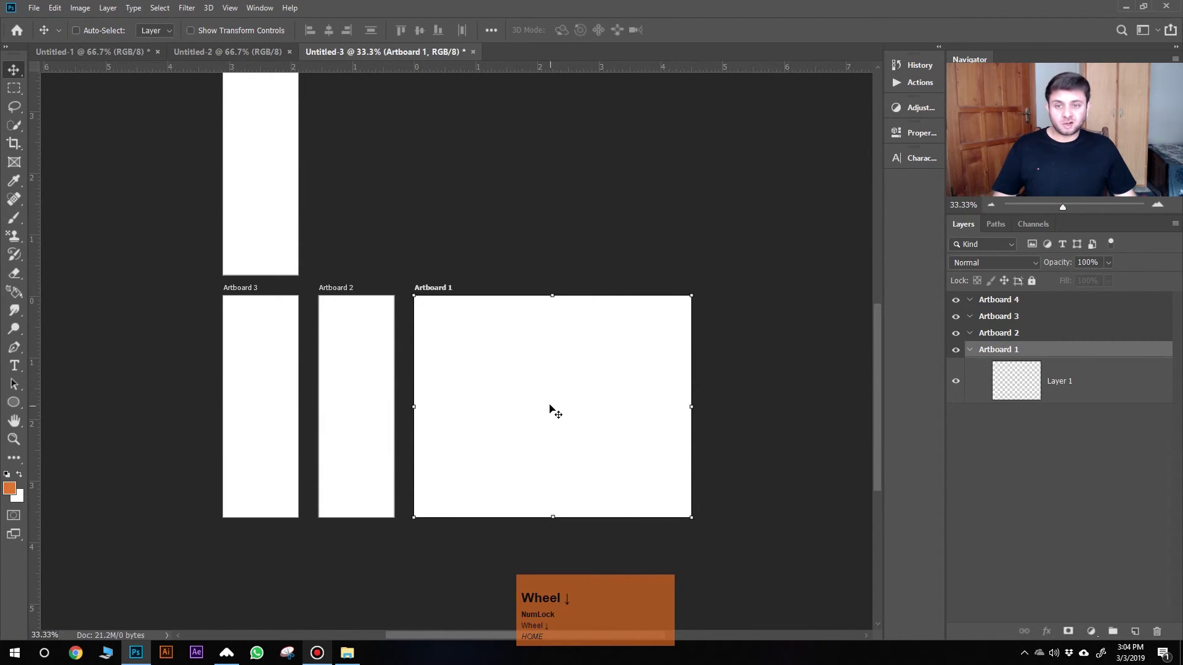
pyautogui.click(535, 409)
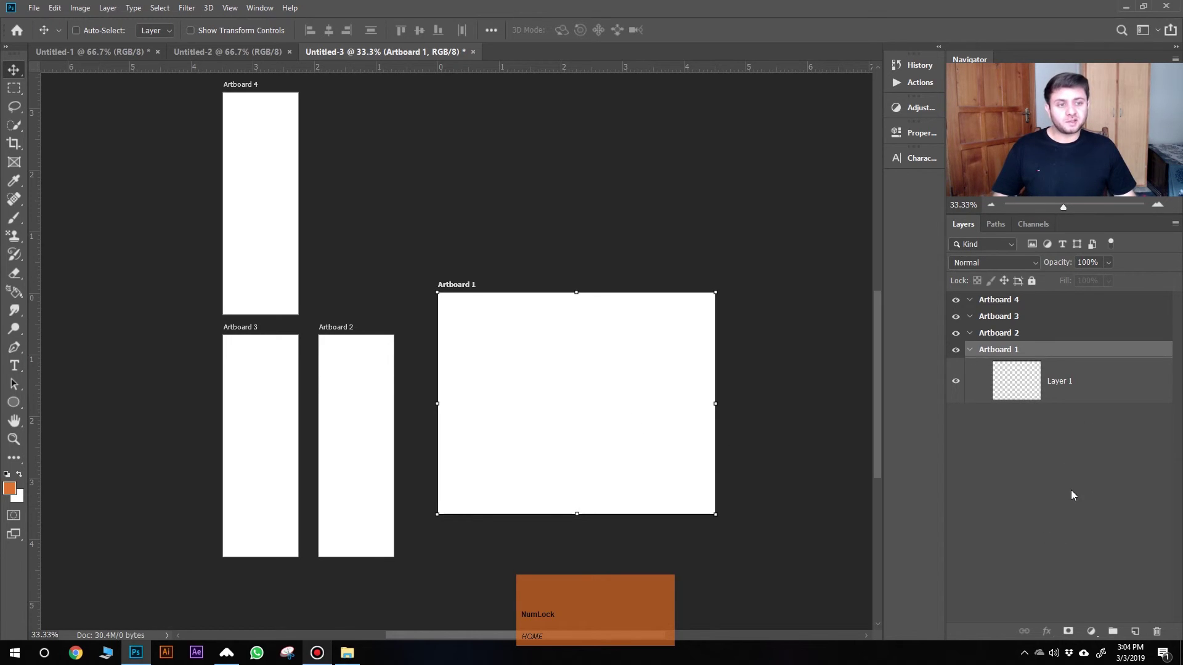
pyautogui.click(478, 56)
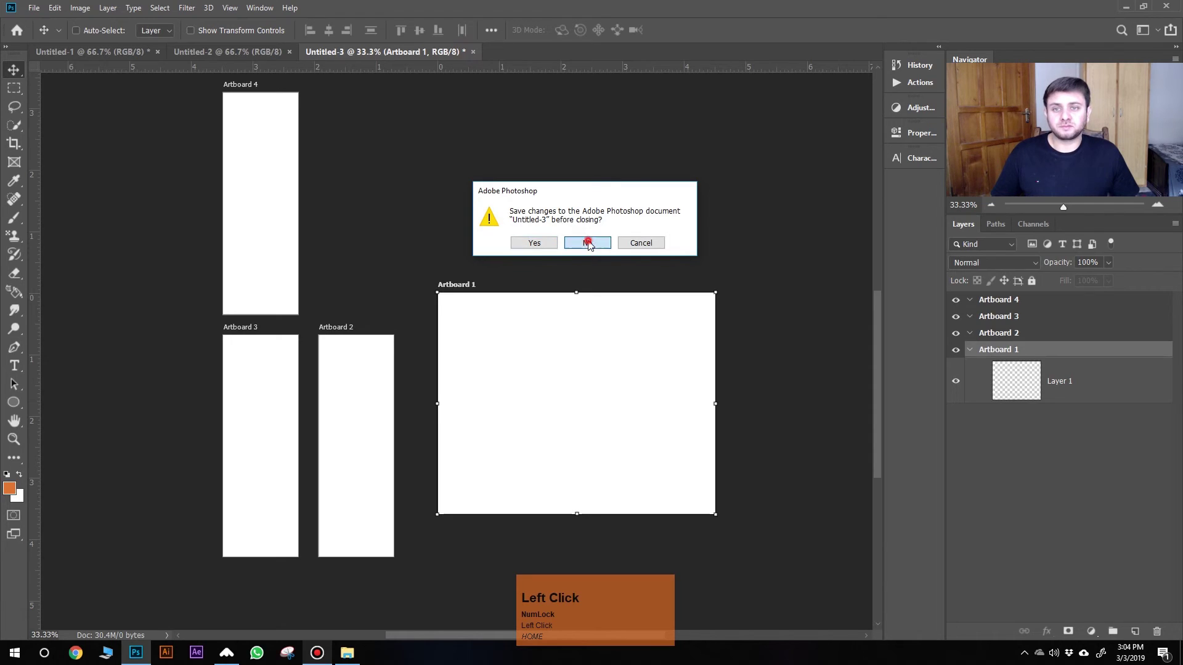